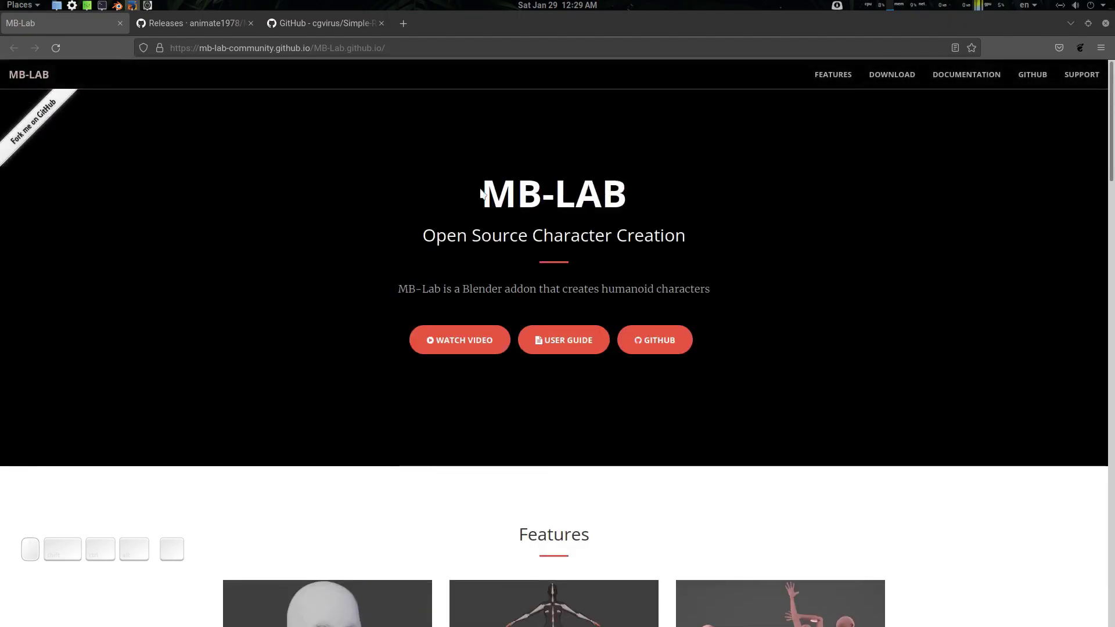
Step: Go to the MB-Lab download section and open its GitHub source code page
click(895, 81)
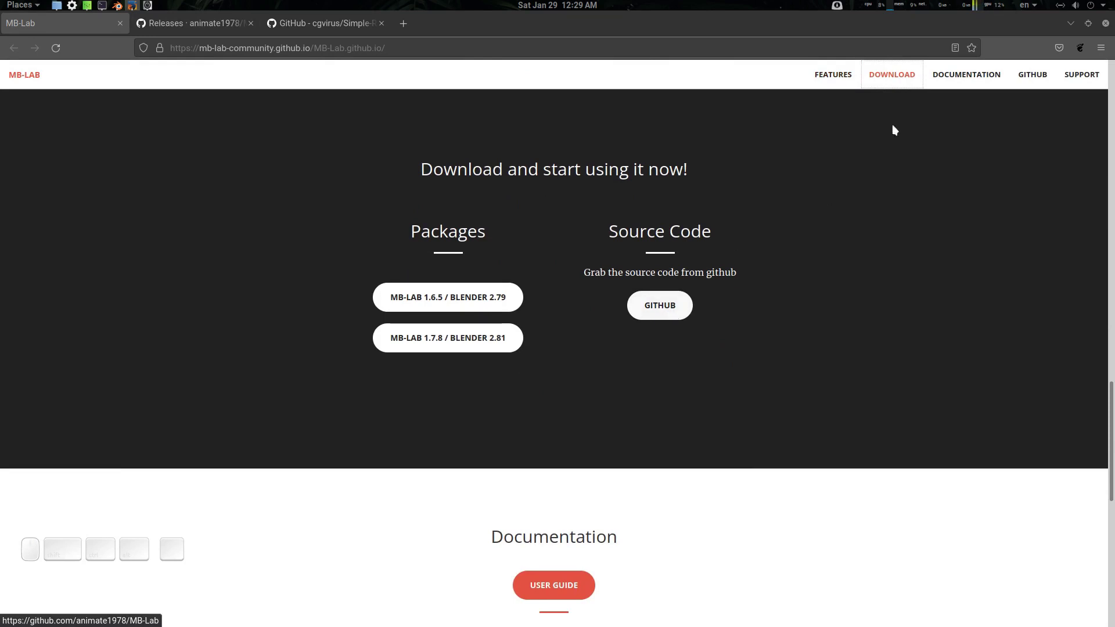
click(516, 594)
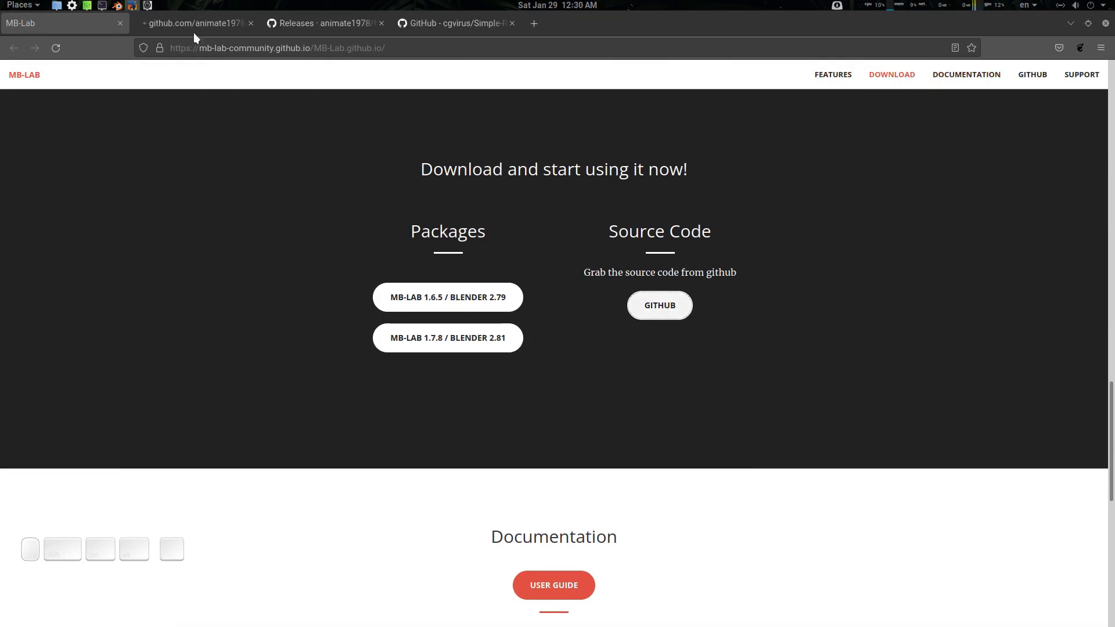
Step: Reach the latest MB-Lab 1.7.8.5 release's source code zip, then move to the Simple-Retarget-Tool tab
click(995, 69)
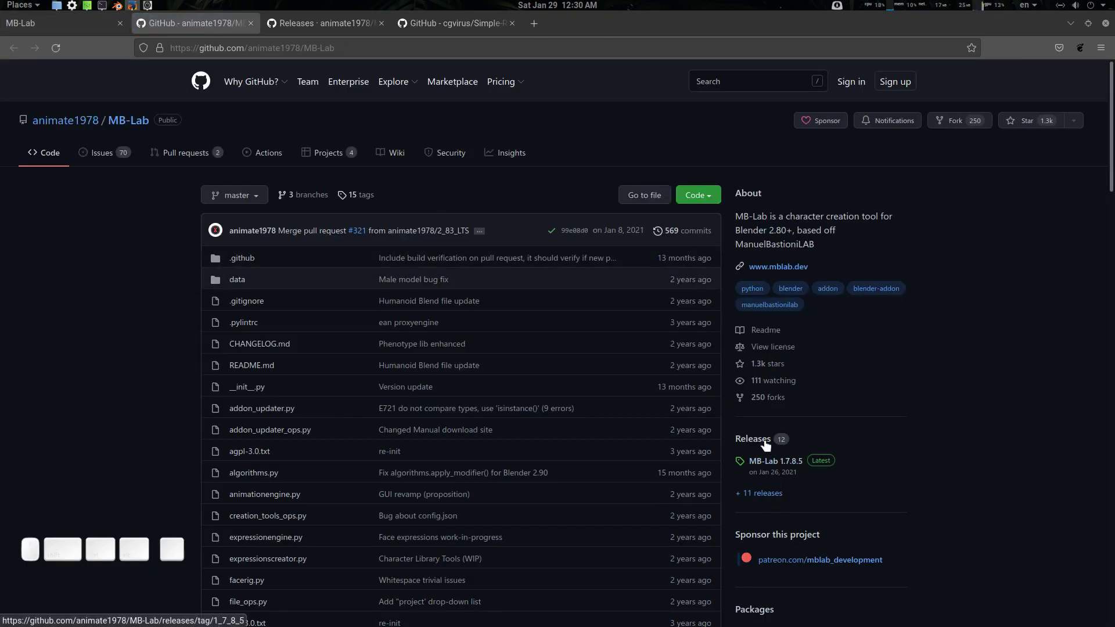
drag(765, 443, 817, 448)
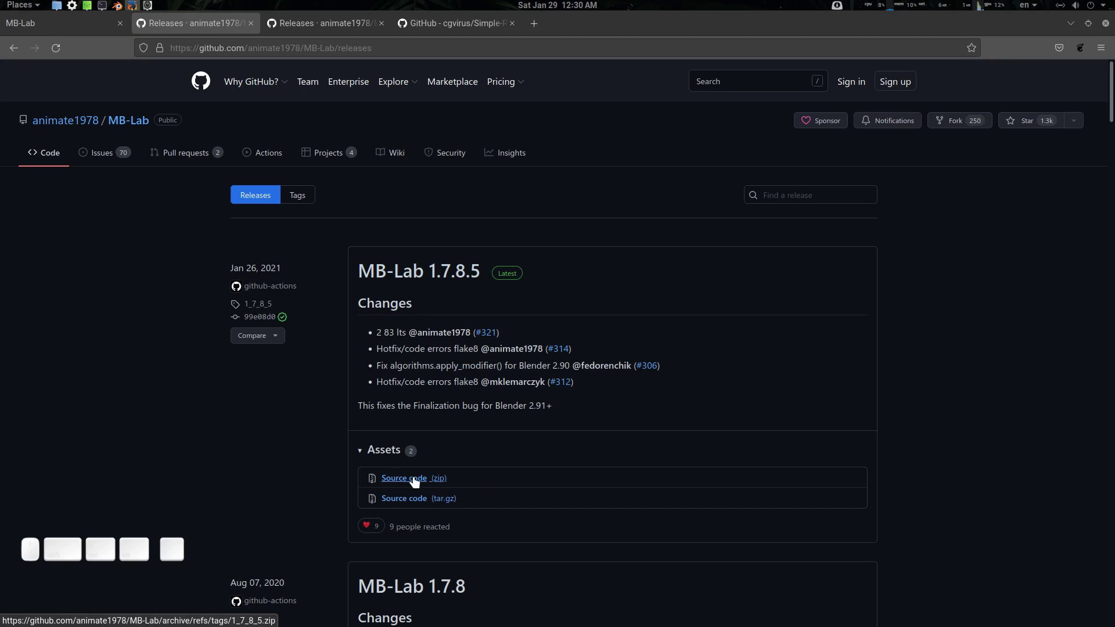
click(479, 25)
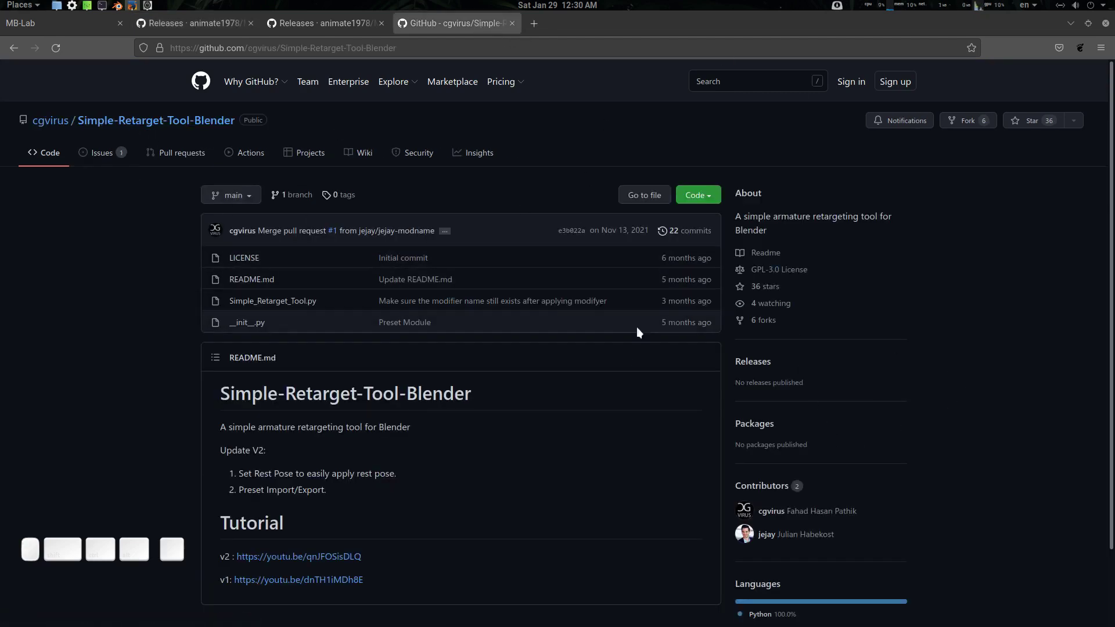
Step: Get the Simple-Retarget-Tool-Blender ZIP download, review the tutorial links, and close Firefox
click(701, 190)
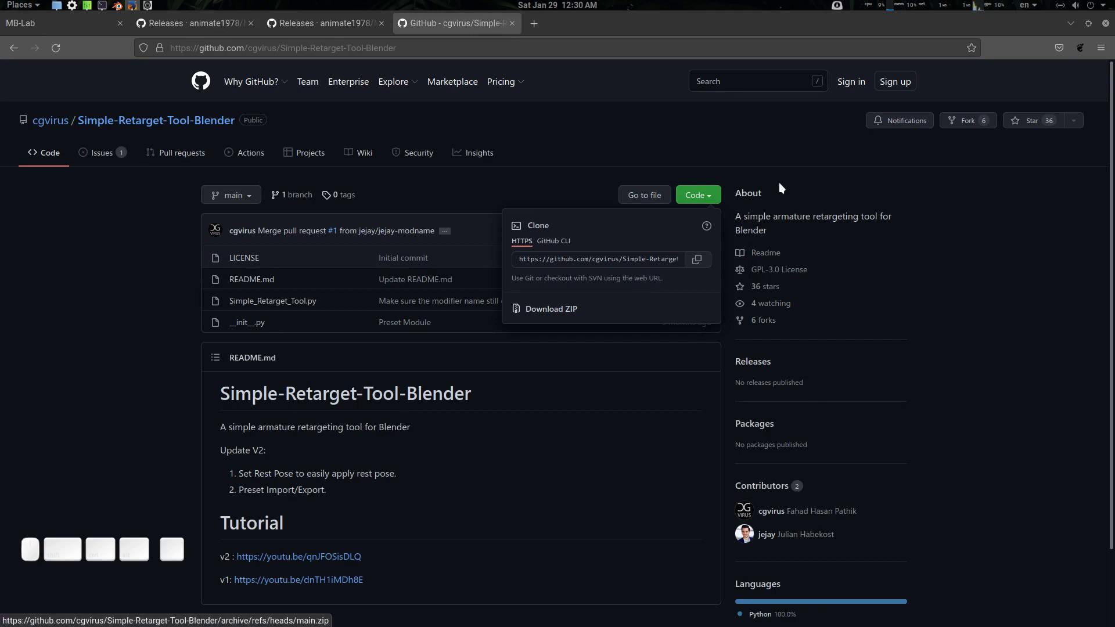
drag(784, 164, 793, 197)
scroll(down, 3)
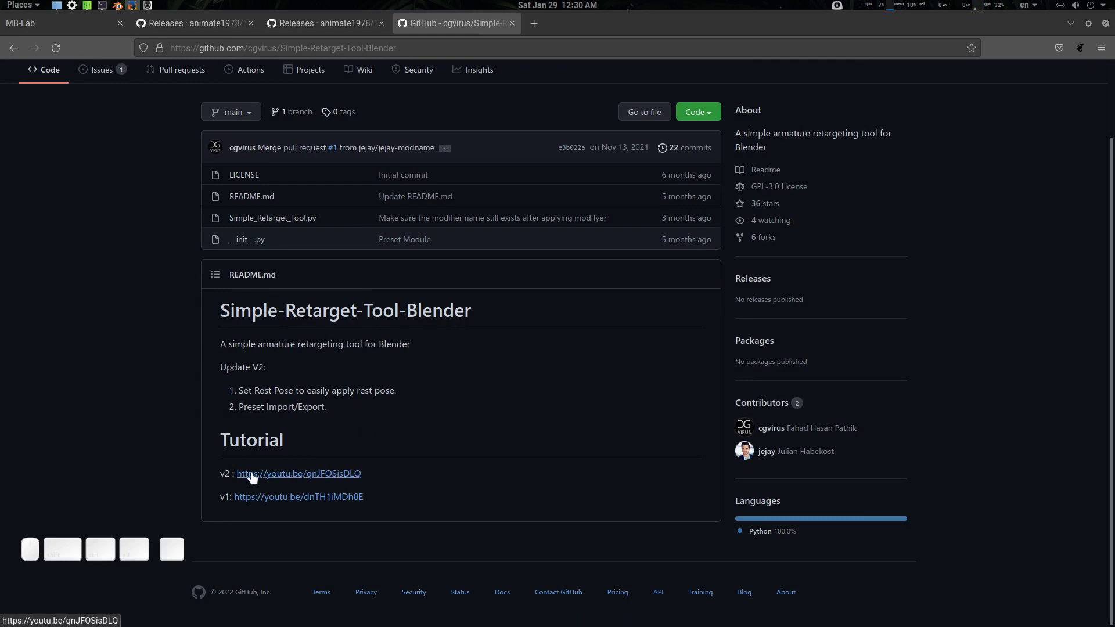
scroll(up, 3)
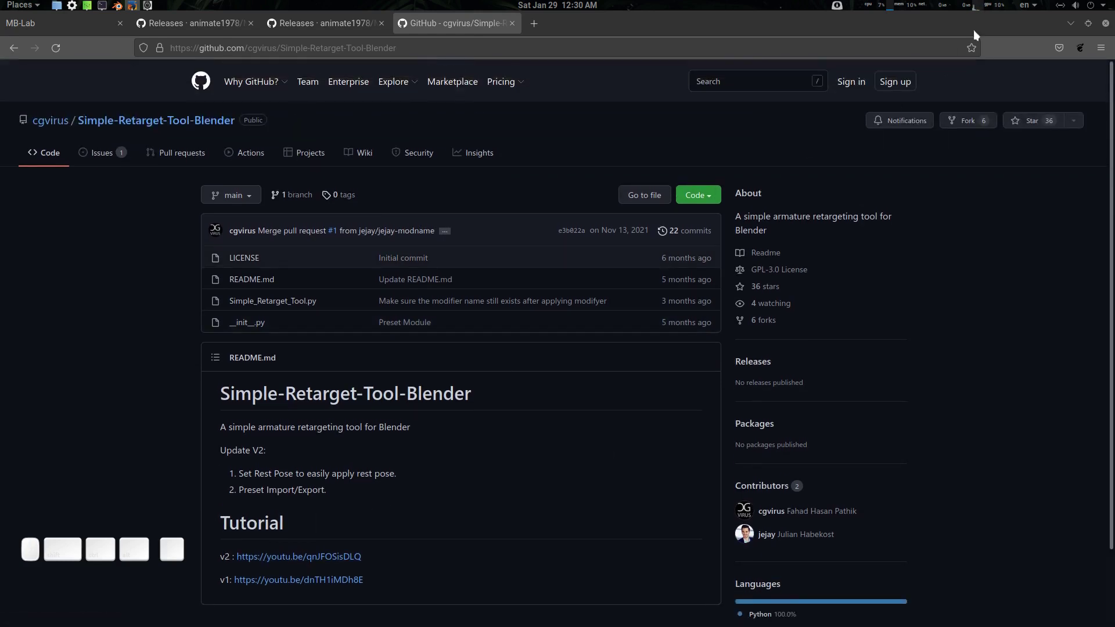
click(1071, 22)
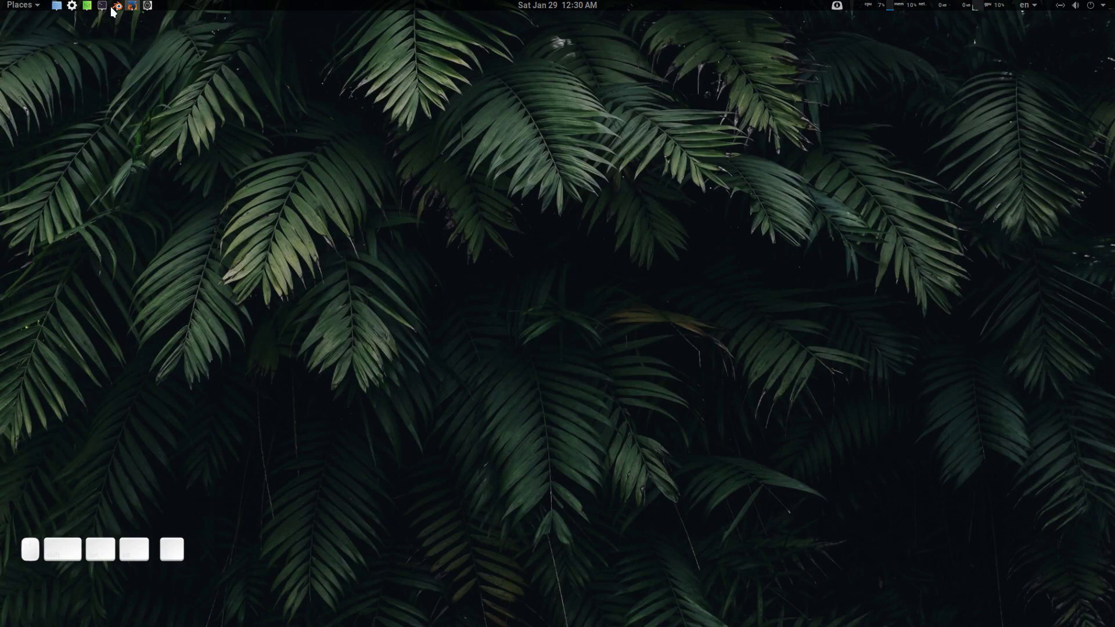
Step: Launch Blender into a fresh scene and show the viewport sidebar
click(120, 11)
click(500, 329)
scroll(up, 3)
click(509, 300)
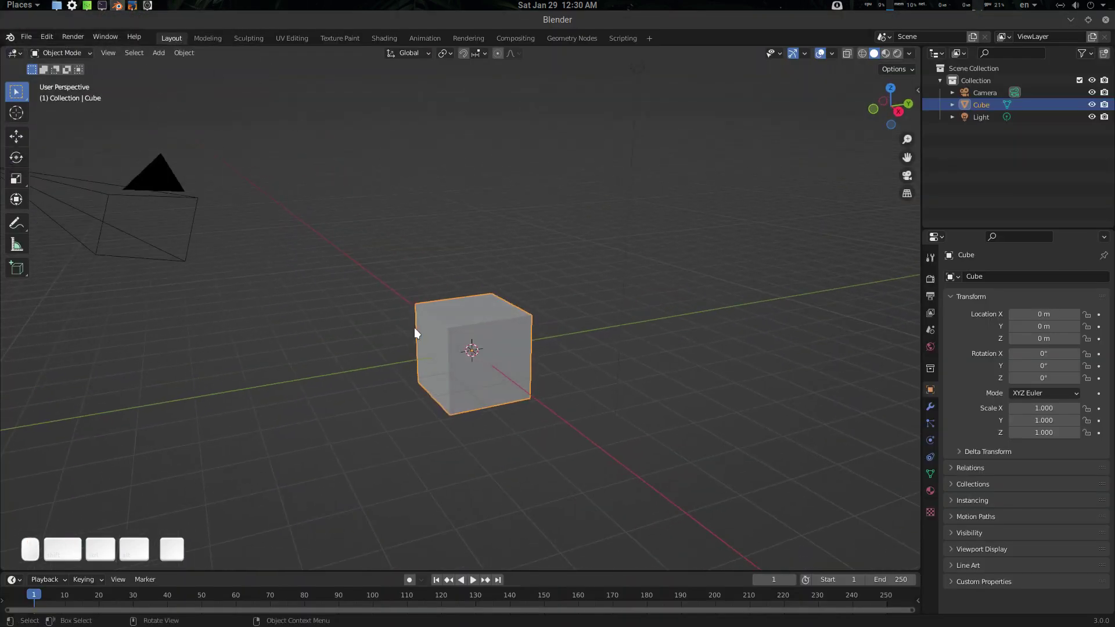
key(n)
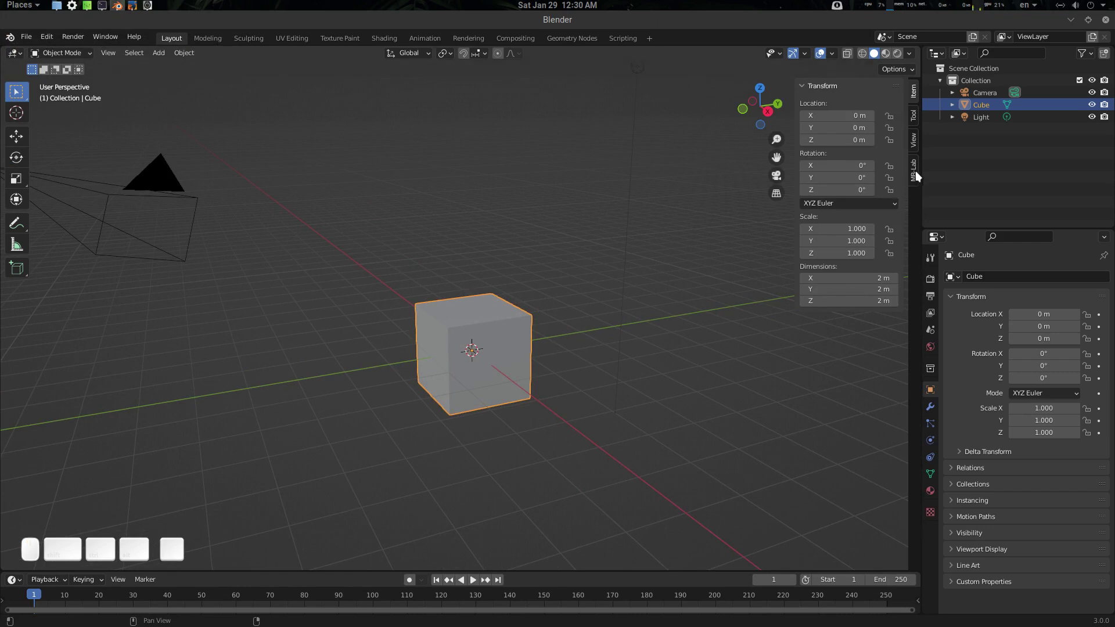
Step: Bring up the MB-Lab creation panel, deselect the default cube and list the character types
click(917, 172)
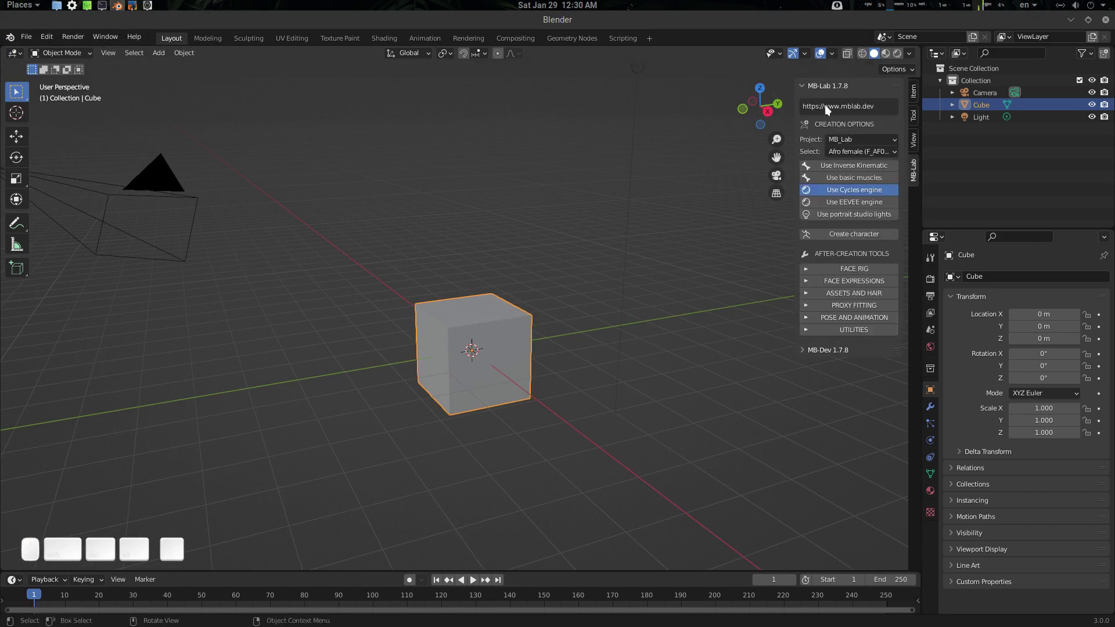
click(876, 150)
click(573, 232)
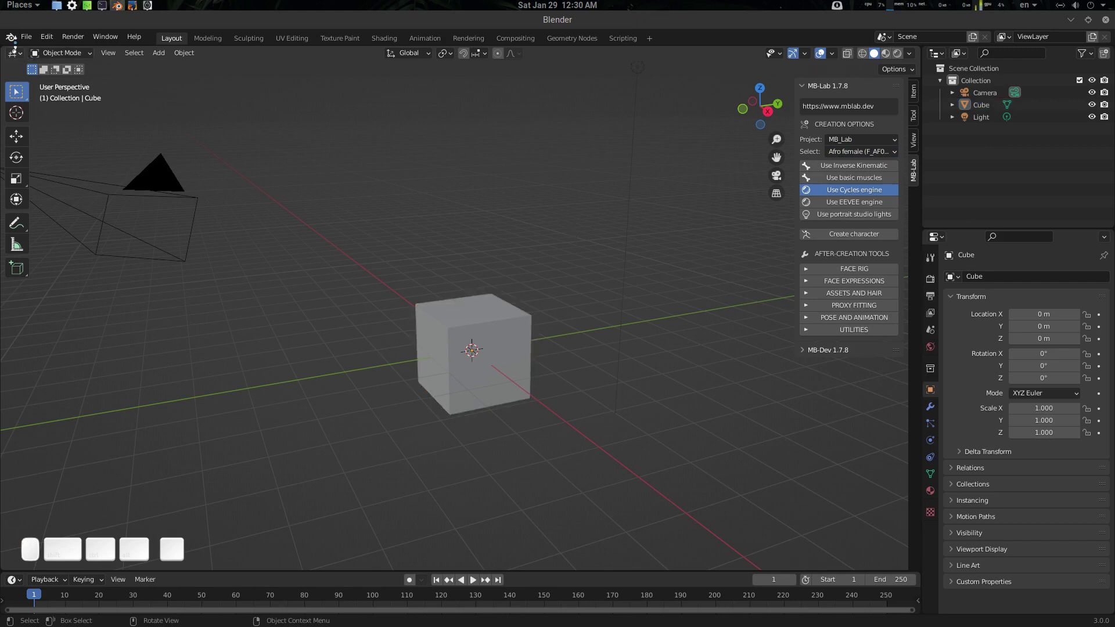
click(17, 45)
click(37, 65)
click(567, 162)
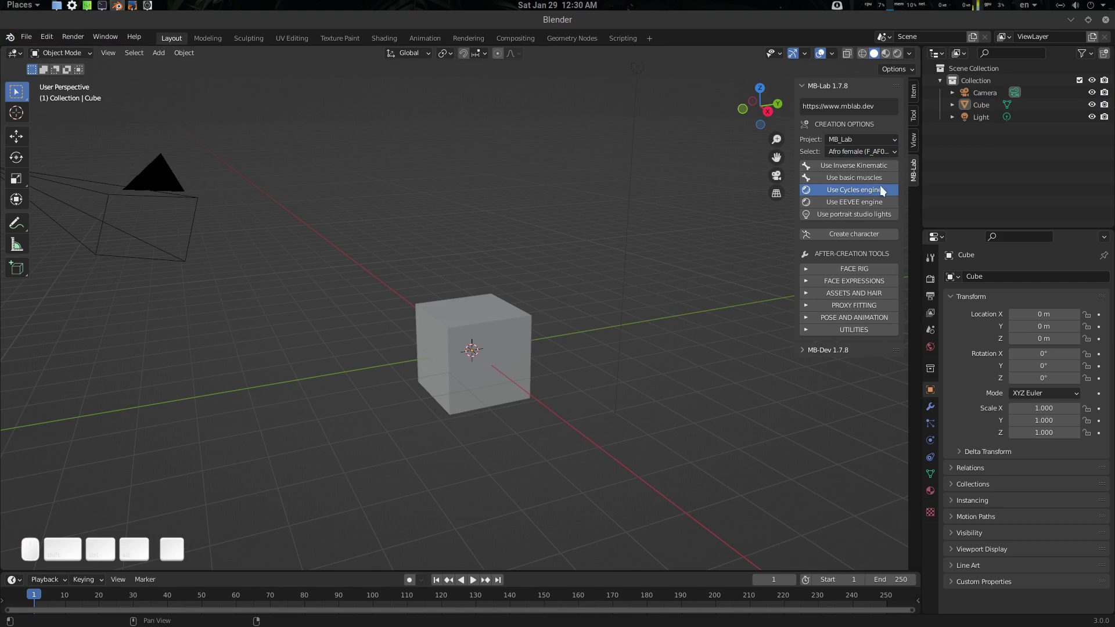
Step: Pick Caucasian male (M_CA01) as the MB-Lab base character type
click(863, 157)
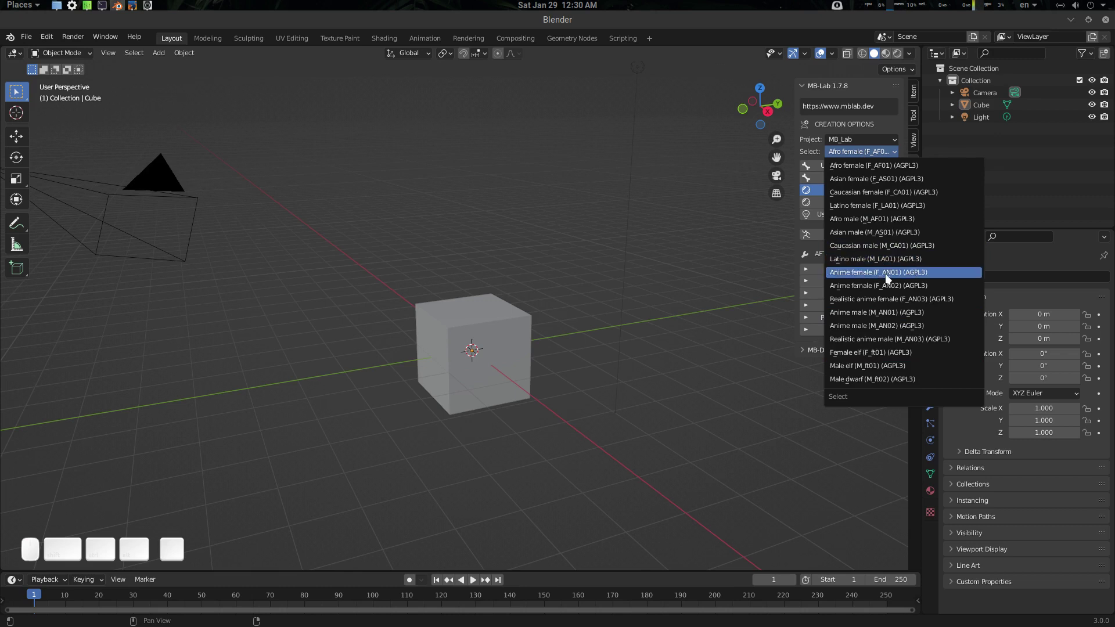
click(886, 255)
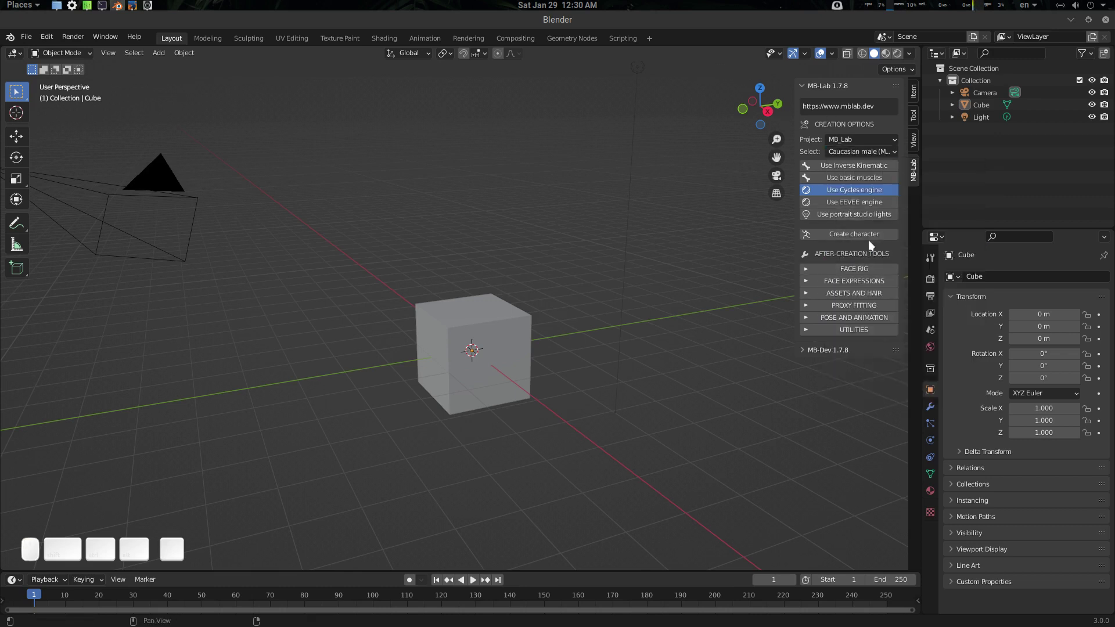
Step: Delete the default cube, camera and light, leaving an empty scene
drag(431, 356, 464, 338)
drag(465, 338, 482, 344)
scroll(down, 3)
key(Delete)
drag(661, 96, 304, 180)
drag(589, 101, 558, 384)
key(Delete)
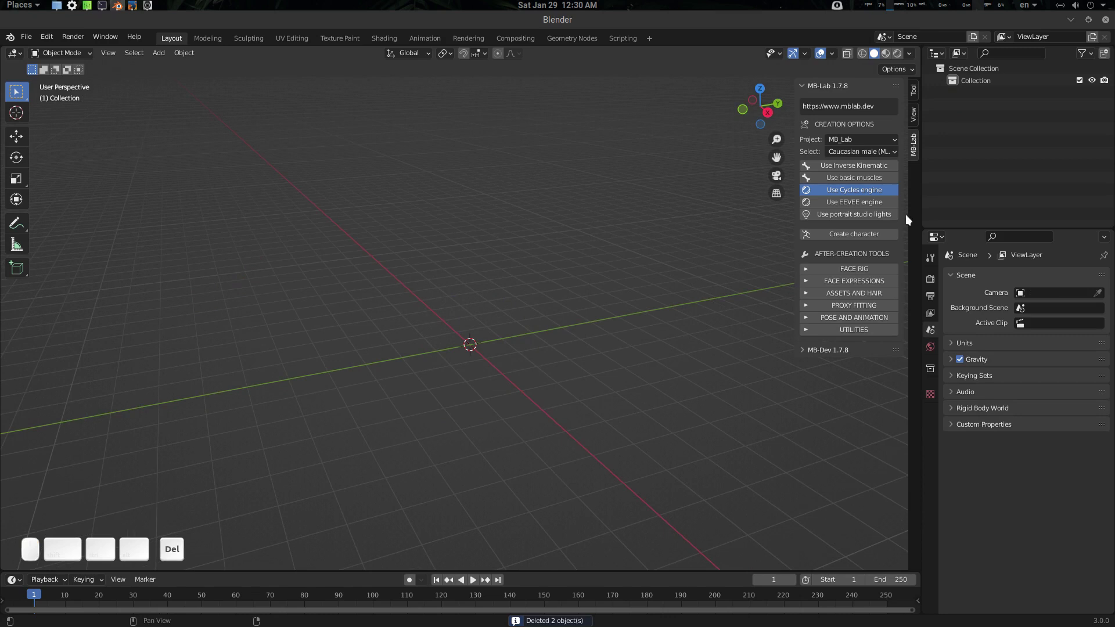
drag(851, 191, 858, 223)
drag(853, 190, 865, 233)
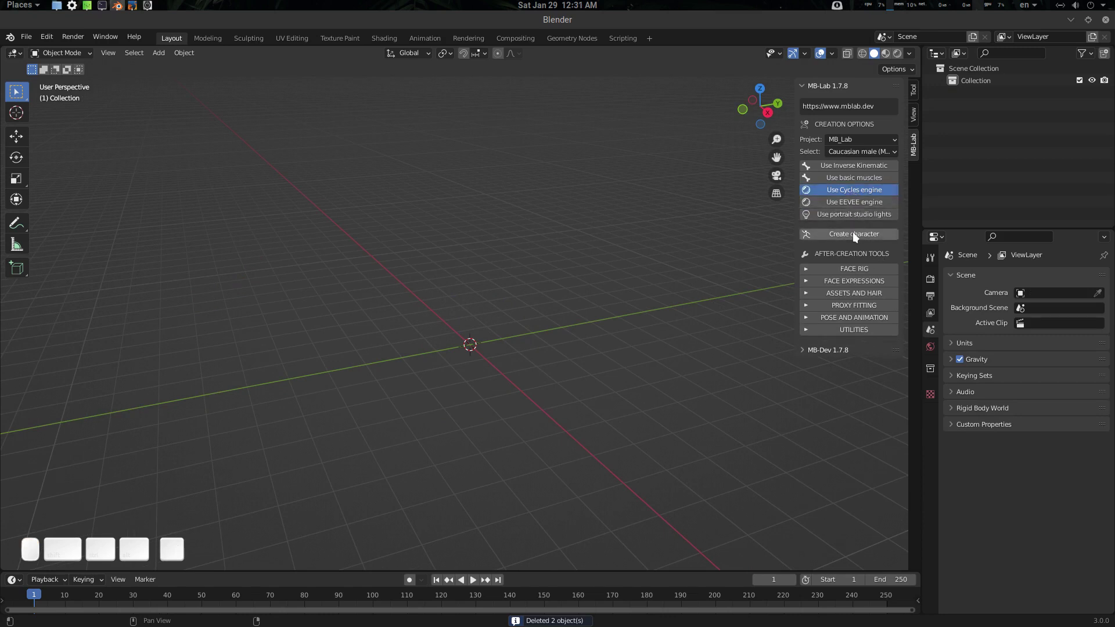
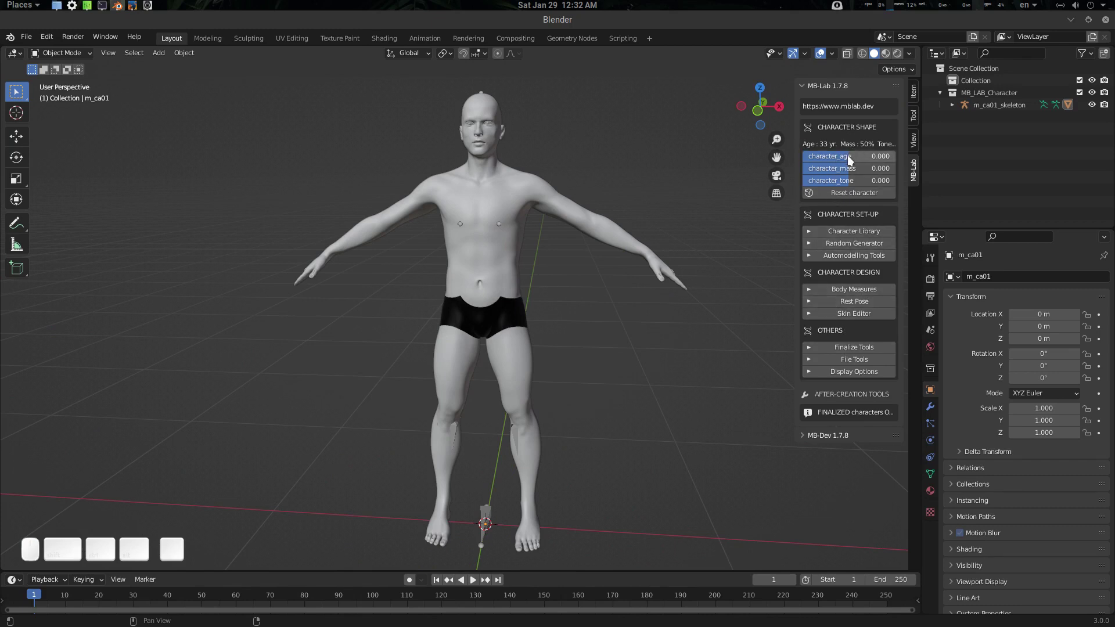
Step: Raise the created character's age slider to 0.210 (40 years) and return mass to 0.000
drag(851, 159, 872, 179)
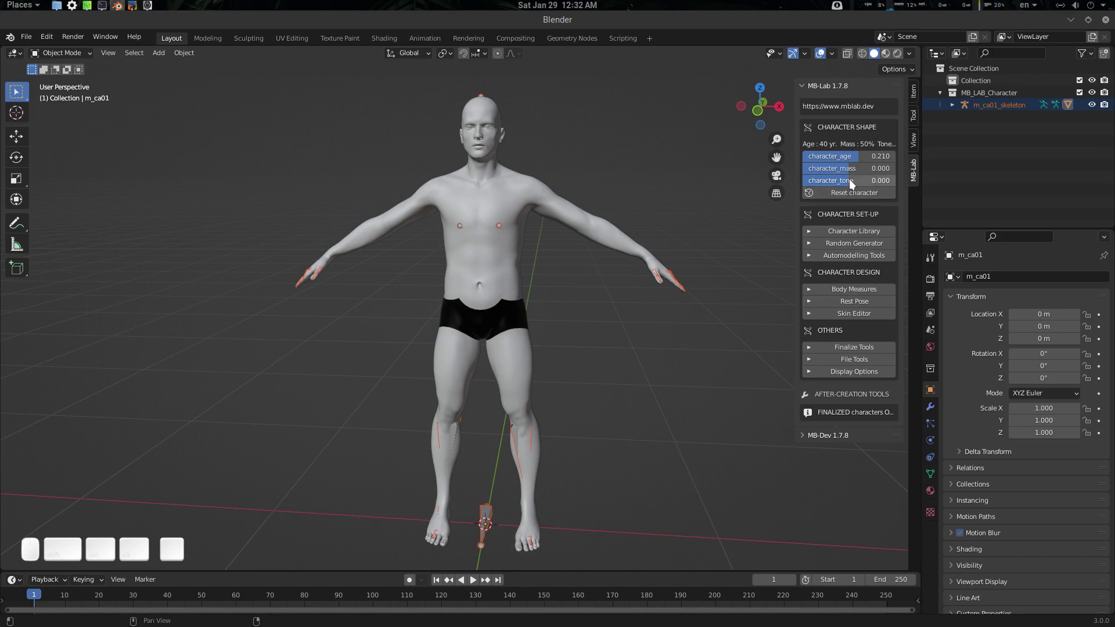
drag(850, 169, 863, 178)
click(864, 173)
key(KP_0)
key(KP_Enter)
drag(881, 325, 860, 305)
drag(861, 305, 879, 306)
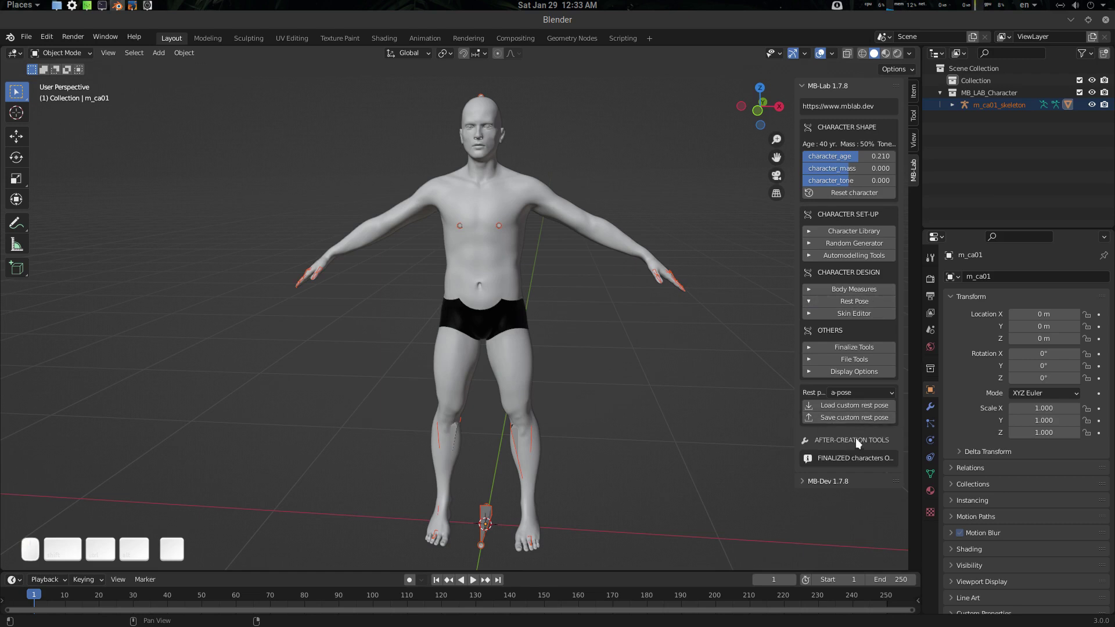
Step: Set the rest pose to t-pose and put the character's skeleton into pose mode
click(870, 393)
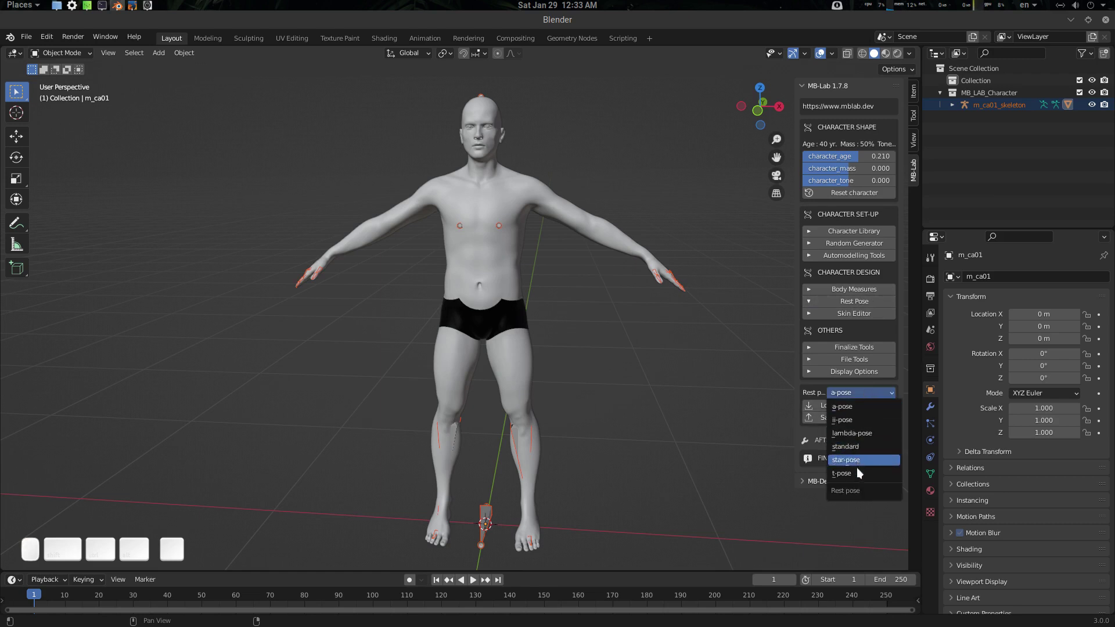
click(863, 473)
drag(609, 321, 583, 304)
key(z)
drag(553, 295, 501, 195)
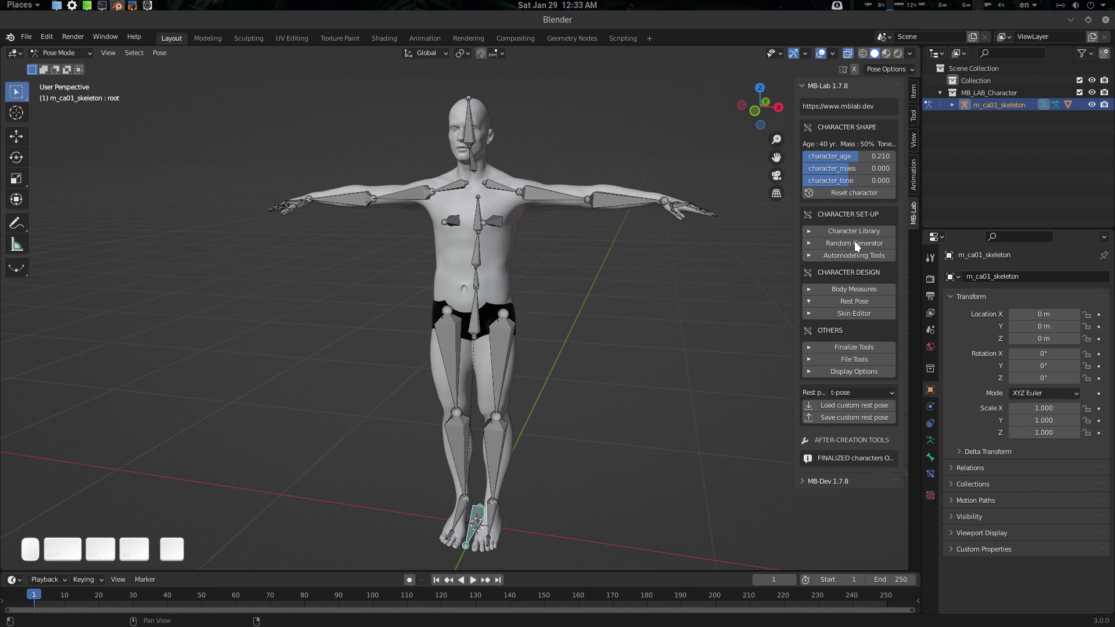
Step: Finalize the character with the backup option turned off
drag(870, 350, 860, 356)
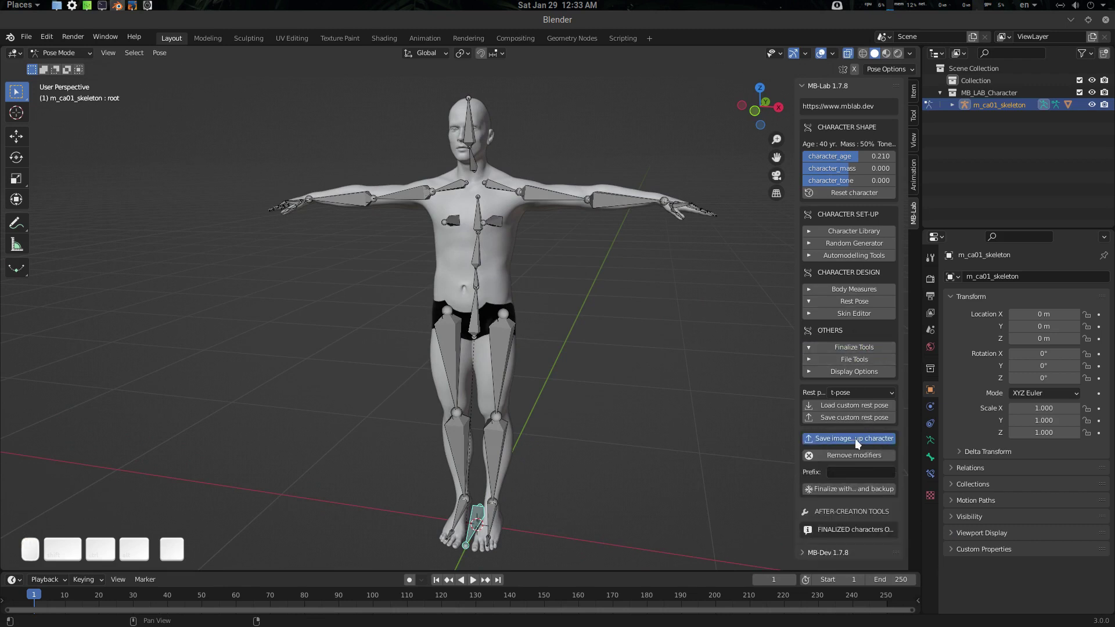
click(858, 441)
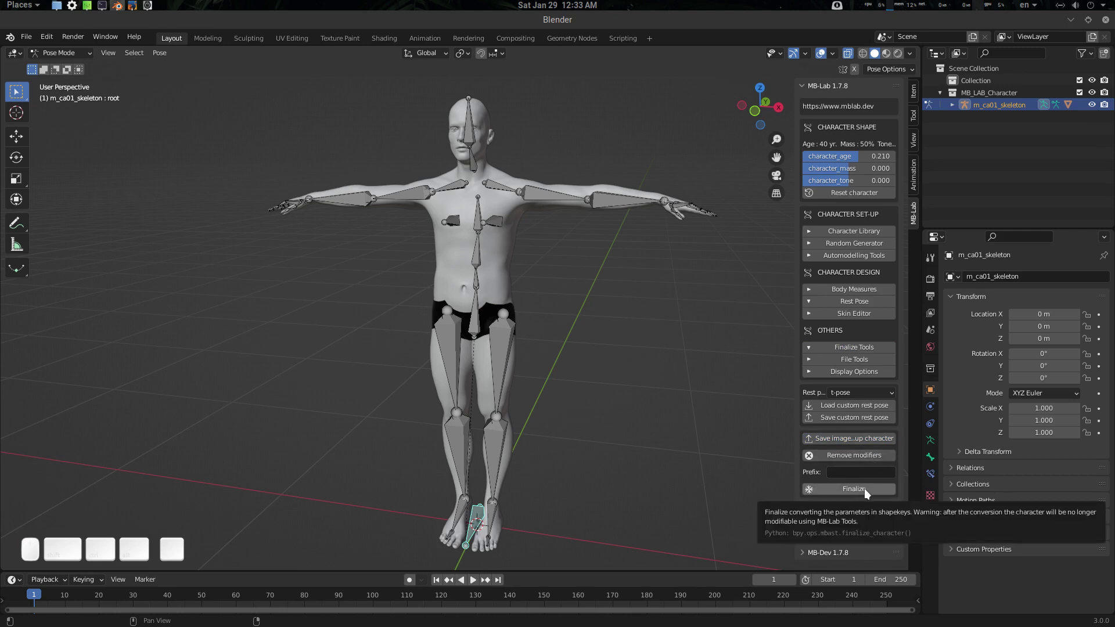
click(868, 491)
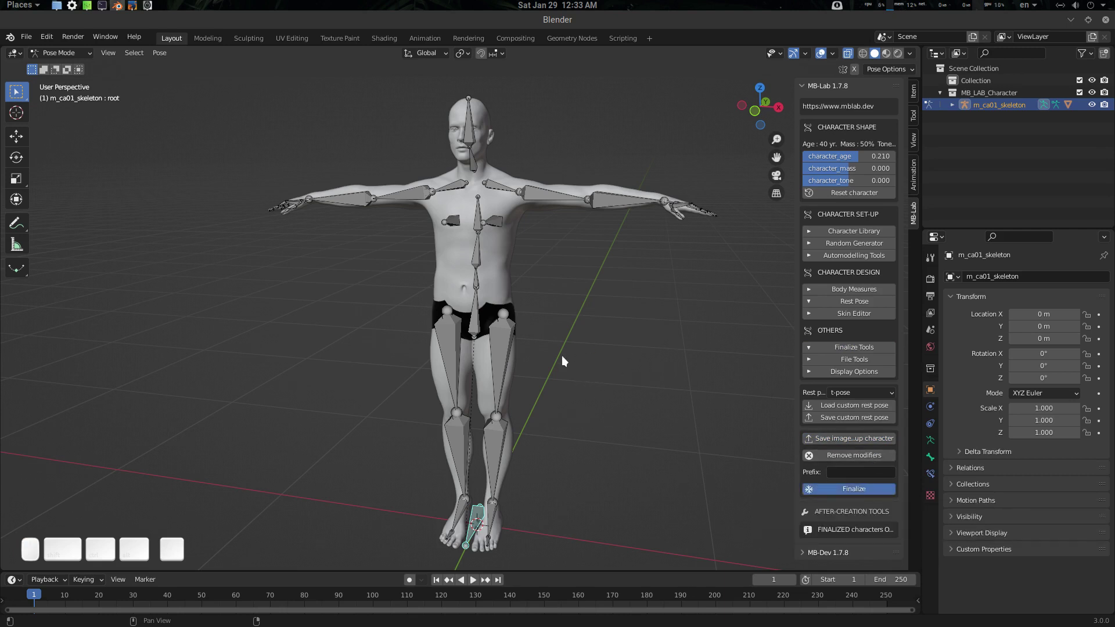
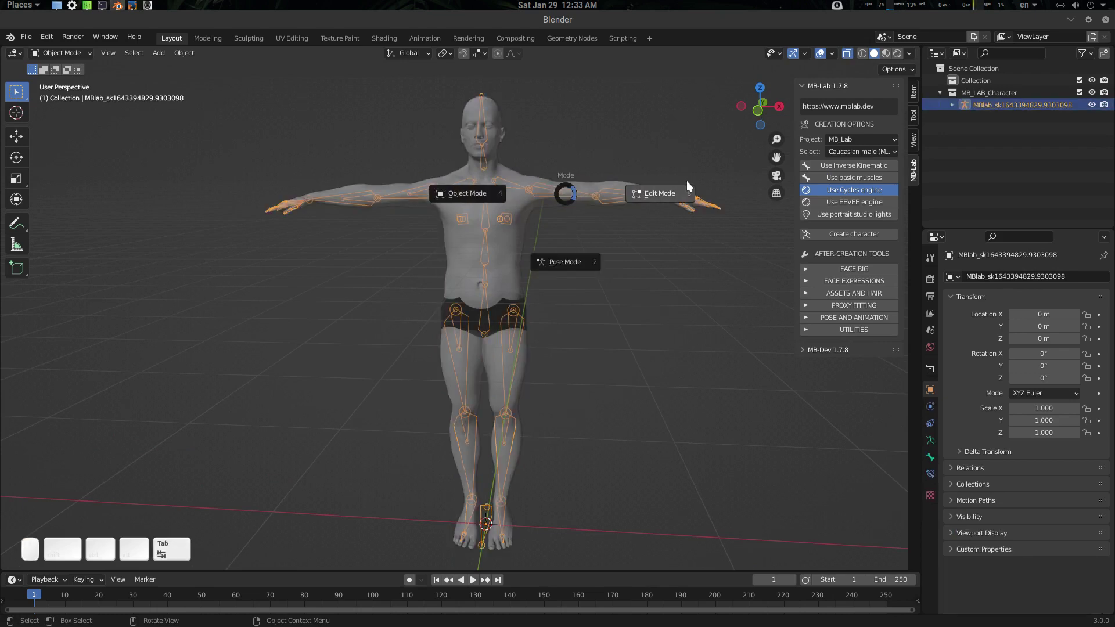
key(a)
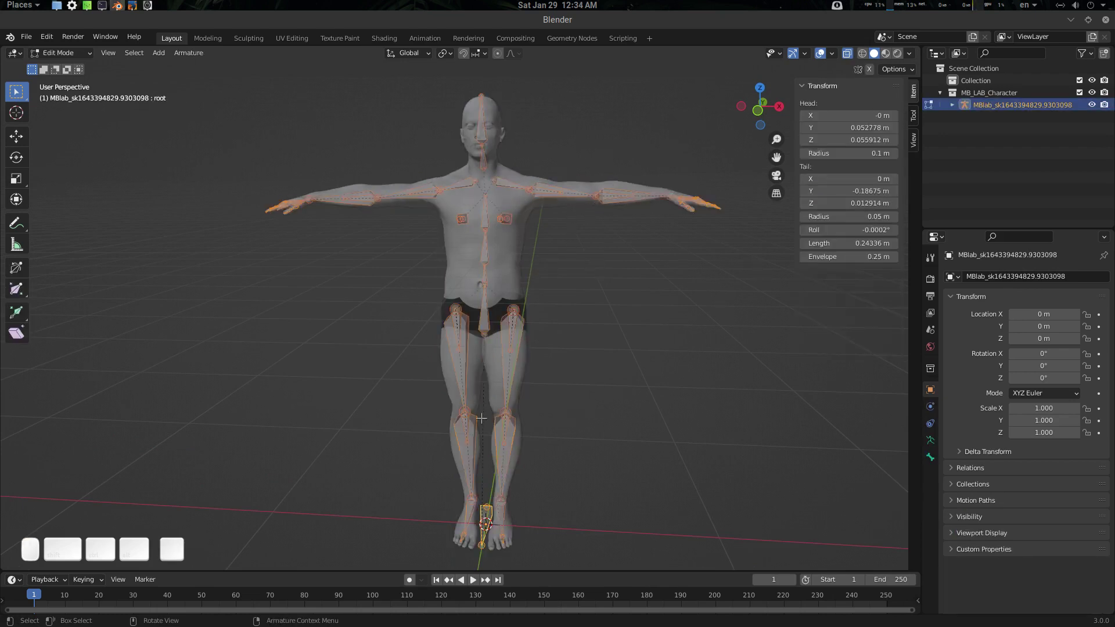
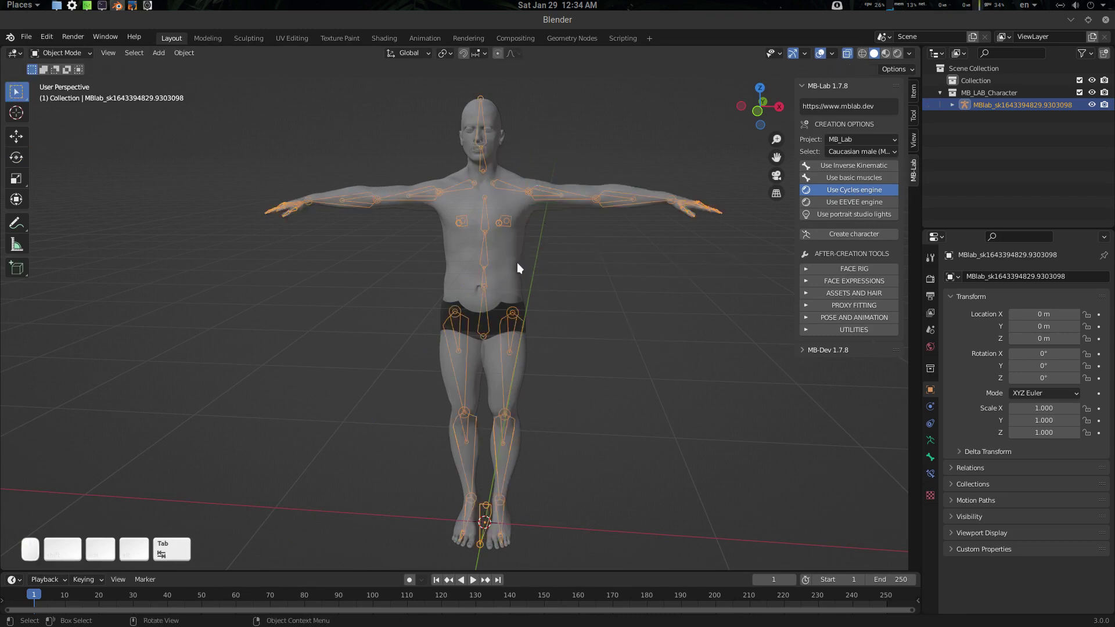
drag(515, 265, 580, 390)
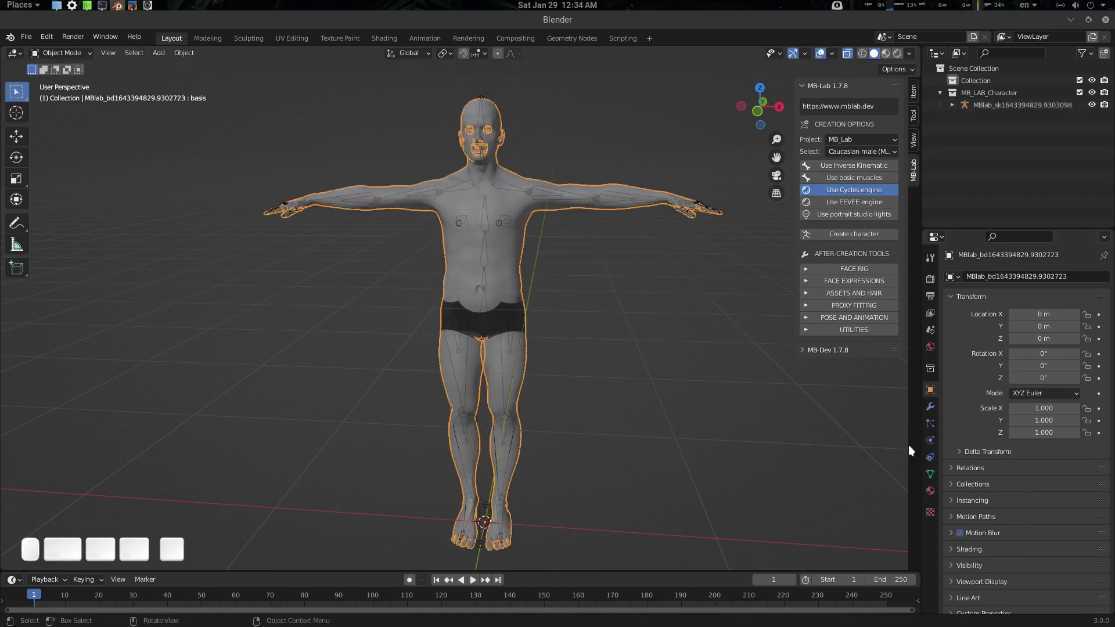
drag(933, 408, 959, 371)
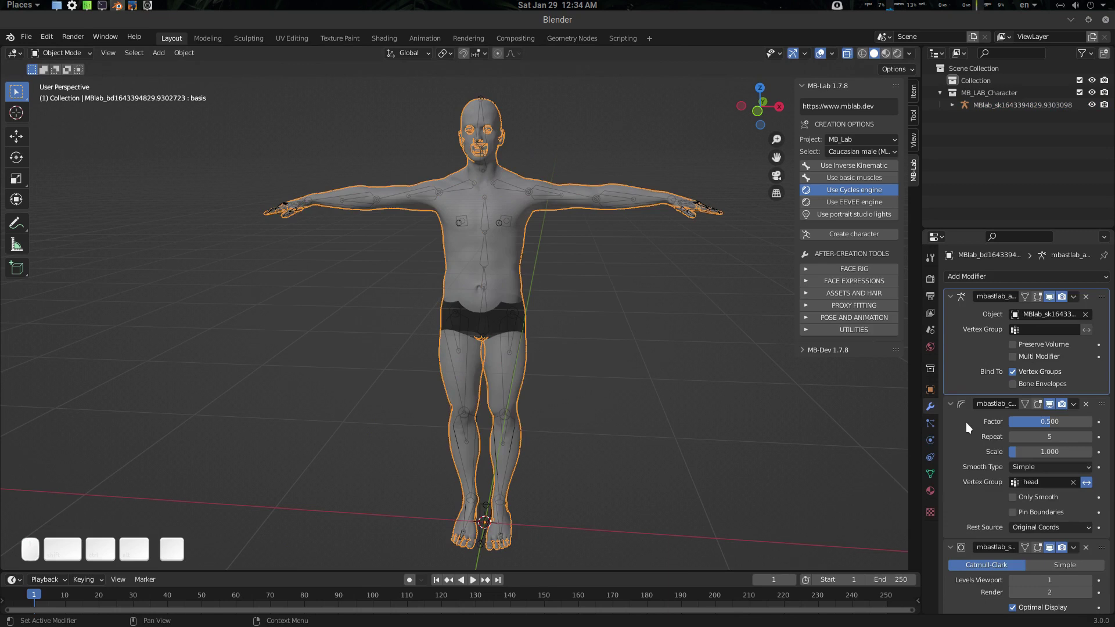
scroll(down, 3)
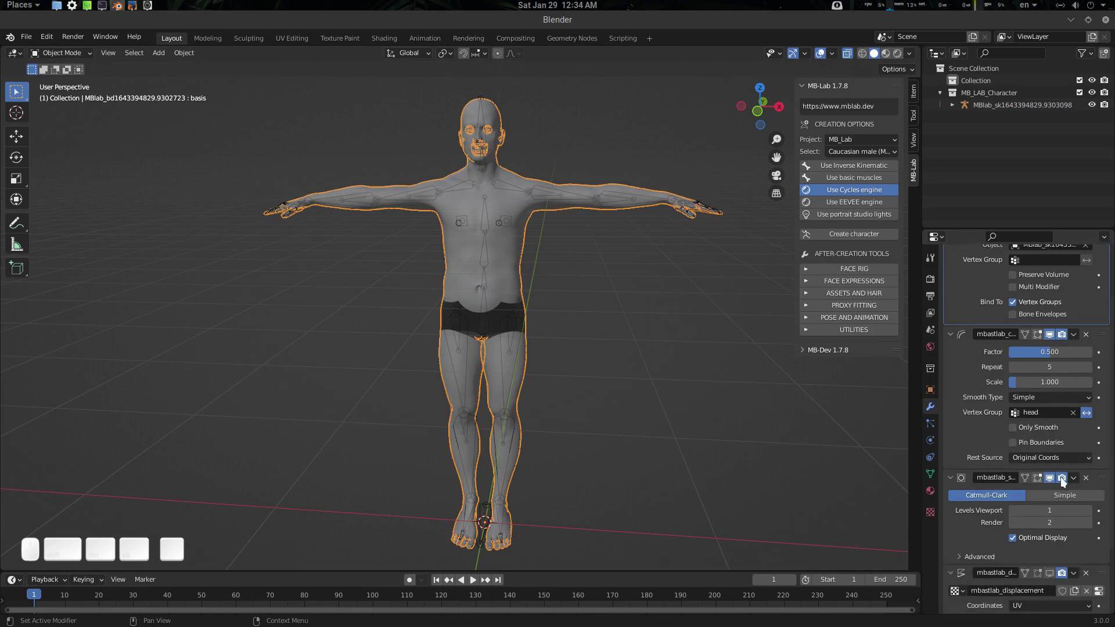
click(1065, 483)
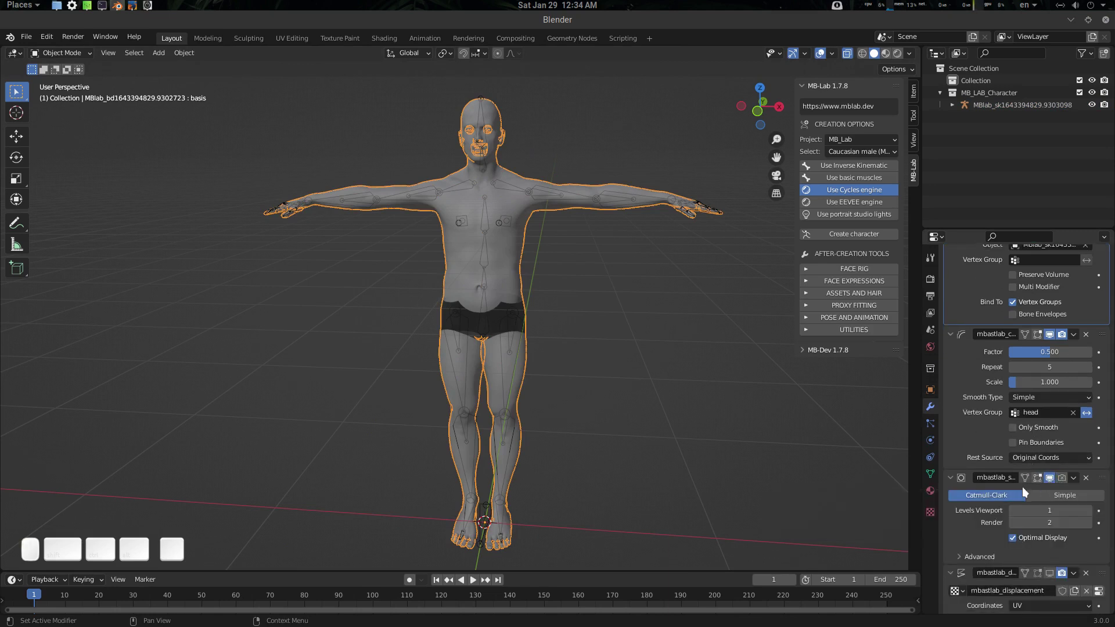
drag(572, 201, 559, 236)
key(Tab)
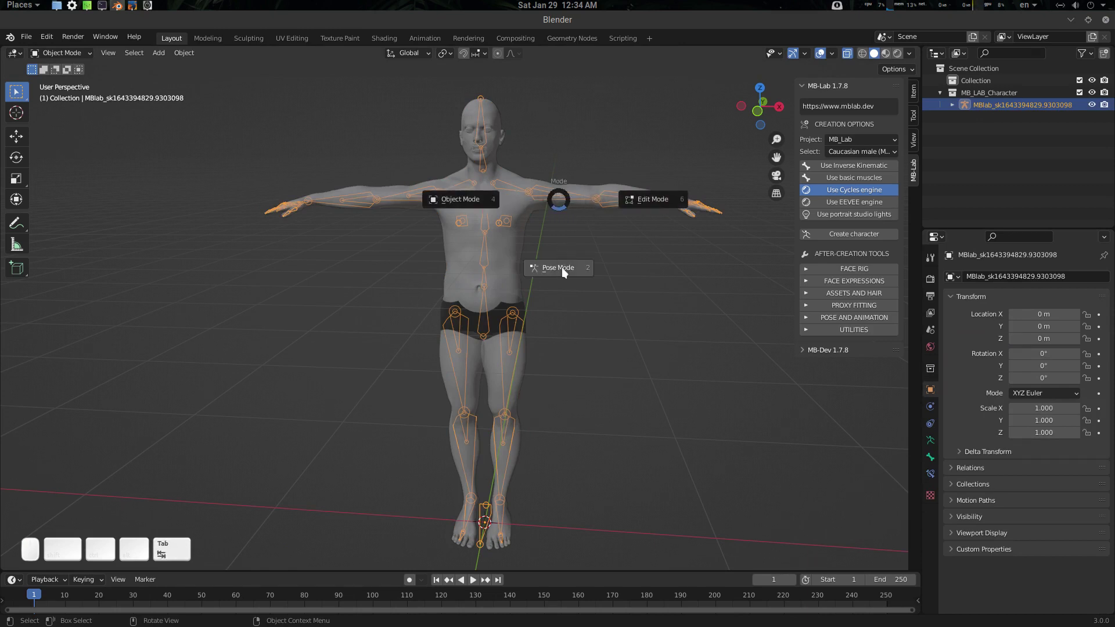
Step: Test-rotate the upper arm and undo it, then save the scene as untitled.blend
drag(566, 164, 637, 270)
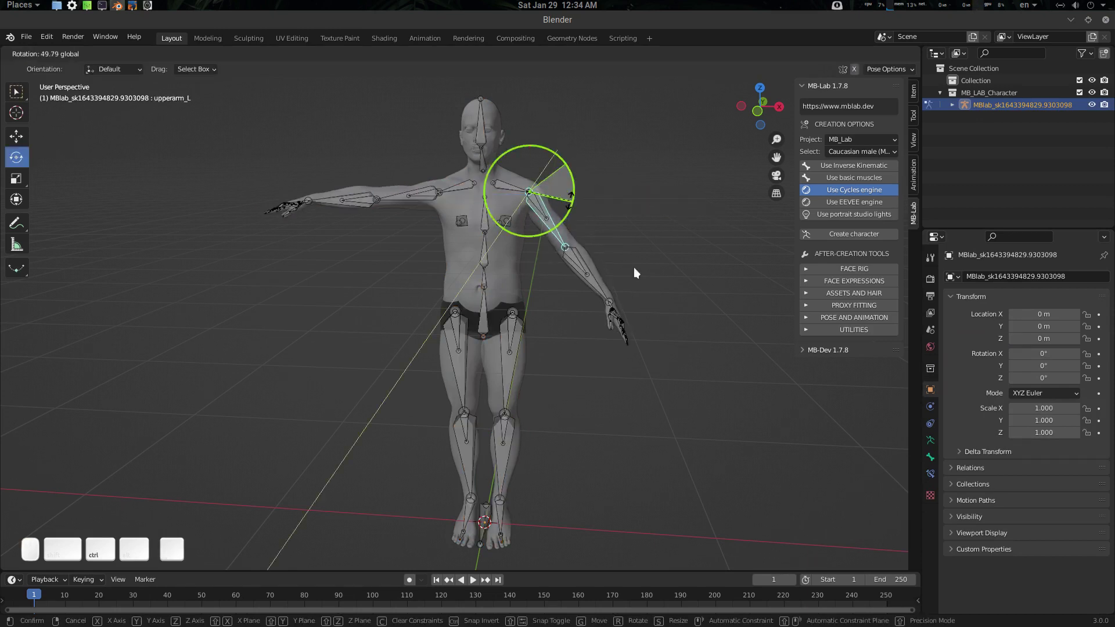
key(ctrl+z)
middle_click(607, 242)
drag(591, 313, 552, 309)
key(ctrl+s)
scroll(down, 3)
Step: Open the FBX import file browser from File > Import
middle_click(533, 294)
scroll(up, 3)
drag(568, 293, 262, 93)
drag(28, 37, 73, 143)
drag(203, 330, 247, 301)
click(247, 302)
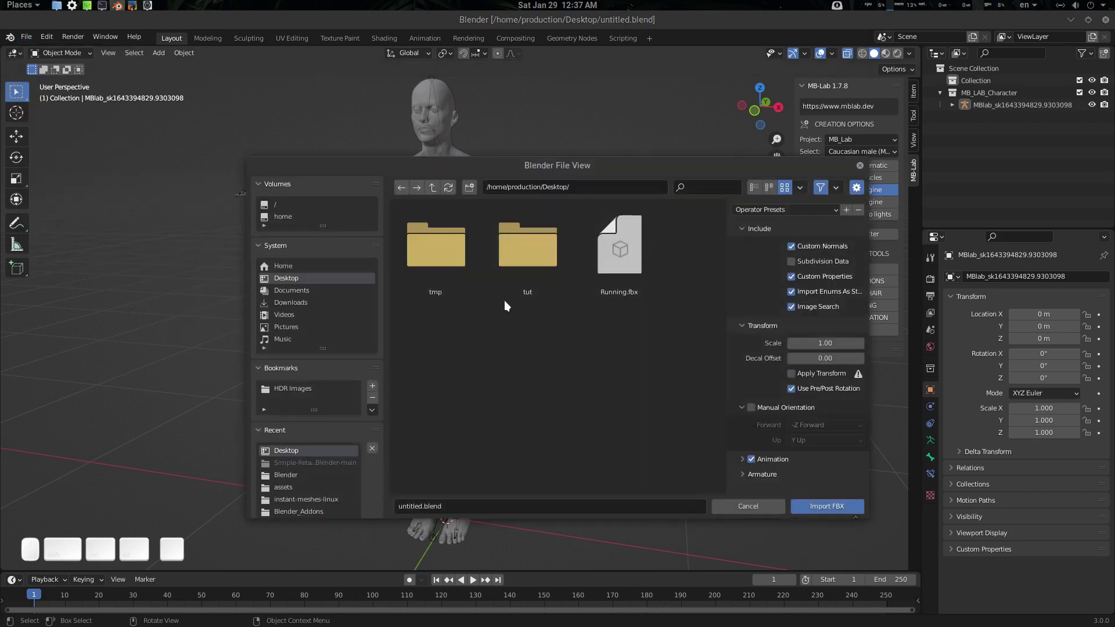
Step: Import Running.fbx from the Desktop with Animation enabled and automatic bone orientation
drag(625, 270, 624, 342)
scroll(down, 3)
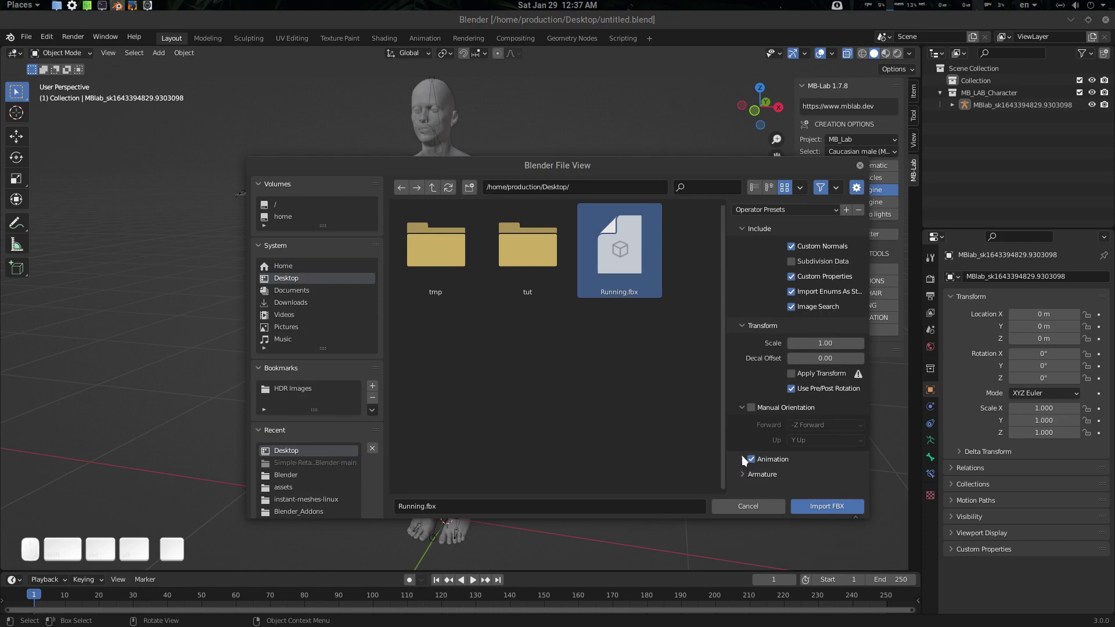
drag(745, 475, 854, 458)
scroll(down, 3)
drag(824, 460, 916, 478)
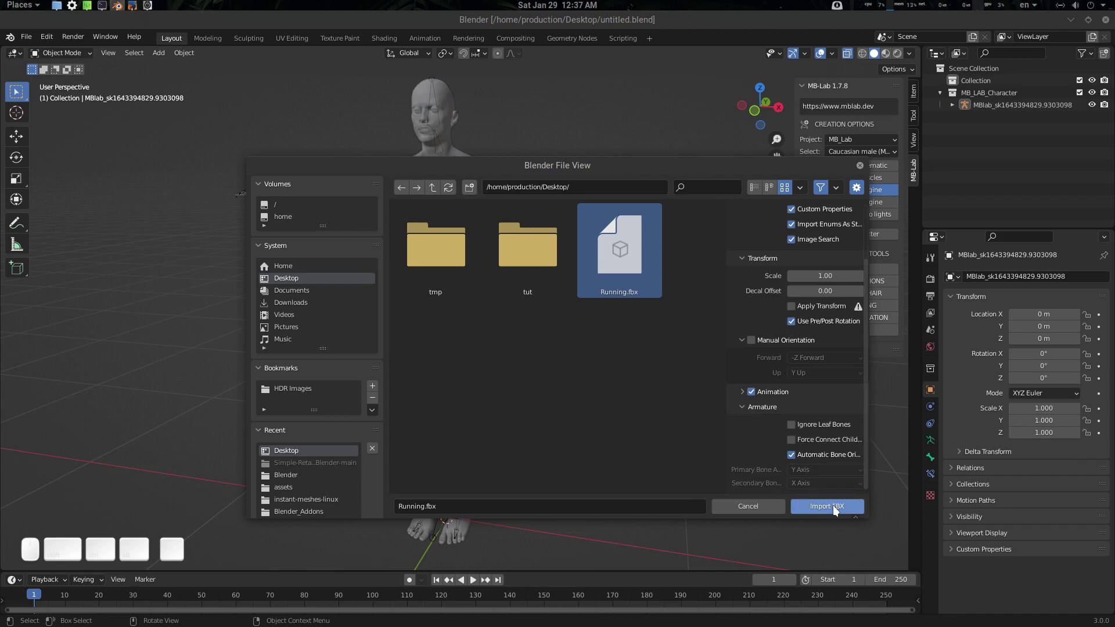
click(838, 511)
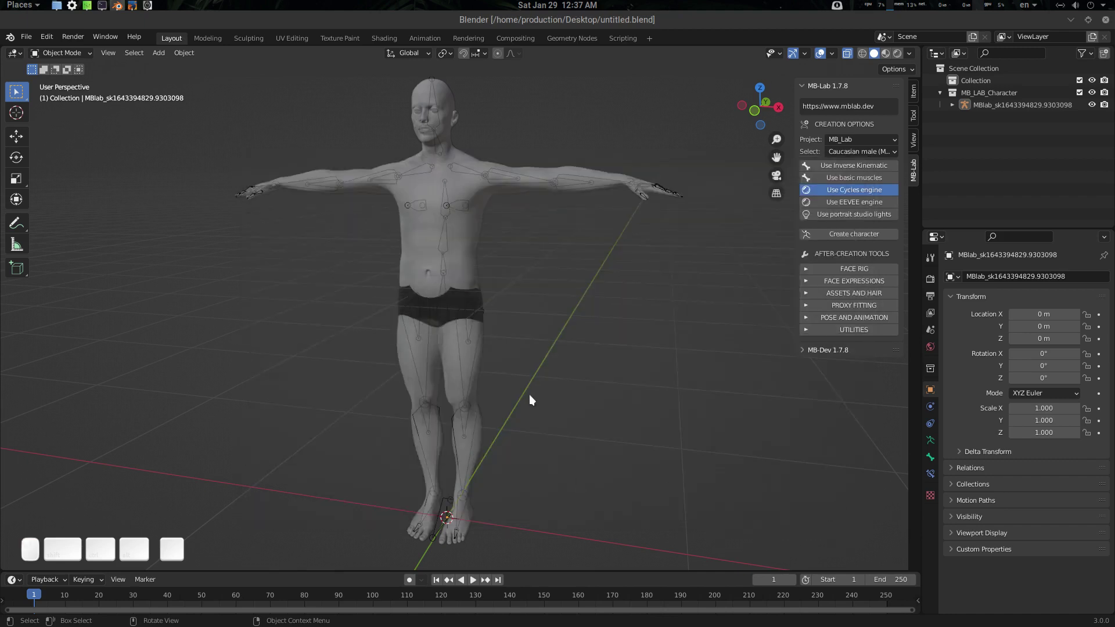
Step: Move the imported Running armature along X to about -1.26 m, beside the character on its left
scroll(down, 3)
drag(528, 409, 493, 379)
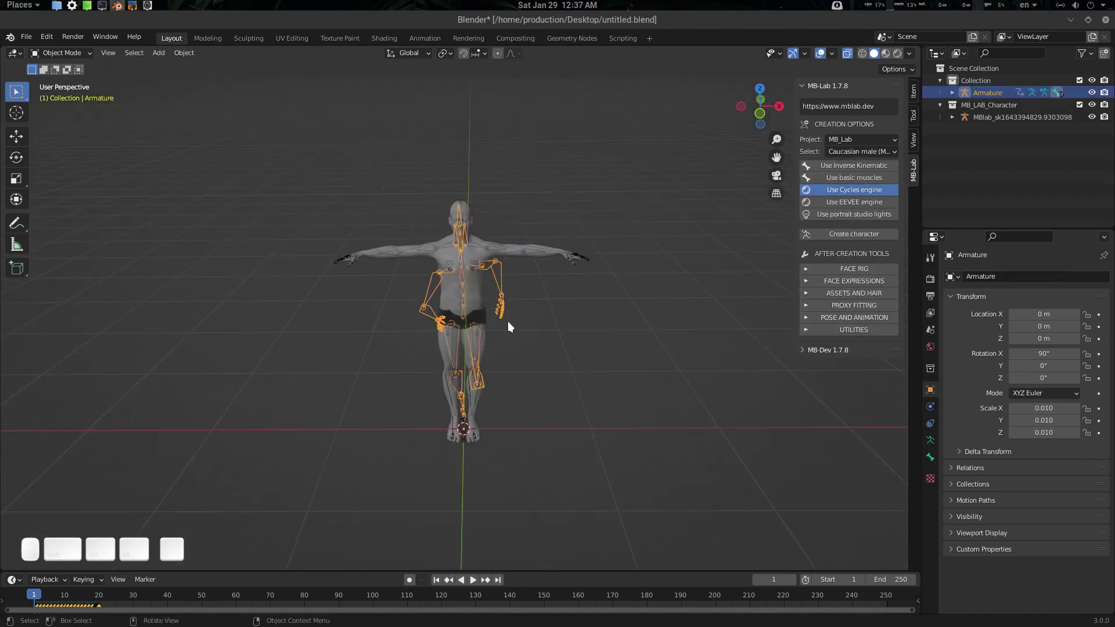
drag(503, 309, 511, 401)
key(shift+space)
key(shift+g)
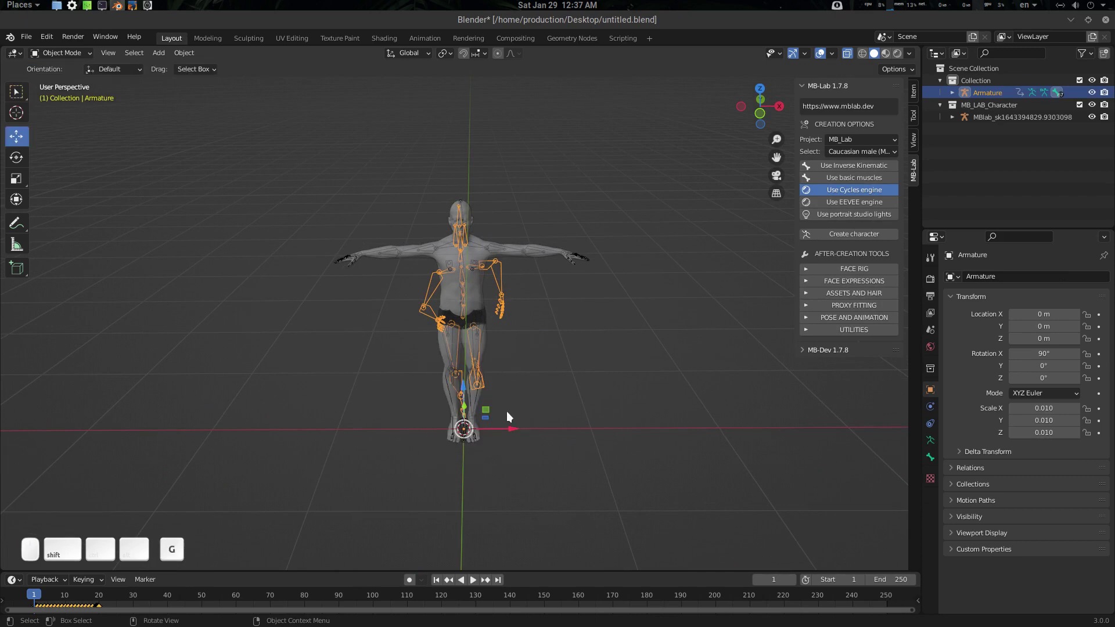
drag(508, 427, 468, 374)
scroll(up, 3)
click(468, 368)
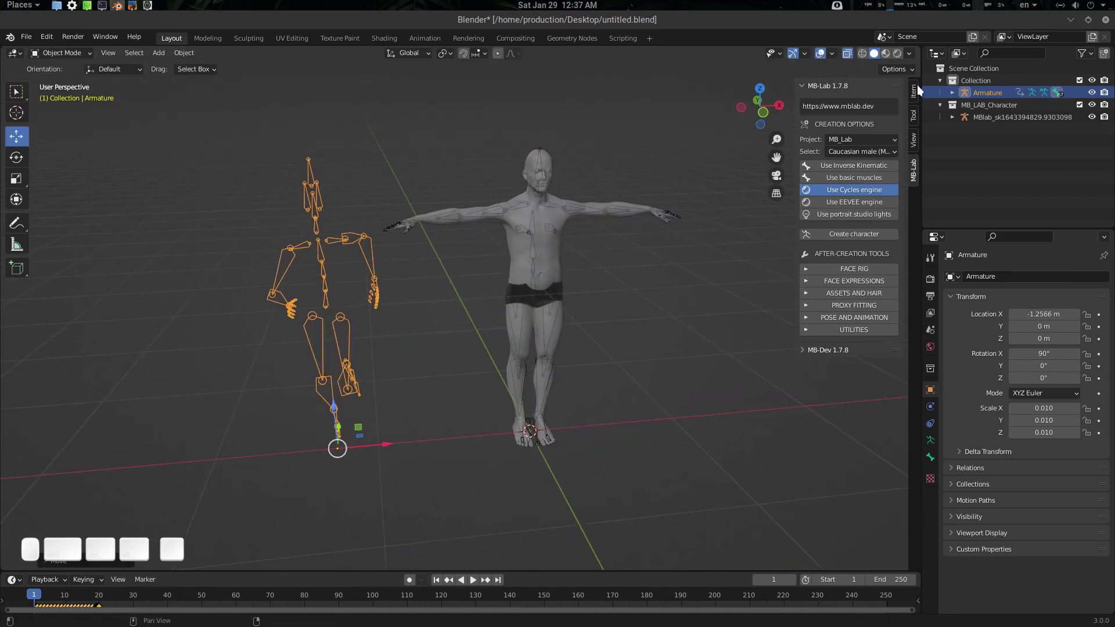
drag(921, 90, 881, 168)
drag(486, 282, 392, 296)
Step: Apply the imported armature's rotation with Ctrl+A and frame both rigs in view
key(ctrl+a)
drag(333, 321, 403, 327)
click(499, 351)
scroll(up, 3)
drag(505, 340, 496, 311)
scroll(up, 3)
drag(495, 317, 494, 336)
scroll(down, 3)
drag(502, 275, 471, 337)
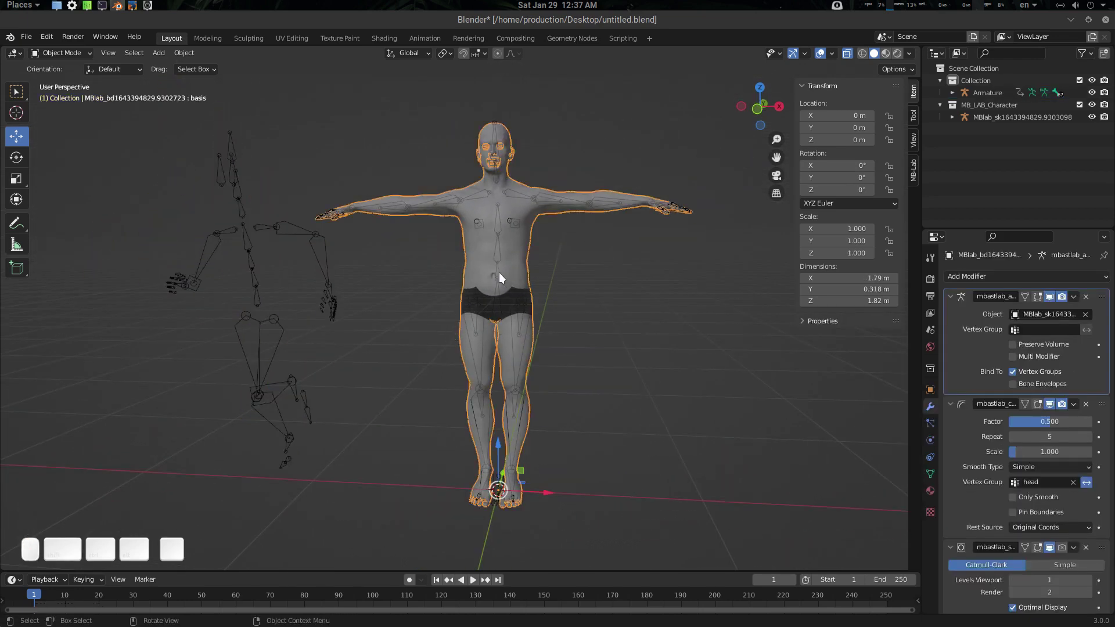
Step: Select the running armature together with the MB-Lab rig and switch both into Pose Mode
click(502, 276)
click(321, 262)
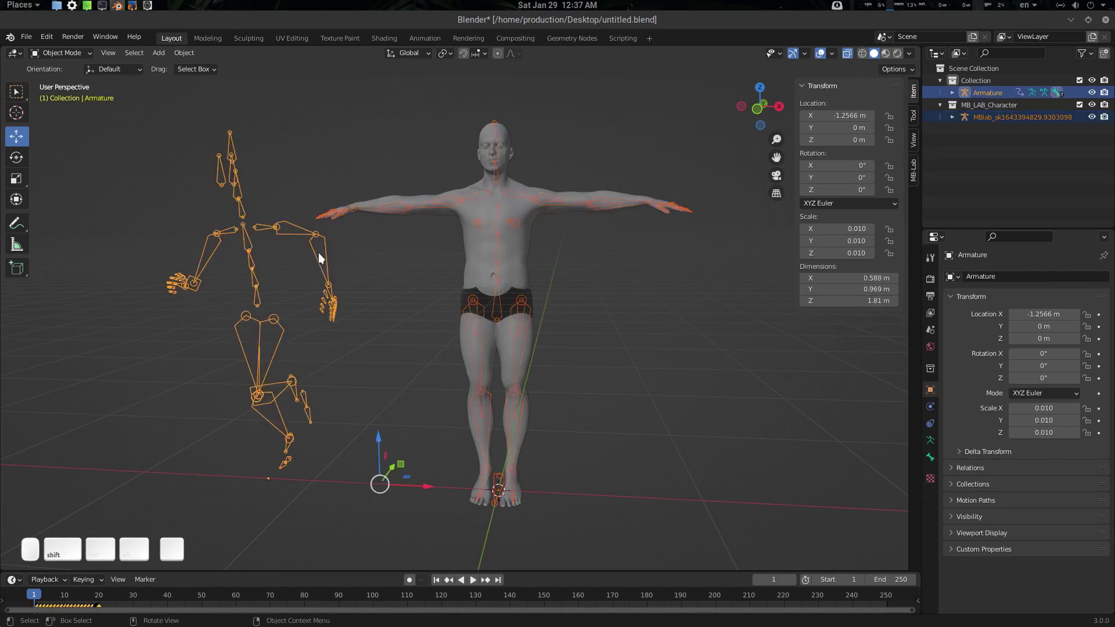
key(shift+Tab)
click(405, 323)
middle_click(392, 324)
scroll(up, 3)
drag(397, 320, 414, 305)
drag(420, 311, 441, 312)
middle_click(343, 308)
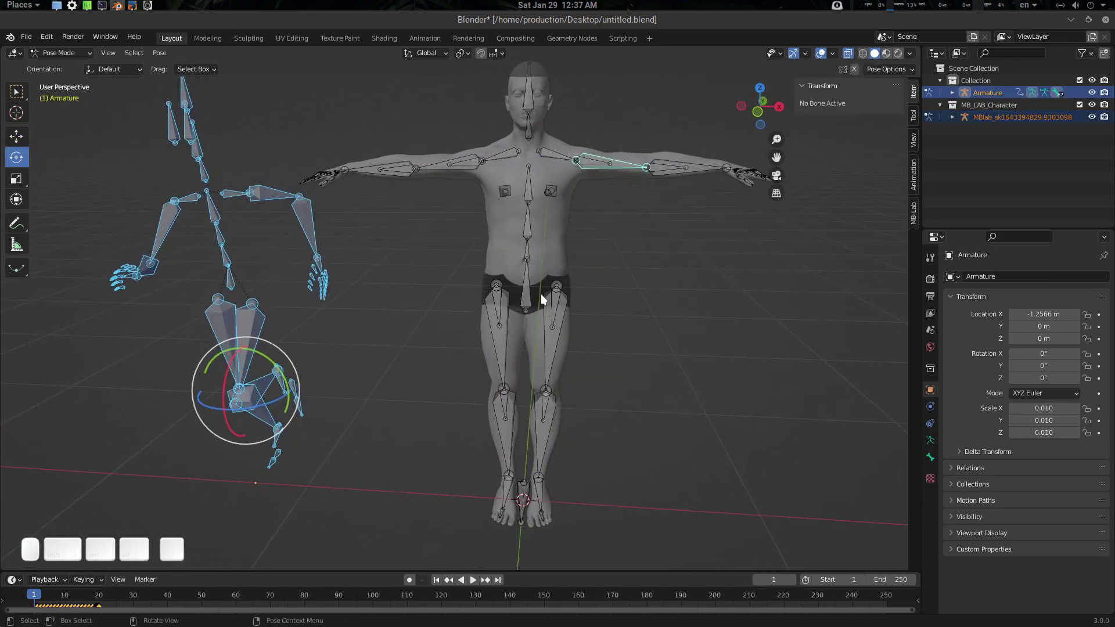
Step: Select the character's pelvis bone and orbit around it to check it
click(534, 285)
drag(550, 308, 729, 176)
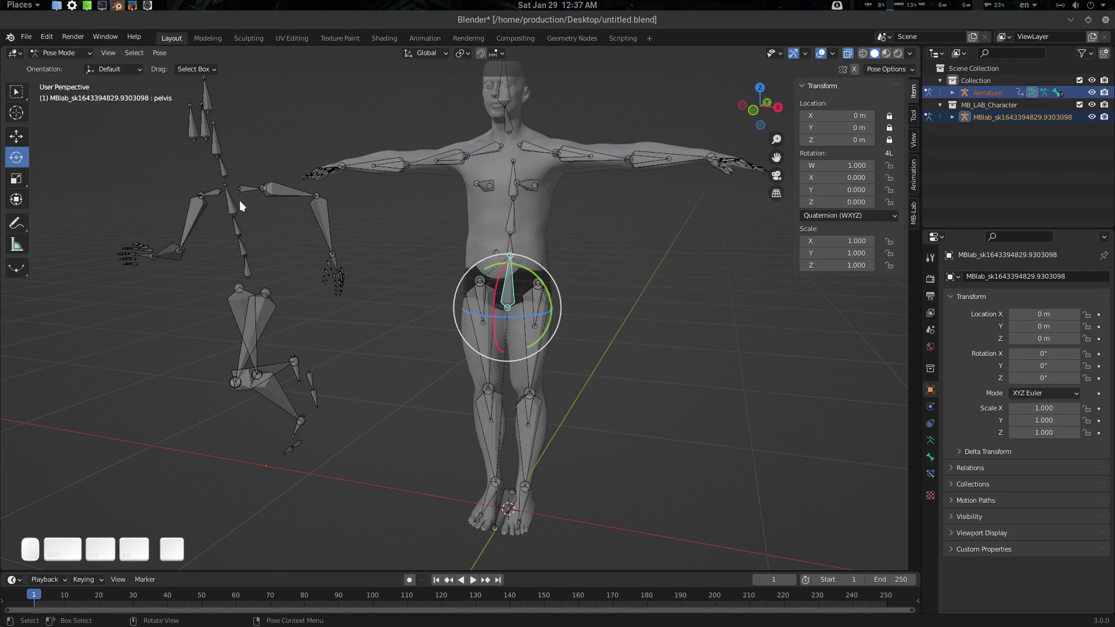
middle_click(514, 297)
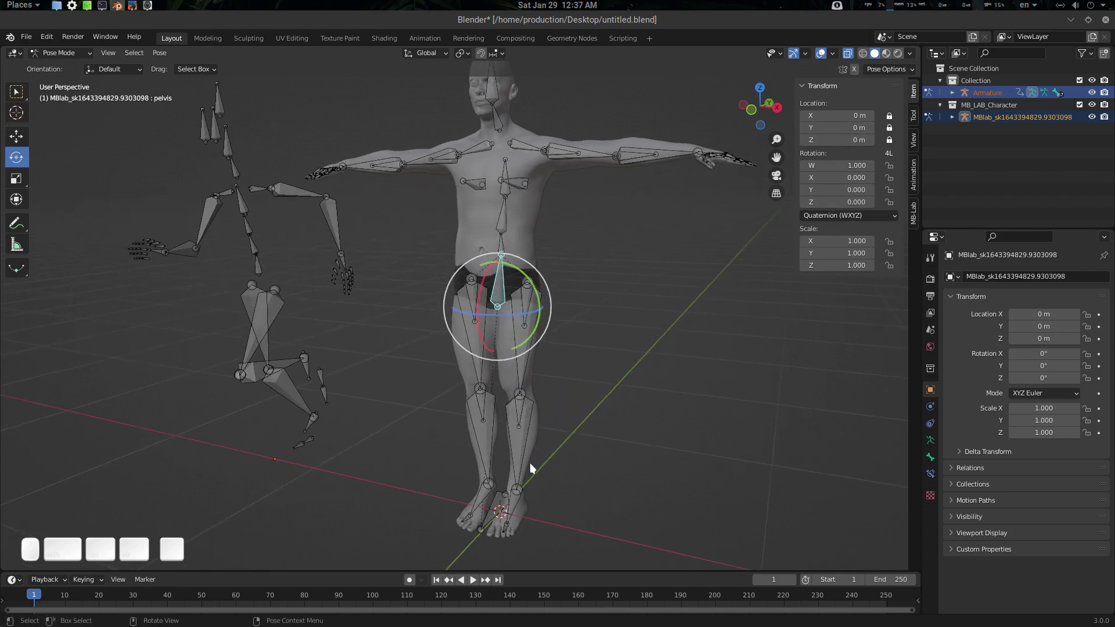
drag(531, 471, 536, 488)
click(525, 496)
click(526, 275)
drag(255, 299, 231, 288)
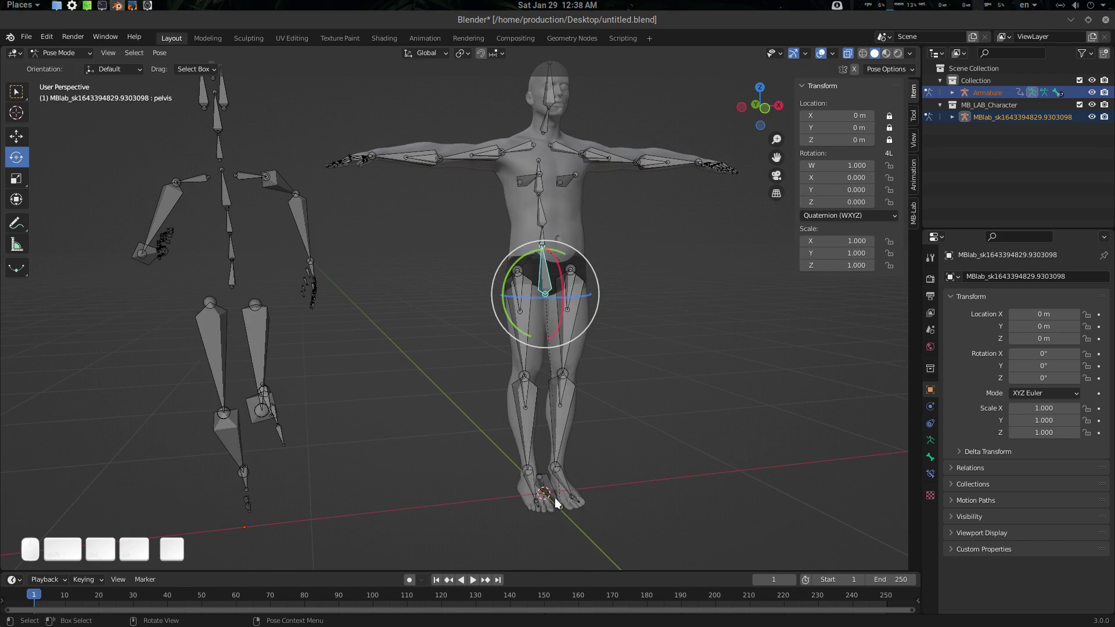
middle_click(526, 441)
Step: Lock the pelvis bone's location in the bone properties
drag(892, 119, 899, 132)
click(896, 131)
click(897, 140)
drag(559, 236, 551, 246)
drag(564, 247, 700, 230)
drag(894, 120, 895, 132)
drag(896, 133, 896, 145)
click(896, 144)
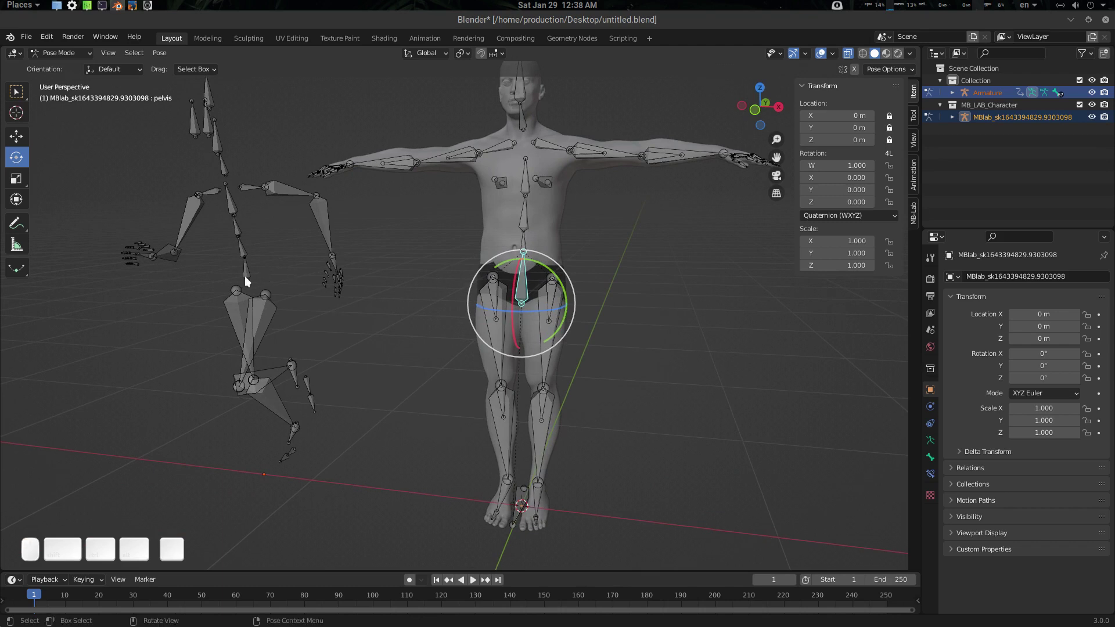
Step: Add the running rig's hip bone to the selection and bring up Pose > Simple Retarget
drag(248, 277, 273, 296)
drag(527, 281, 551, 298)
click(164, 57)
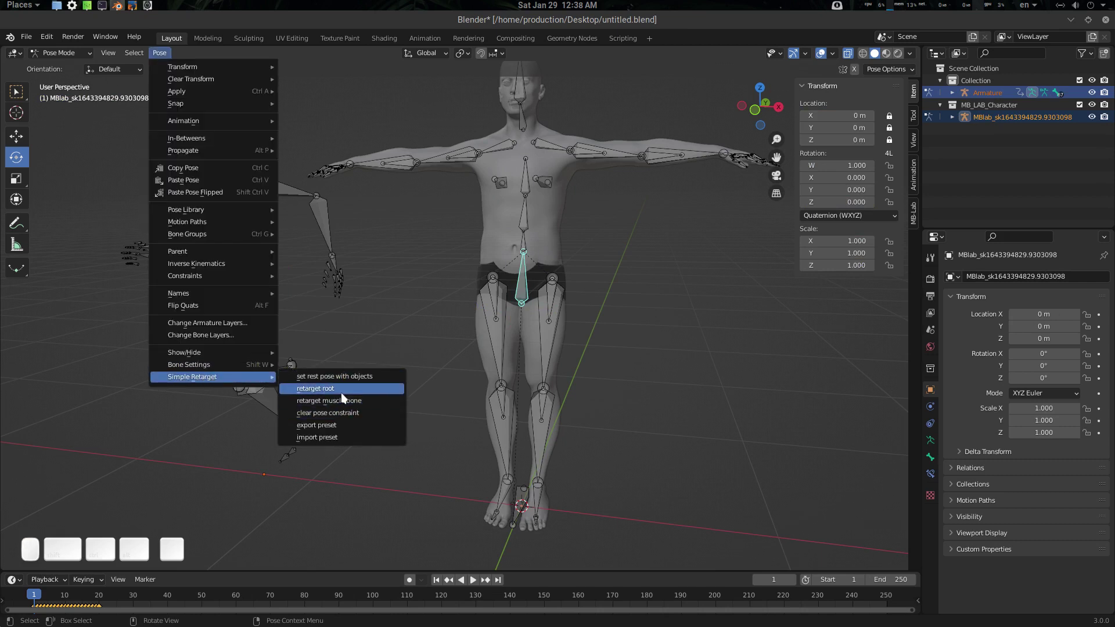
Step: Retarget the character's pelvis as root to the running armature and frame both rigs
click(344, 396)
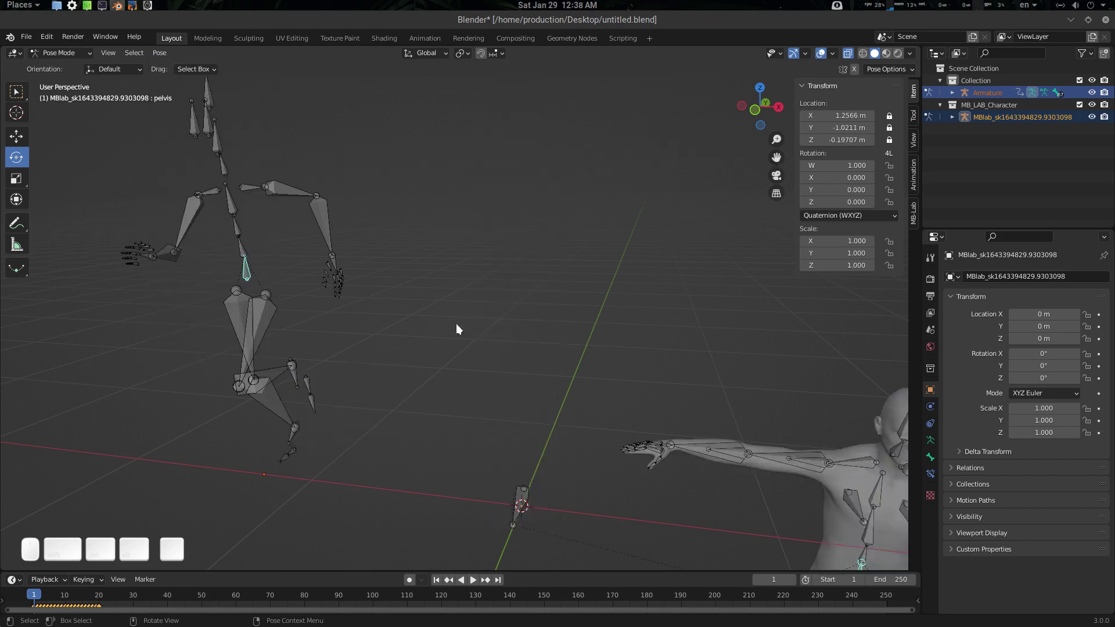
scroll(down, 3)
drag(603, 356, 682, 448)
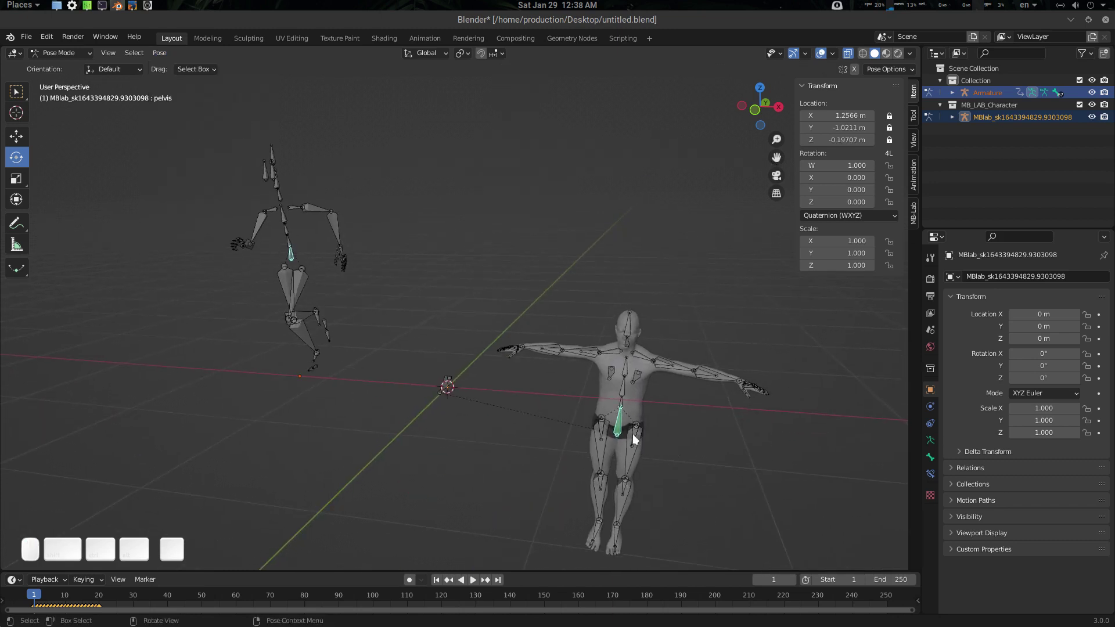
key(ctrl+z)
scroll(up, 3)
middle_click(479, 270)
drag(467, 262, 647, 247)
Step: Select the character's spine01 bone with its matching running-rig bone
drag(892, 122, 893, 133)
click(893, 132)
drag(893, 138, 714, 214)
click(505, 244)
drag(228, 253, 394, 294)
click(479, 260)
Step: Give spine01 a muscle-bone retarget from Quick Favorites and orbit to check the result
key(q)
click(454, 259)
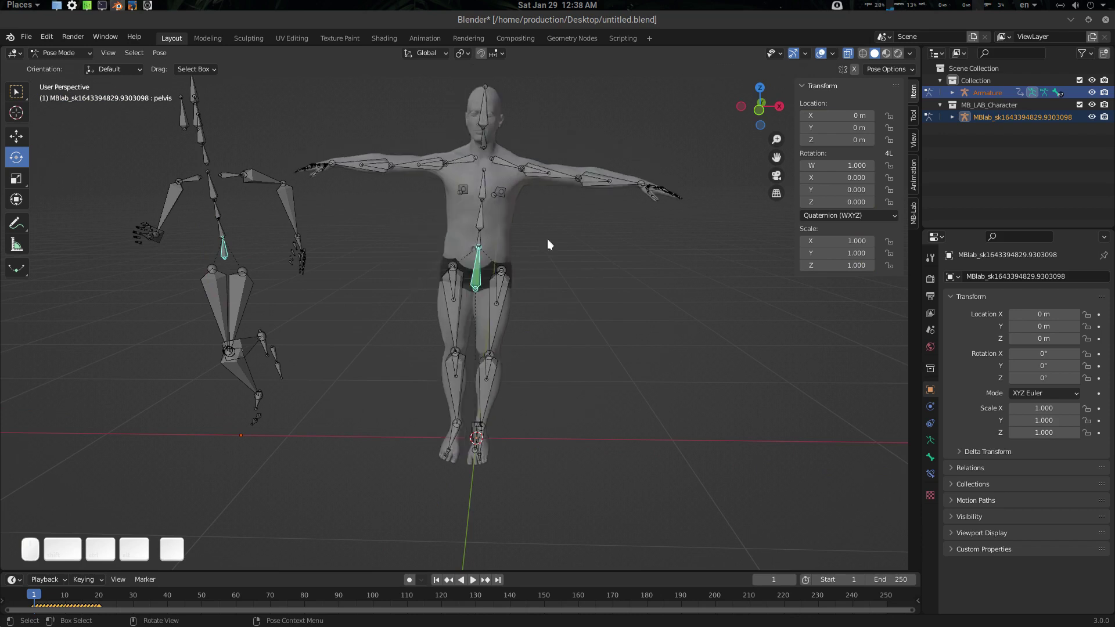
drag(504, 253, 485, 254)
scroll(up, 3)
drag(487, 251, 260, 278)
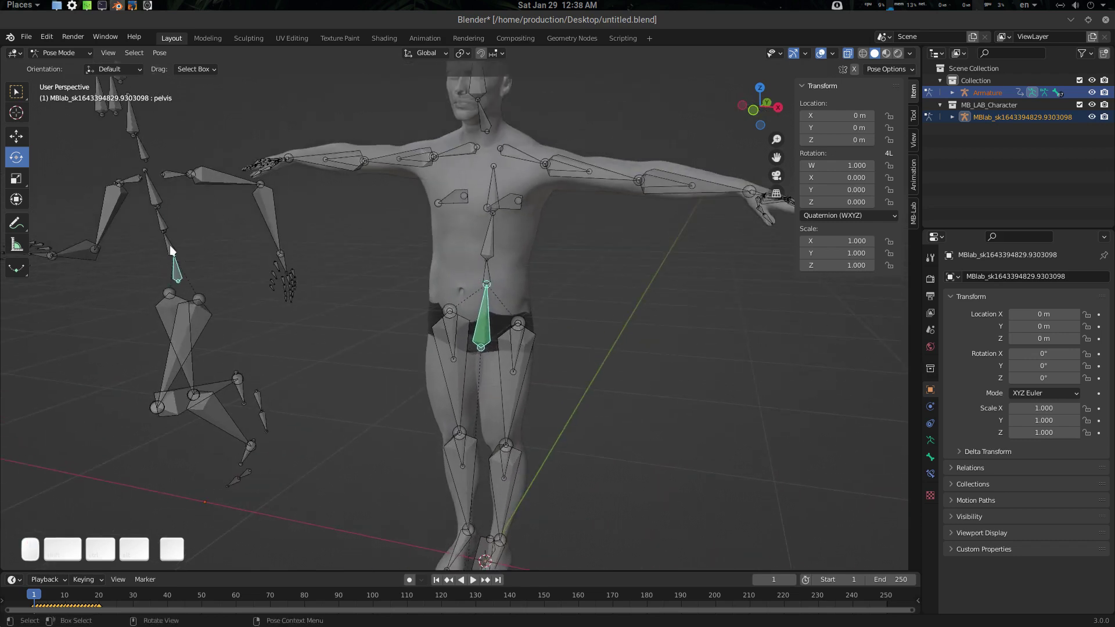
middle_click(172, 248)
middle_click(490, 280)
Step: Retarget spine01 and spine02 as muscle bones via Quick Favorites
key(q)
click(486, 290)
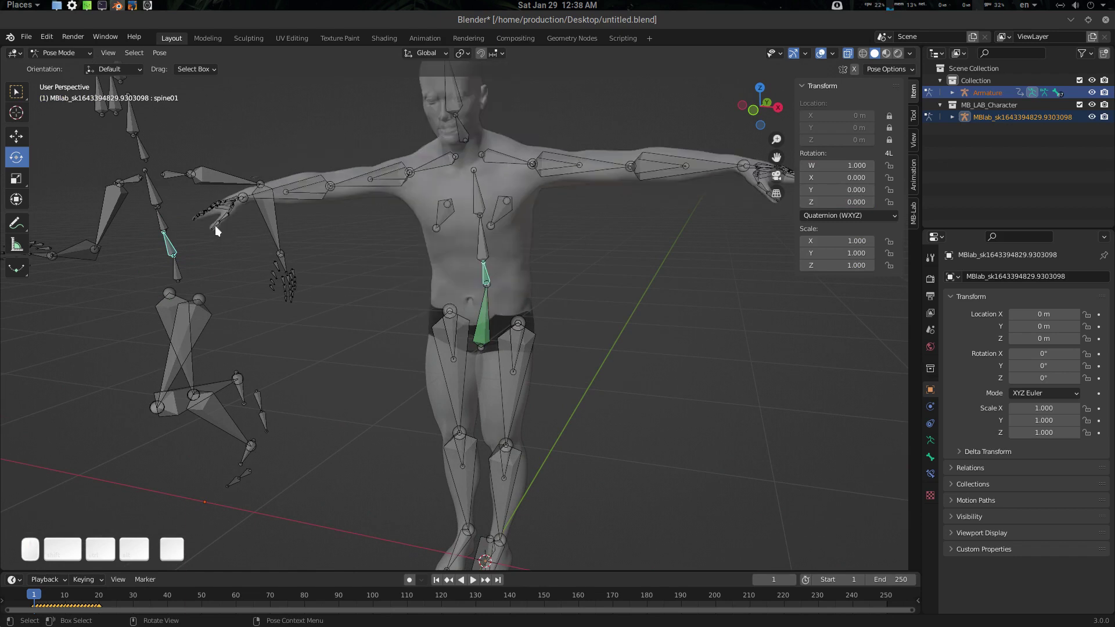
click(166, 224)
click(490, 256)
key(shift+q)
click(490, 256)
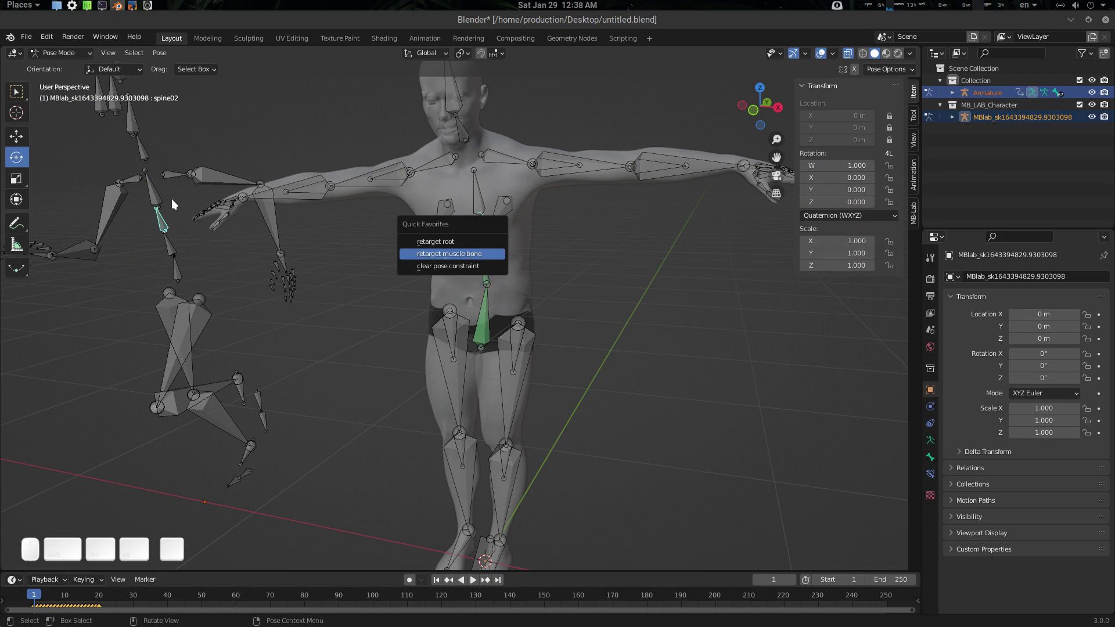
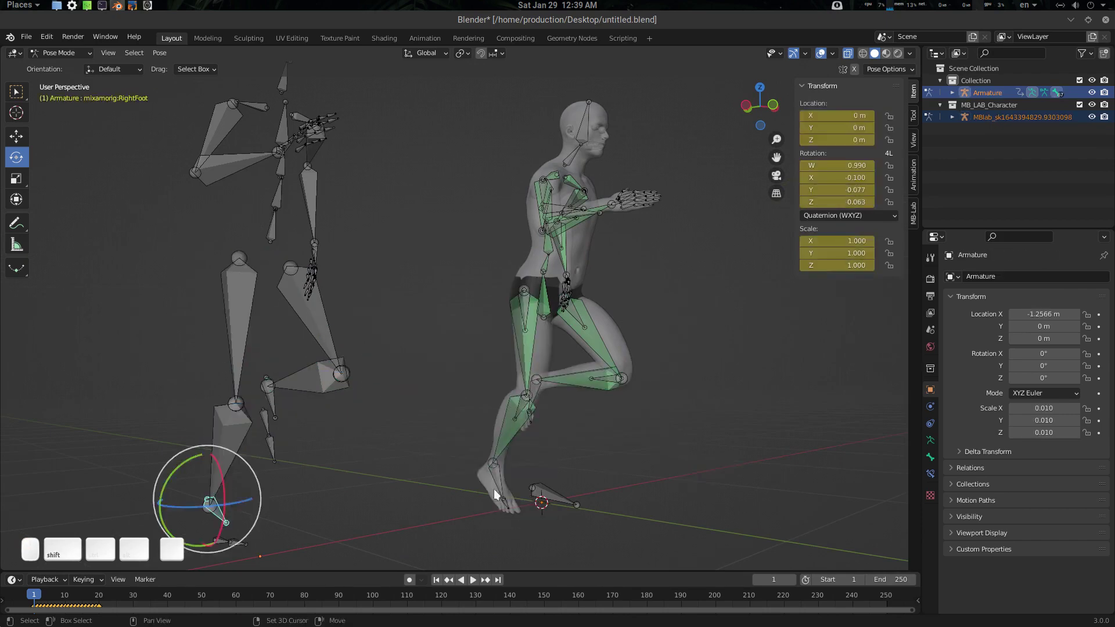
Step: Retarget the remaining arm, leg and head bones as muscle bones the same way
key(q)
click(560, 441)
click(312, 407)
double_click(533, 400)
key(shift+q)
drag(572, 401, 362, 306)
click(474, 213)
key(shift+q)
click(227, 201)
key(shift+q)
scroll(down, 3)
click(502, 310)
Step: Return to Object Mode and play the running animation on the character
key(shift+z)
click(558, 348)
click(592, 309)
key(Tab)
key(z)
drag(649, 404, 614, 397)
key(space)
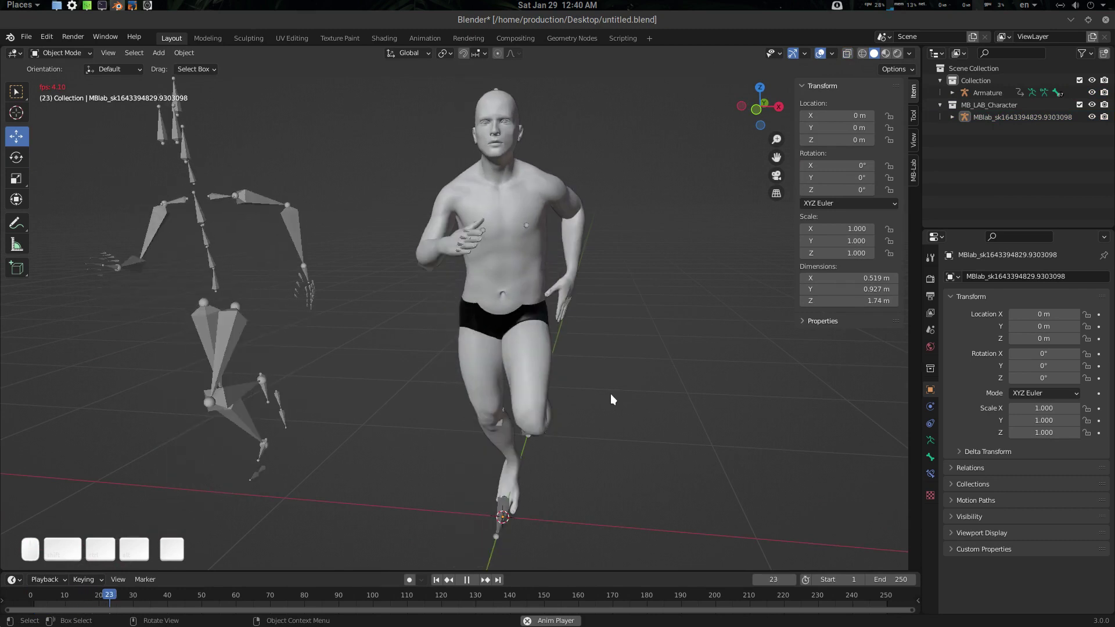
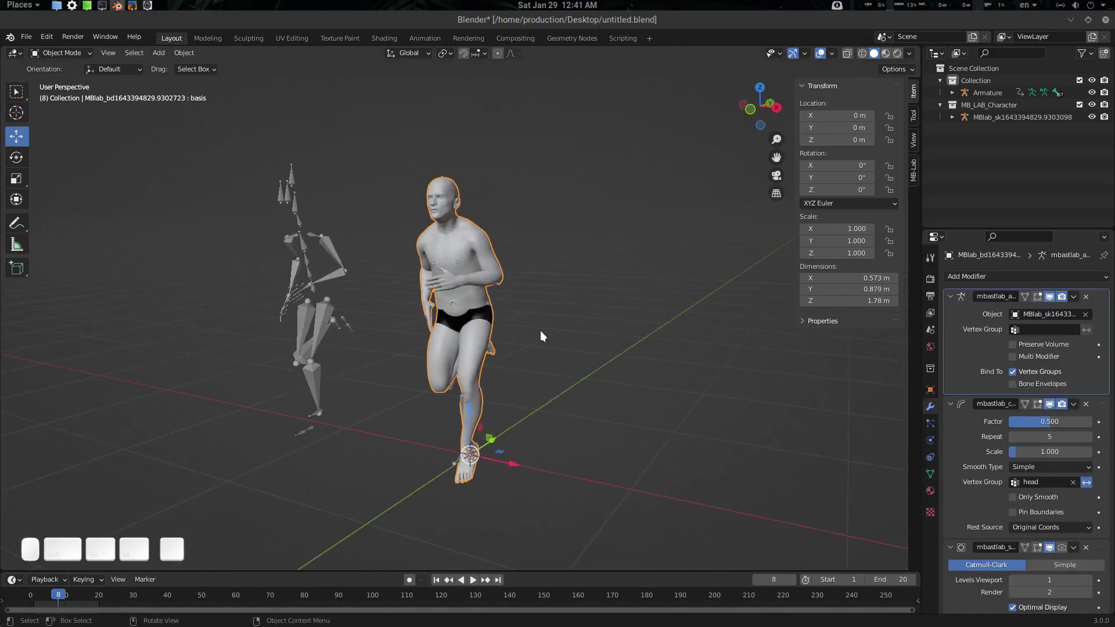
Step: Loop the run over 20 frames, disable the subdivision modifier's Realtime display and replay
key(space)
key(space)
click(1063, 550)
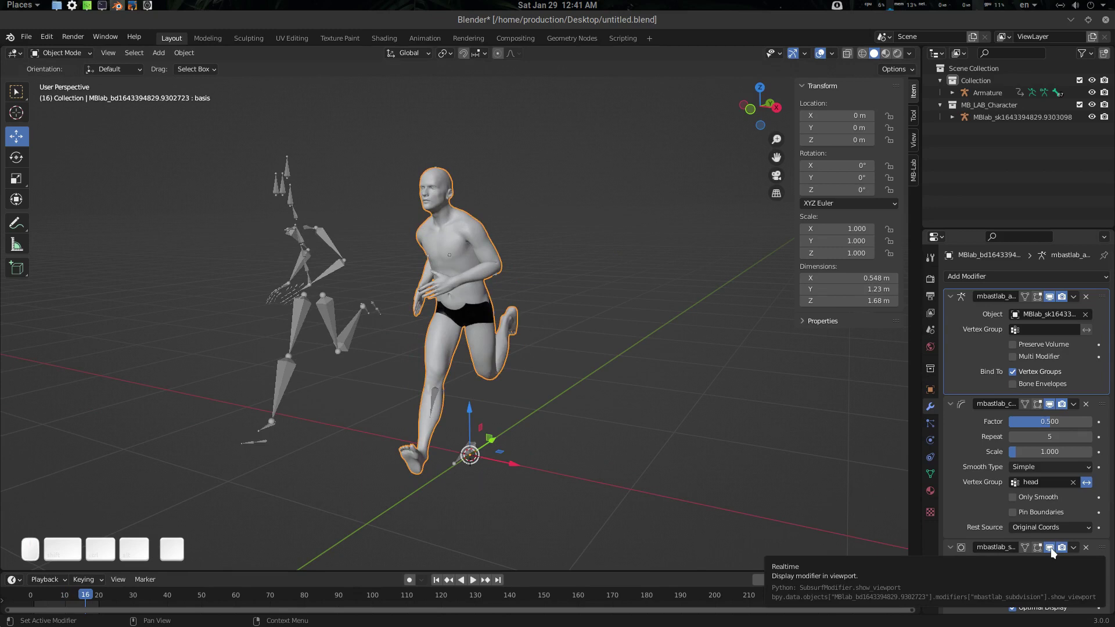
click(1052, 549)
middle_click(558, 369)
key(space)
Step: Orbit around the running character during playback to check the cycle from all sides
drag(540, 360, 572, 359)
drag(606, 350, 629, 364)
drag(602, 358, 546, 353)
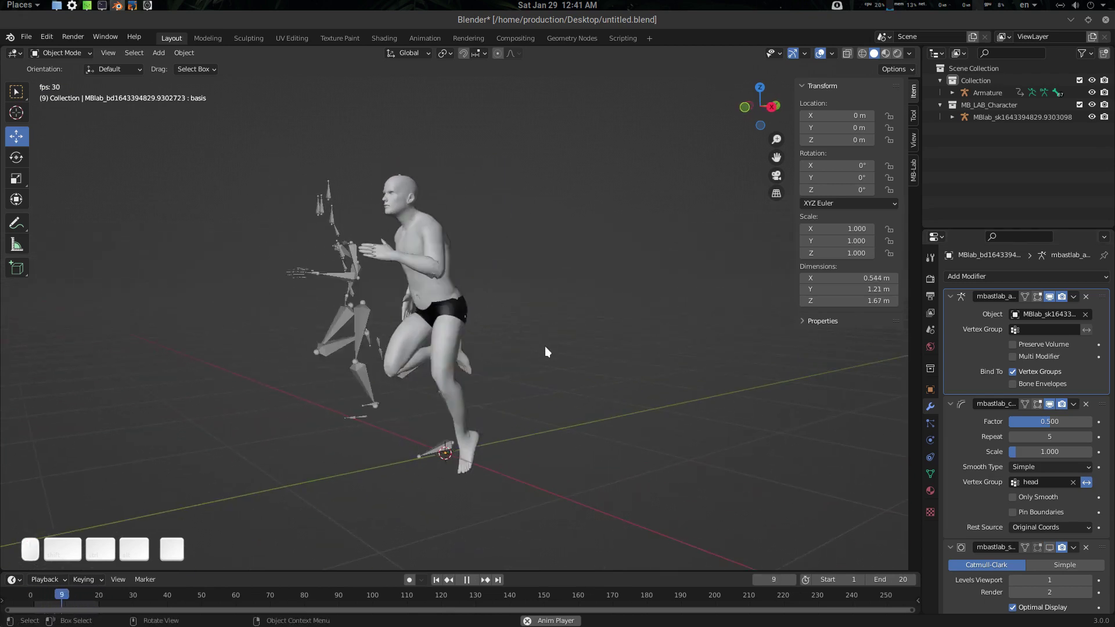
key(z)
drag(540, 312, 627, 317)
scroll(up, 3)
drag(591, 316, 540, 318)
scroll(down, 3)
key(space)
drag(529, 317, 226, 551)
drag(72, 593, 408, 390)
drag(429, 374, 496, 302)
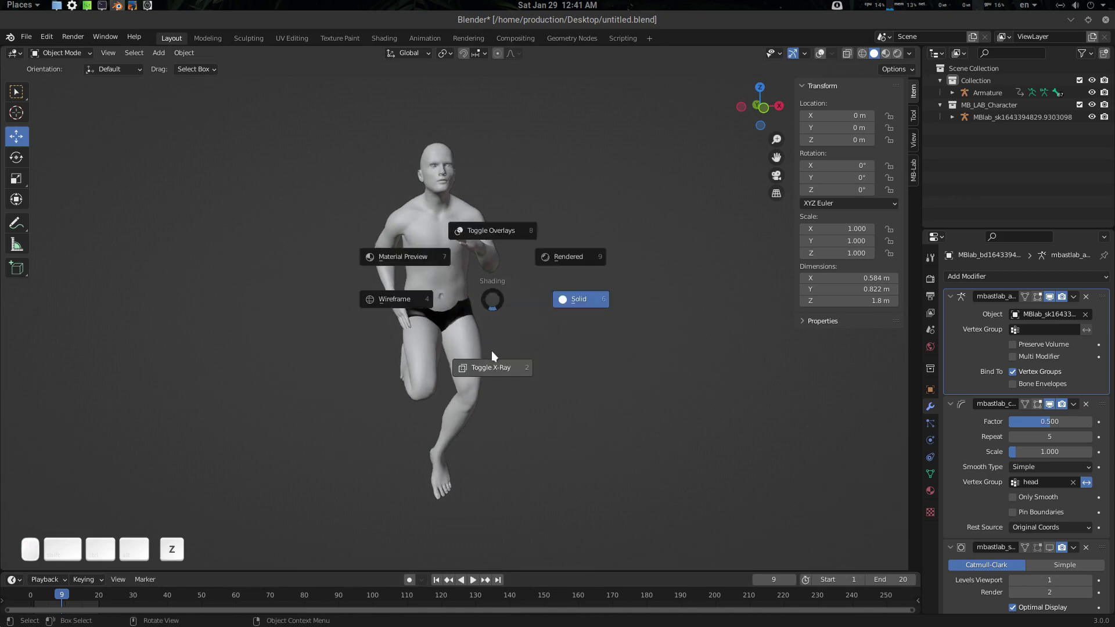
Step: Hide overlays, make the body see-through with X-Ray and enter Pose Mode on the character's rig
key(Tab)
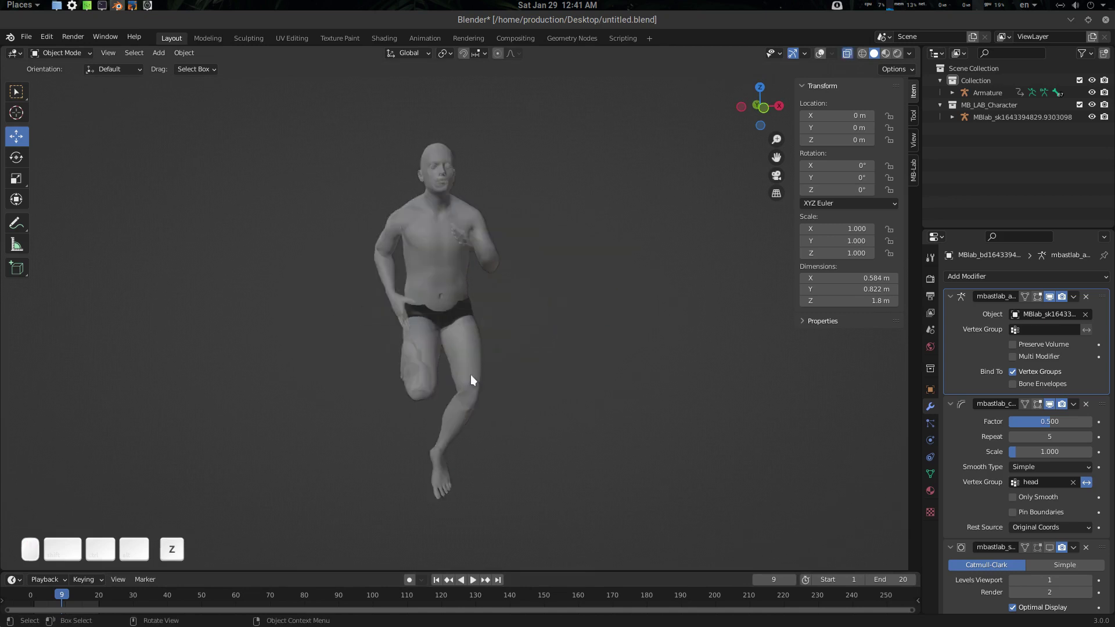
key(z)
scroll(up, 3)
drag(470, 290, 432, 247)
drag(428, 236, 453, 266)
key(Tab)
Step: Rotate the right upper arm outward so it clears the torso
drag(430, 241, 459, 273)
drag(448, 269, 426, 164)
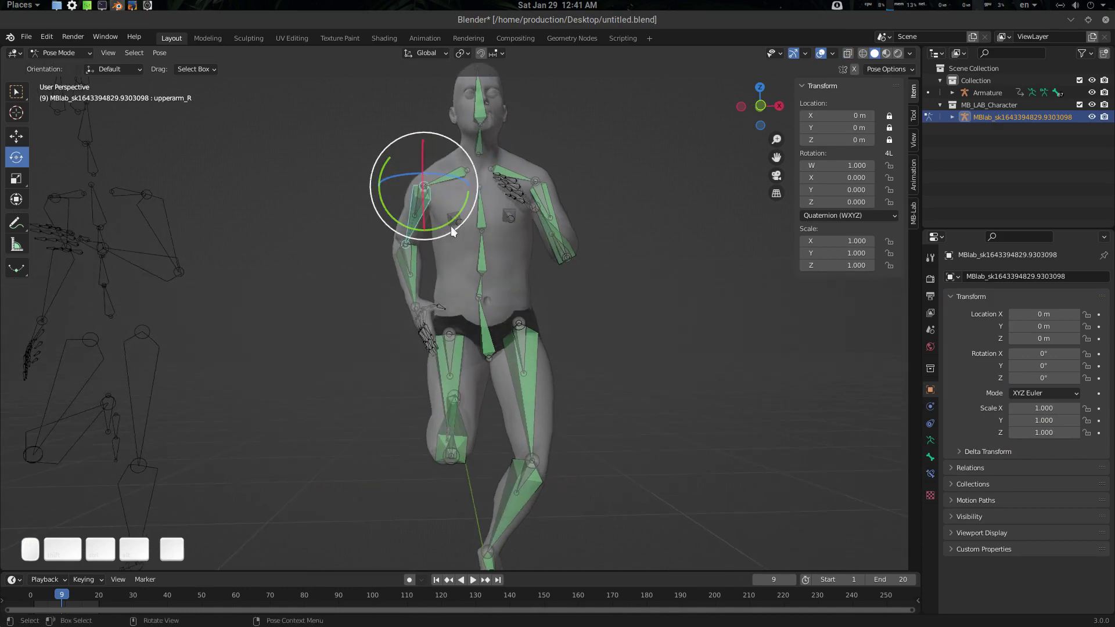
drag(452, 224, 551, 259)
drag(543, 262, 525, 234)
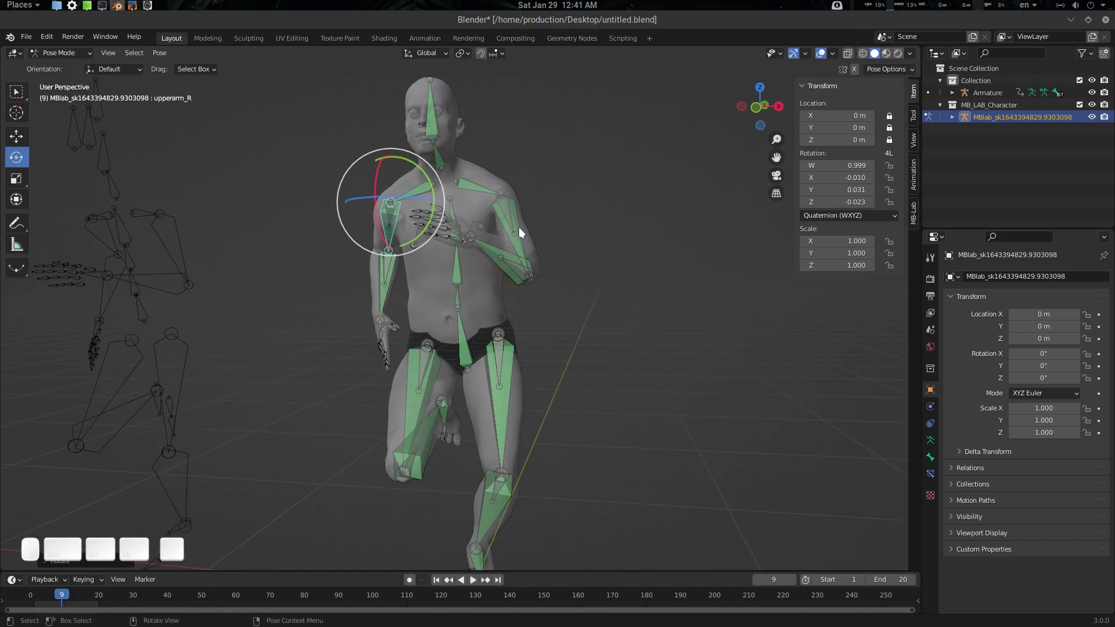
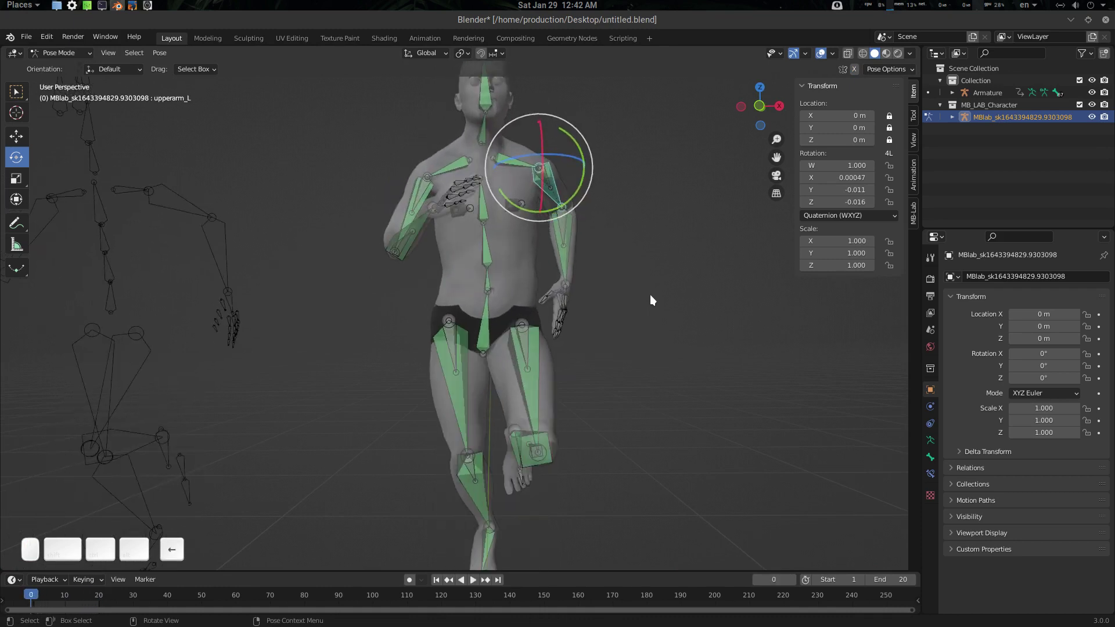
Step: Step through nearby frames and check the arm from above with different shading
key(Right)
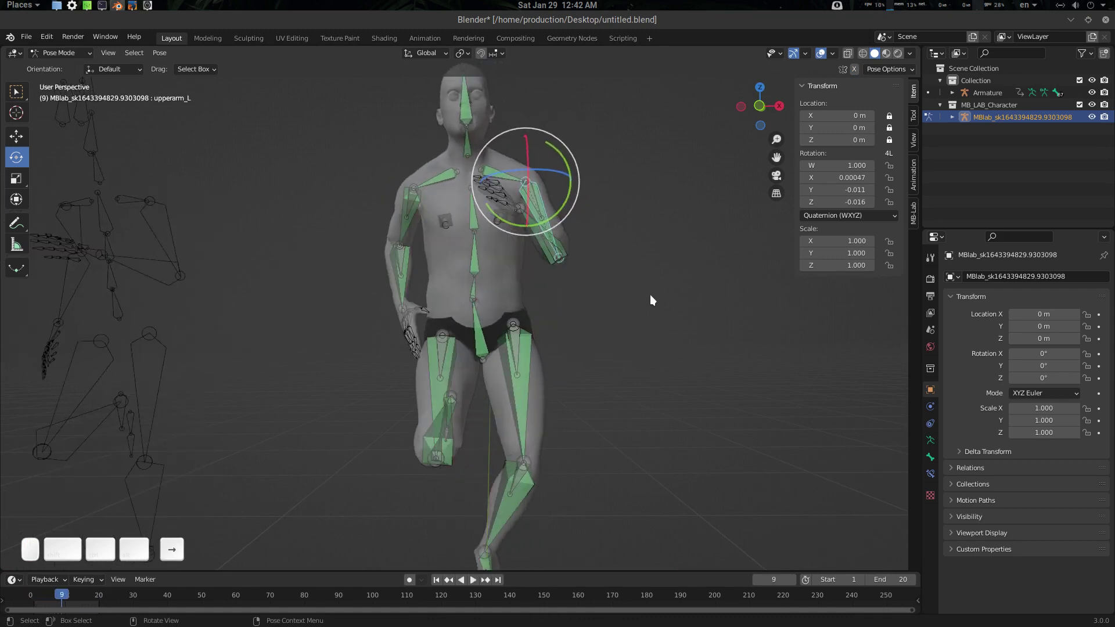
key(Left)
drag(513, 314, 512, 394)
key(z)
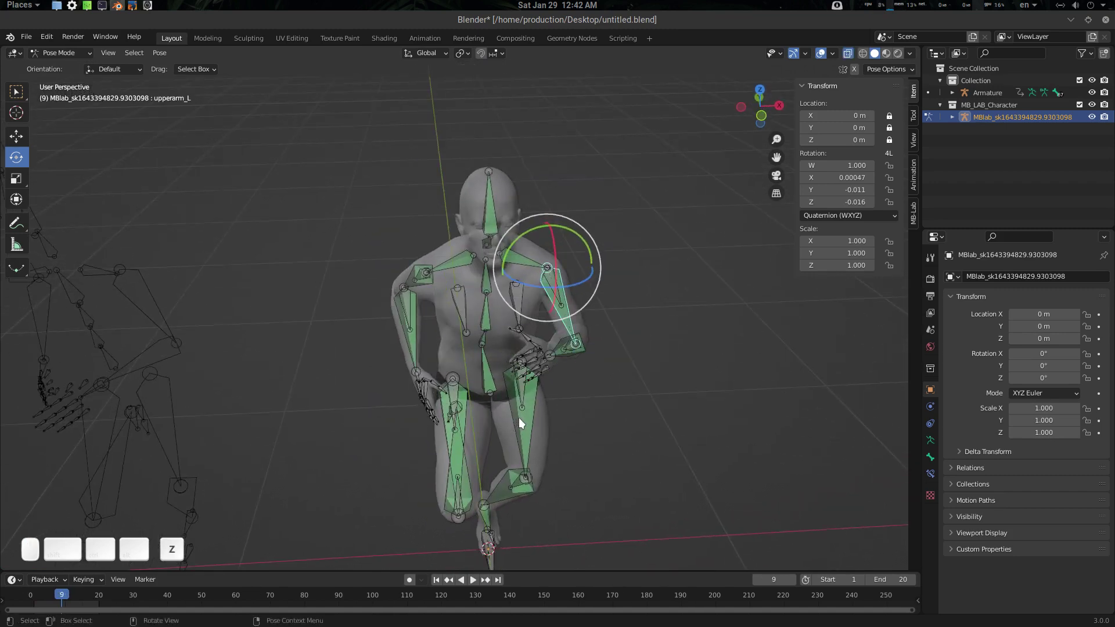
key(z)
drag(523, 361, 541, 407)
key(z)
key(z)
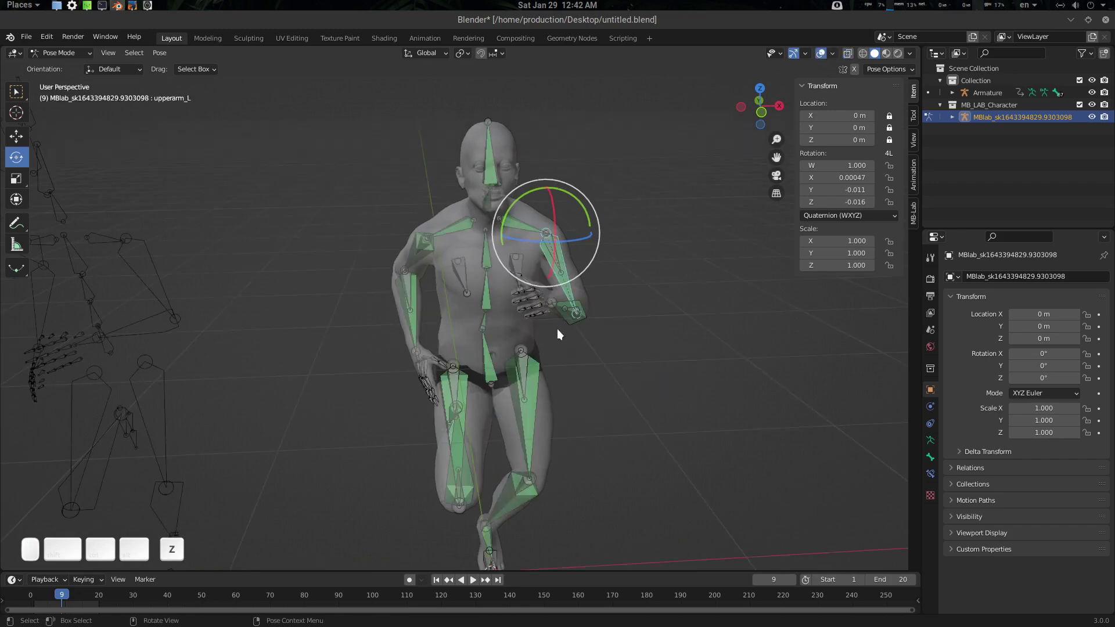
Step: Switch to Object Mode, hide overlays and play the run cycle to check the arm swing
key(Tab)
key(z)
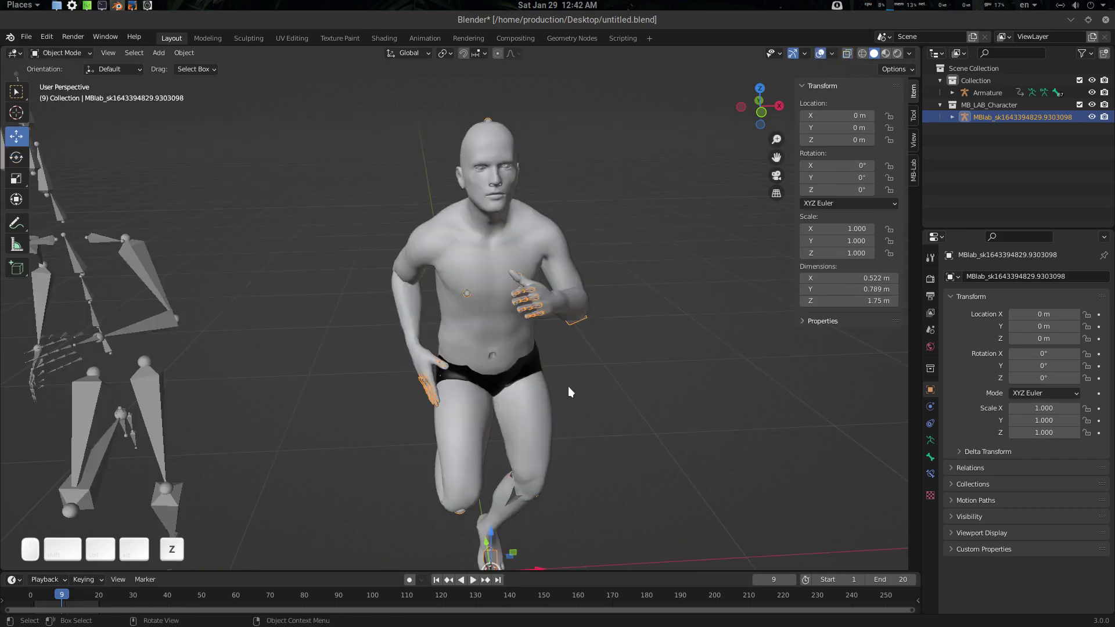
key(z)
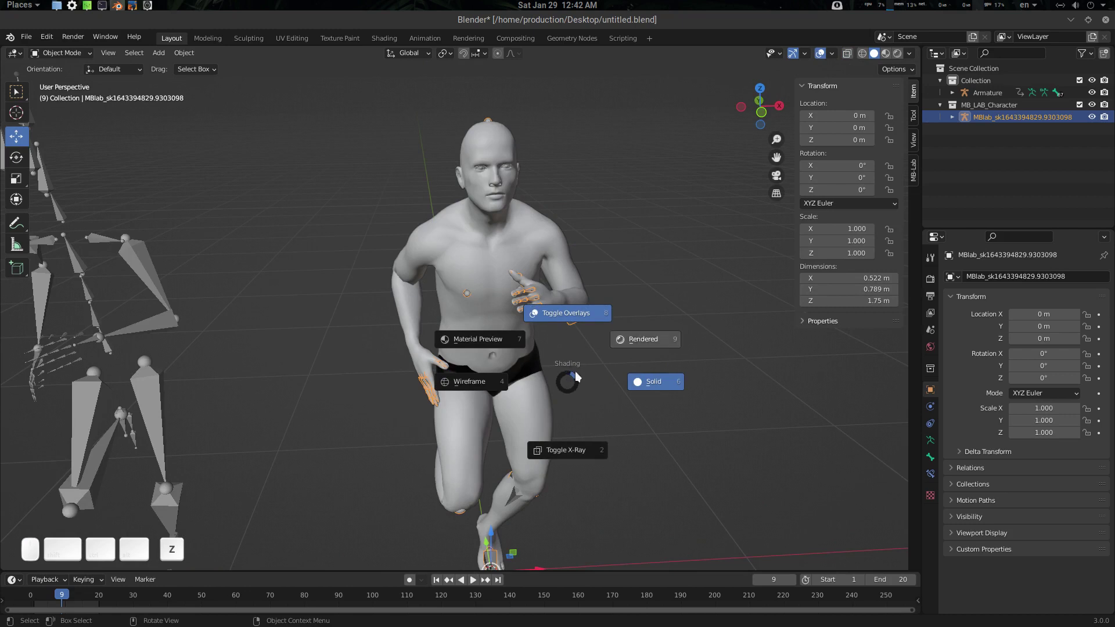
drag(561, 324, 563, 295)
key(Right)
key(Left)
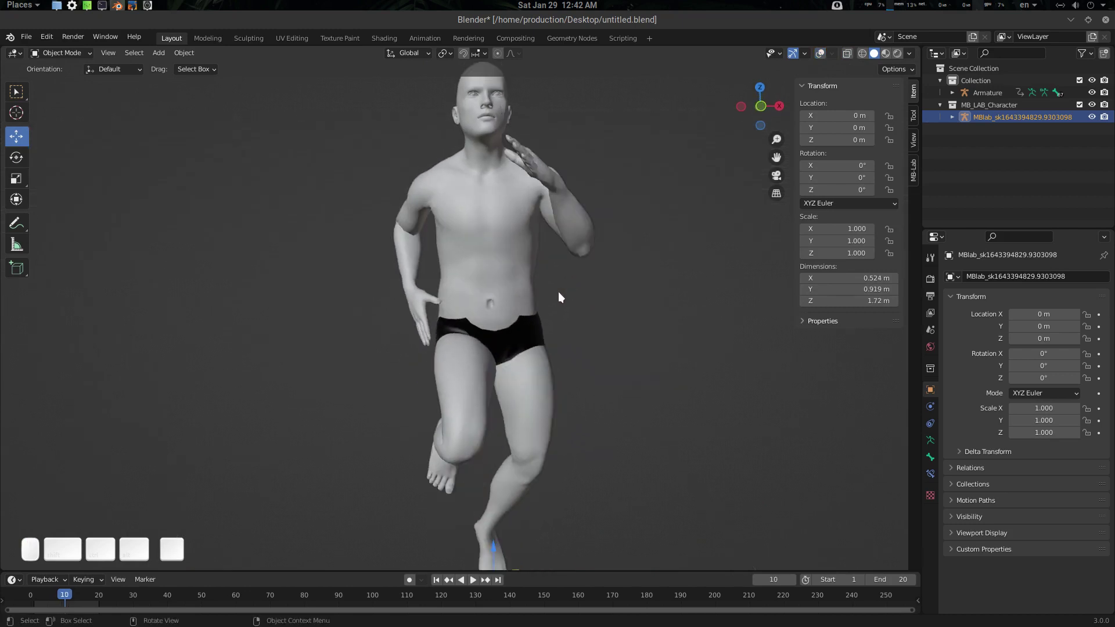
drag(563, 298, 625, 257)
key(Right)
key(Left)
Step: Orbit around the running character to inspect the arms from all sides
drag(537, 266, 531, 302)
key(z)
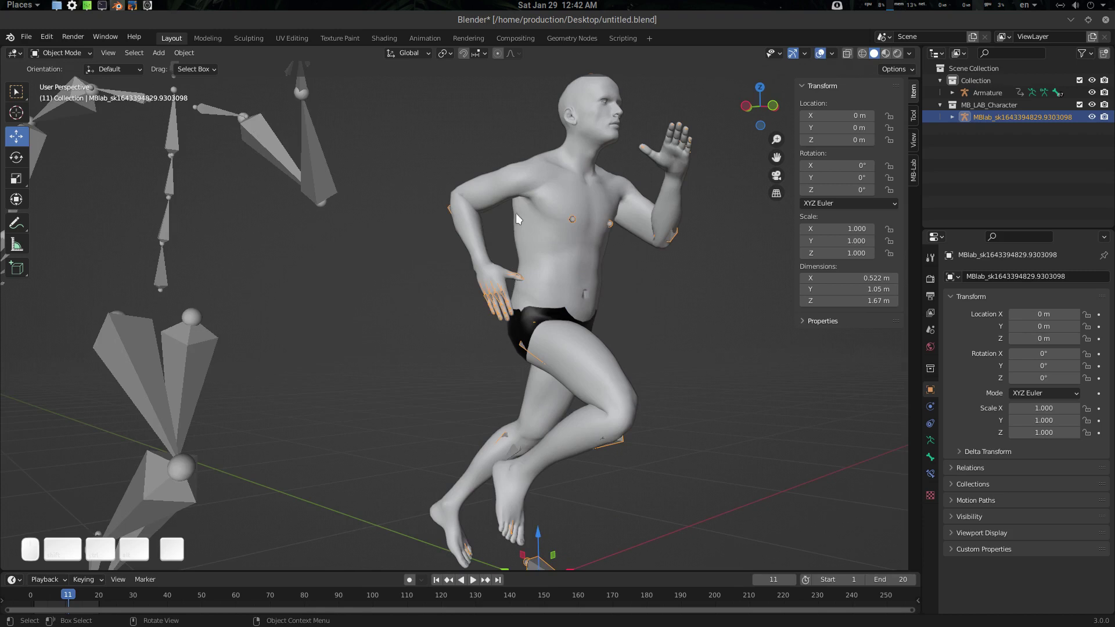
key(Tab)
key(z)
middle_click(507, 307)
drag(483, 291, 457, 265)
drag(454, 259, 478, 294)
drag(472, 298, 445, 257)
drag(413, 246, 545, 313)
Step: Pause at frame 19 and make the body see-through to reveal the bones
key(Tab)
drag(566, 328, 650, 358)
key(space)
key(space)
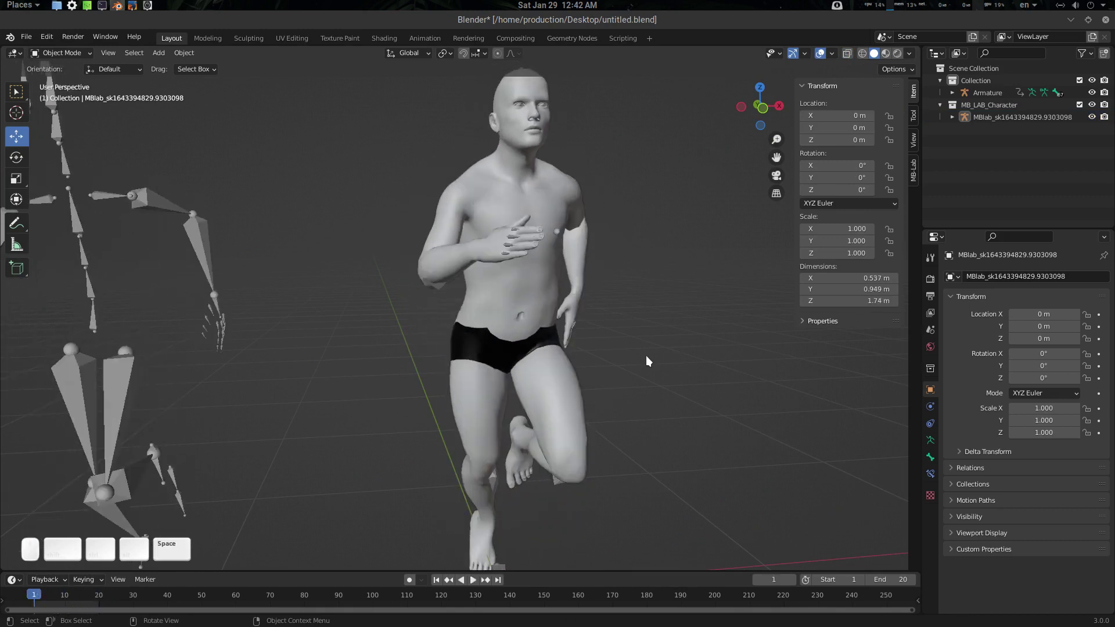
key(Right)
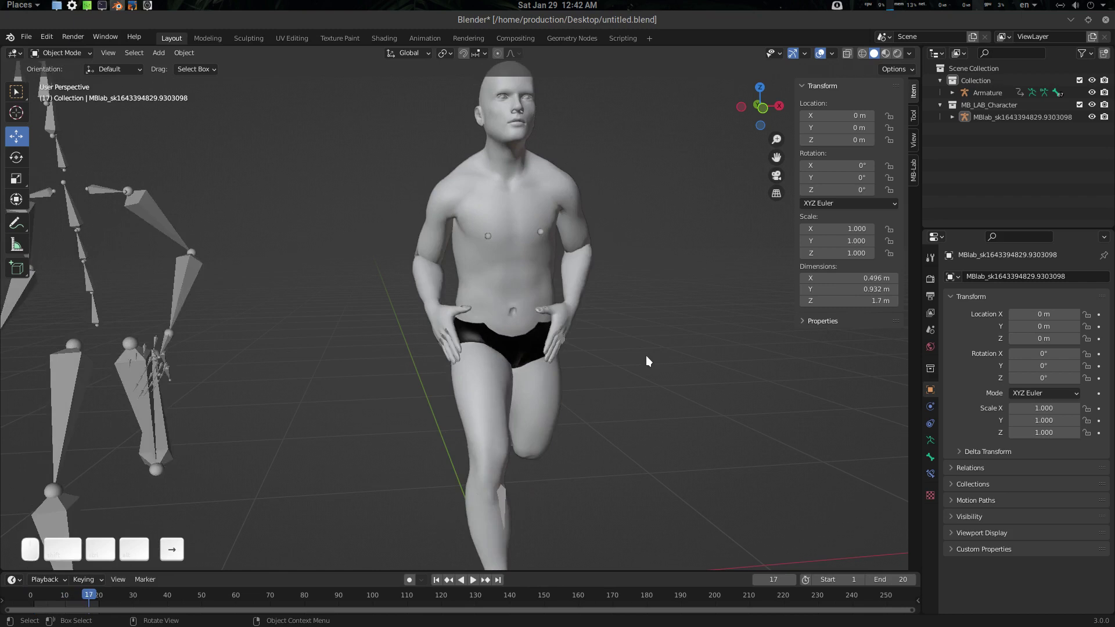
drag(607, 360, 573, 357)
drag(573, 357, 577, 334)
key(z)
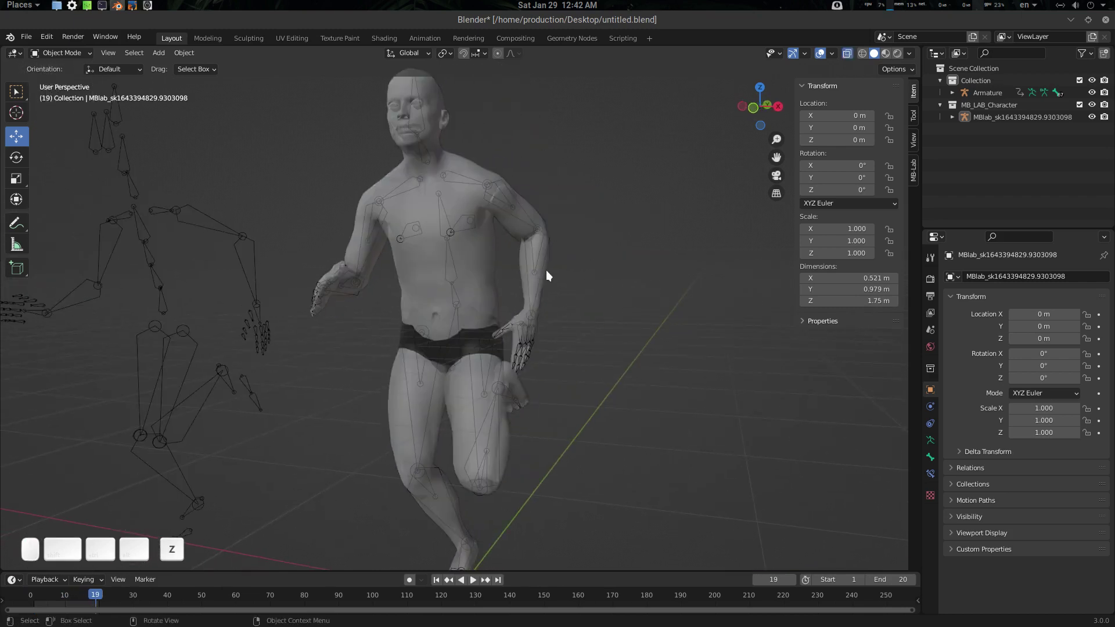
key(z)
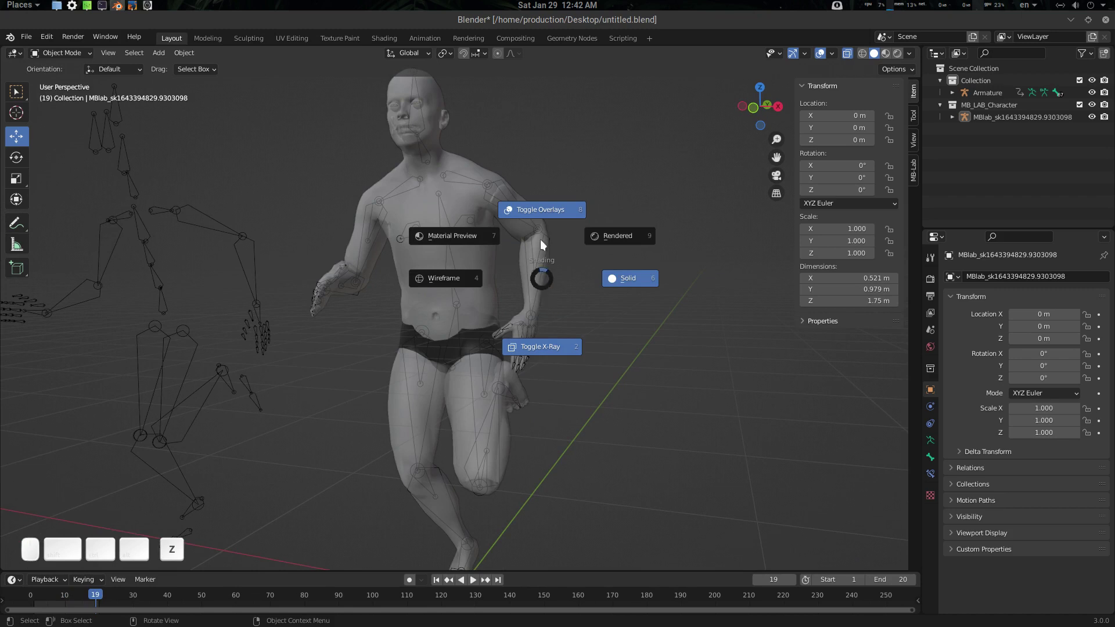
Step: Enter Pose Mode, rotate the left forearm slightly and play back to verify
key(Tab)
drag(544, 283, 601, 244)
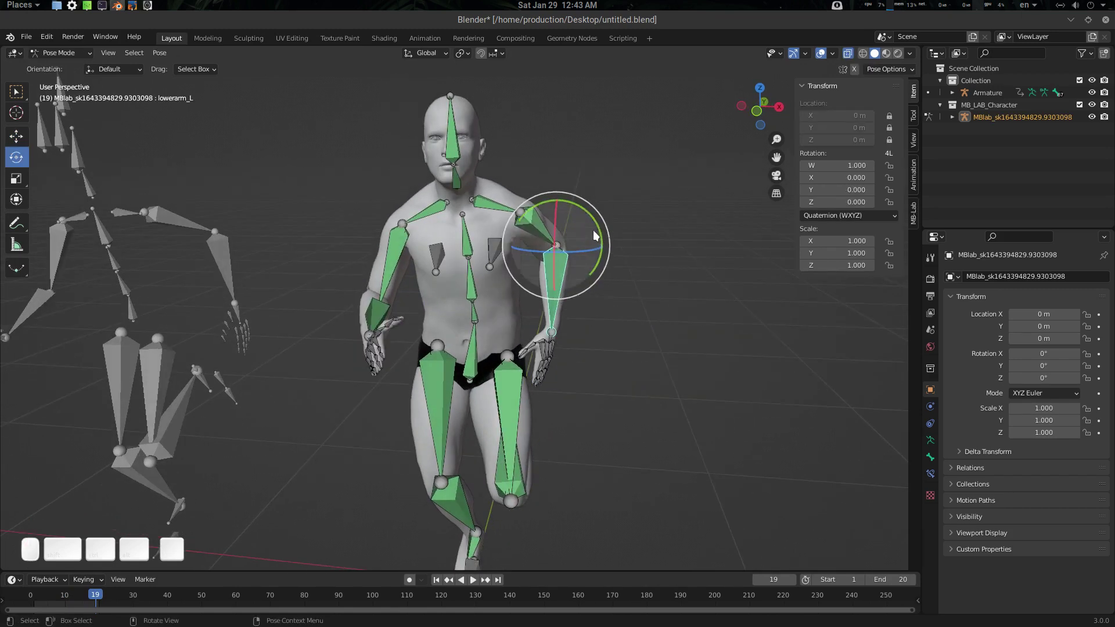
drag(602, 230, 625, 278)
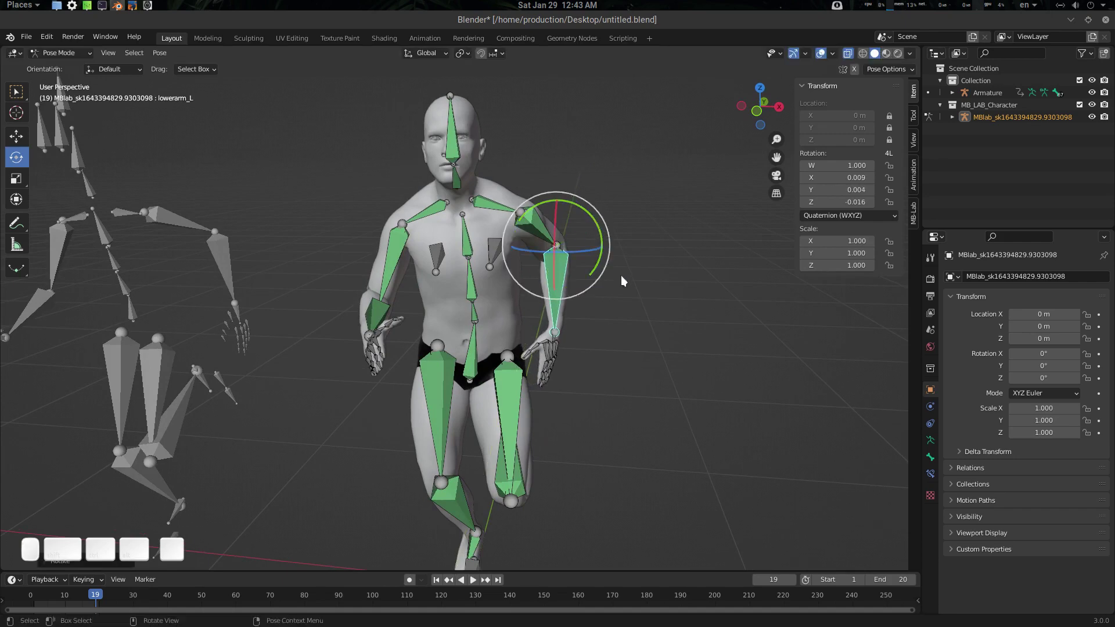
key(z)
drag(606, 334, 633, 331)
key(space)
key(space)
Step: Toggle modes and shading while replaying to check the forearm and pelvis bones
key(Tab)
scroll(down, 3)
drag(595, 337, 591, 396)
middle_click(548, 405)
key(space)
key(space)
key(Tab)
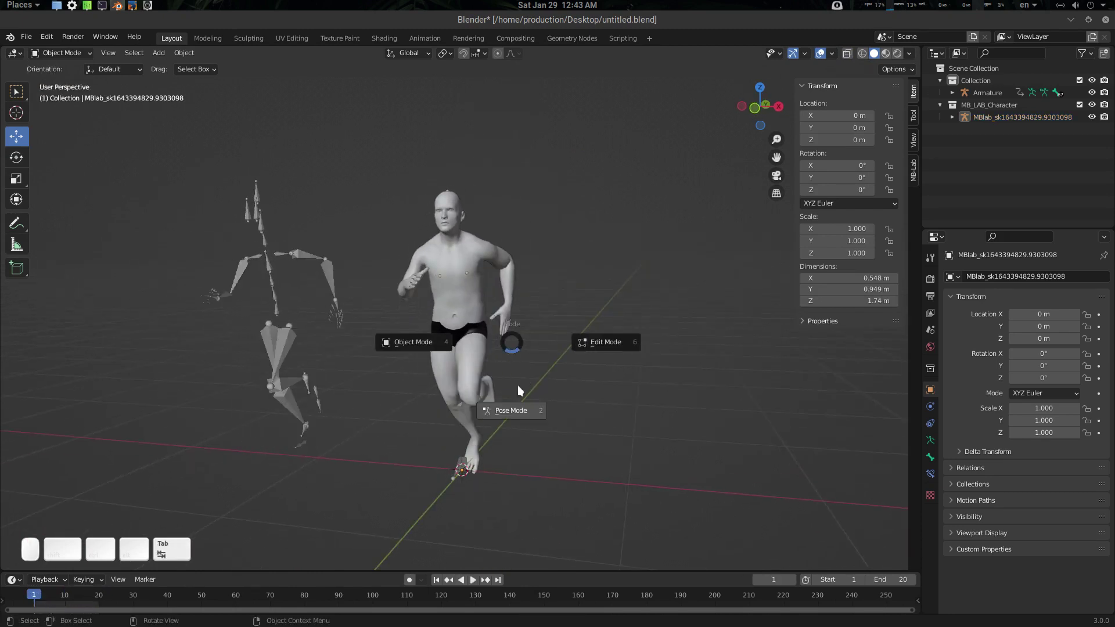
drag(492, 374, 509, 378)
key(z)
scroll(up, 3)
Step: Inspect the running stride from several angles and return to Object Mode at frame 1
drag(469, 348, 501, 358)
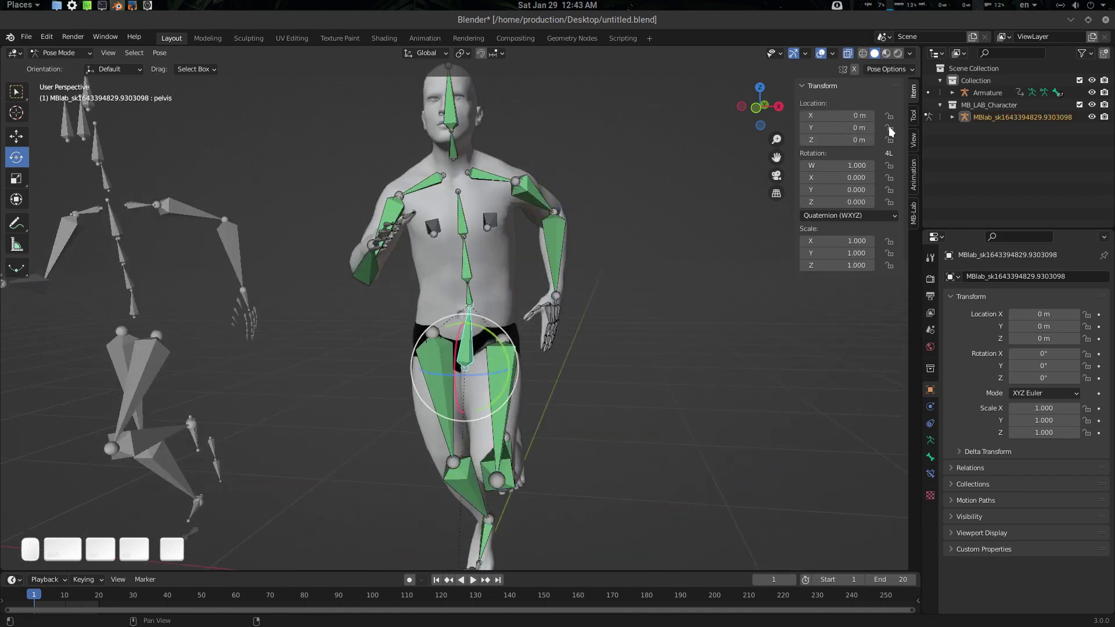
drag(548, 366, 576, 351)
scroll(down, 3)
drag(586, 369, 551, 373)
key(Tab)
scroll(up, 3)
middle_click(583, 369)
drag(582, 298, 567, 311)
middle_click(565, 314)
scroll(up, 3)
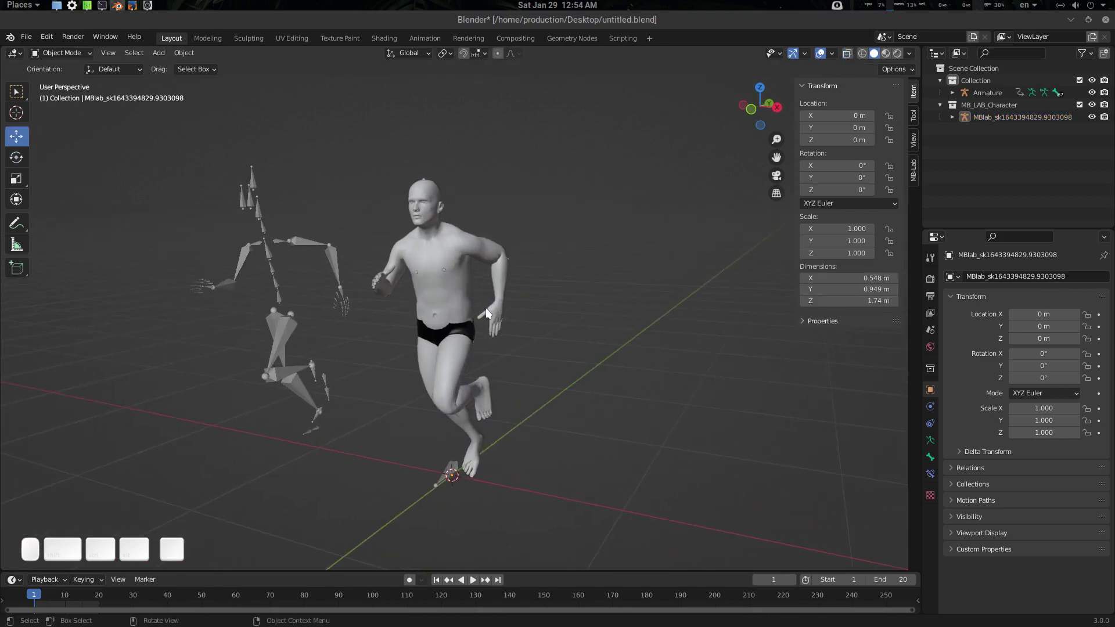
Step: Select the first character's skeleton and enter Pose Mode, framing it in view
drag(502, 316, 508, 296)
click(311, 245)
drag(391, 298, 536, 480)
drag(502, 433, 483, 488)
drag(469, 480, 445, 522)
drag(337, 264, 343, 253)
key(shift+Tab)
drag(413, 286, 446, 292)
scroll(up, 3)
drag(275, 238, 456, 272)
drag(531, 235, 416, 270)
middle_click(444, 269)
Step: Export the Simple Retarget bone mapping as preset mixamo2mblab.txt on the Desktop
click(161, 57)
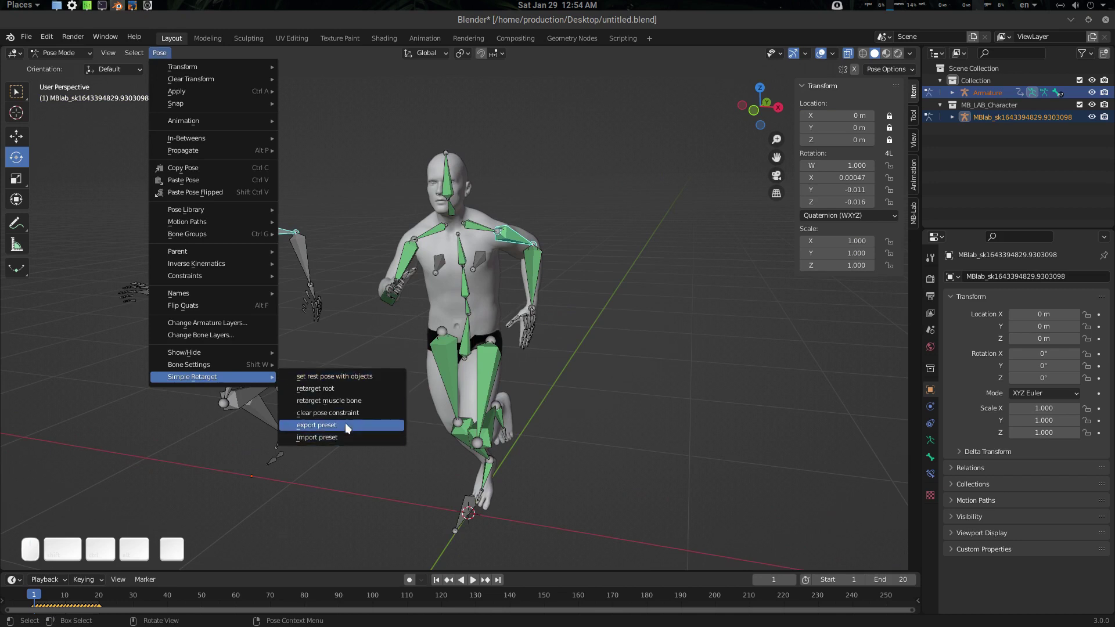
drag(349, 426, 480, 435)
drag(637, 273, 604, 314)
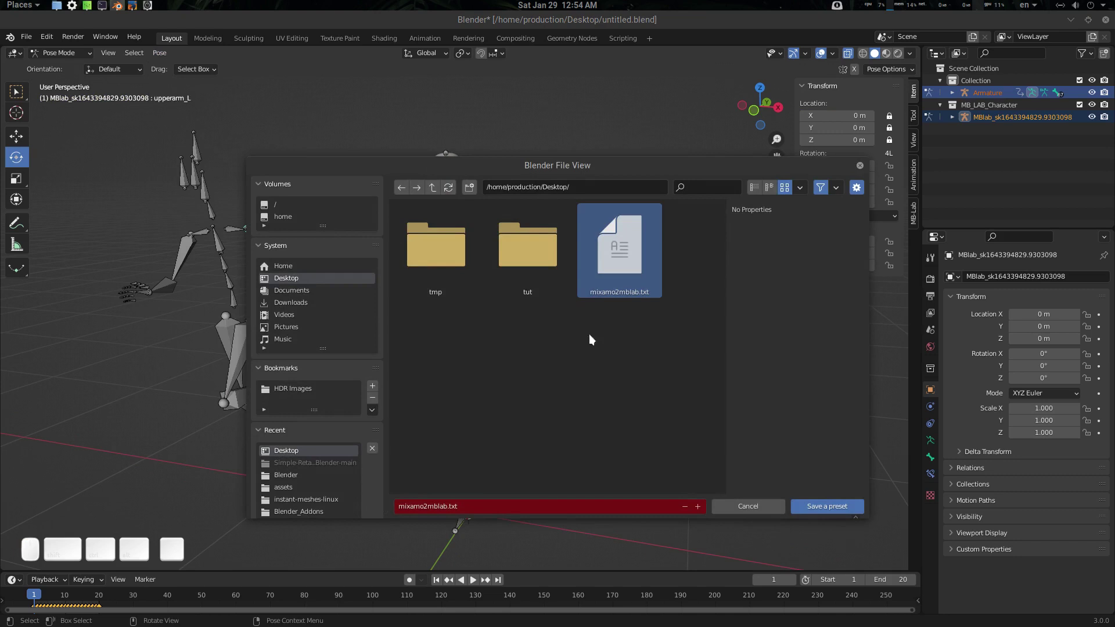
click(826, 507)
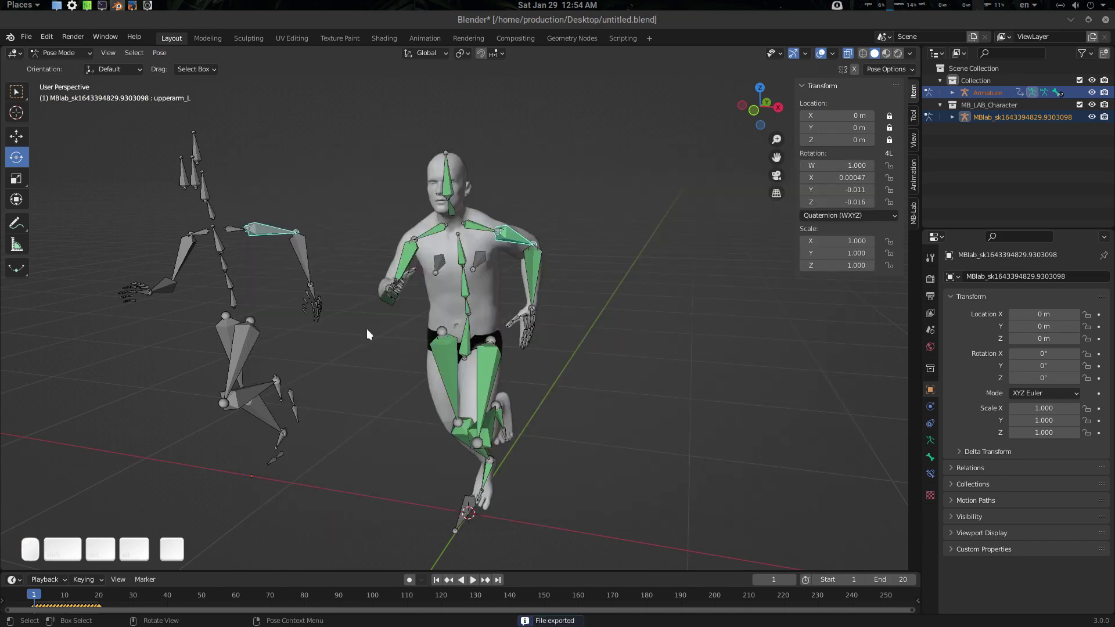
Step: Return to Object Mode and reframe the view on the character
scroll(down, 3)
drag(495, 344, 526, 329)
key(Tab)
drag(507, 327, 499, 430)
drag(470, 474, 522, 490)
drag(501, 496, 454, 486)
drag(443, 473, 425, 506)
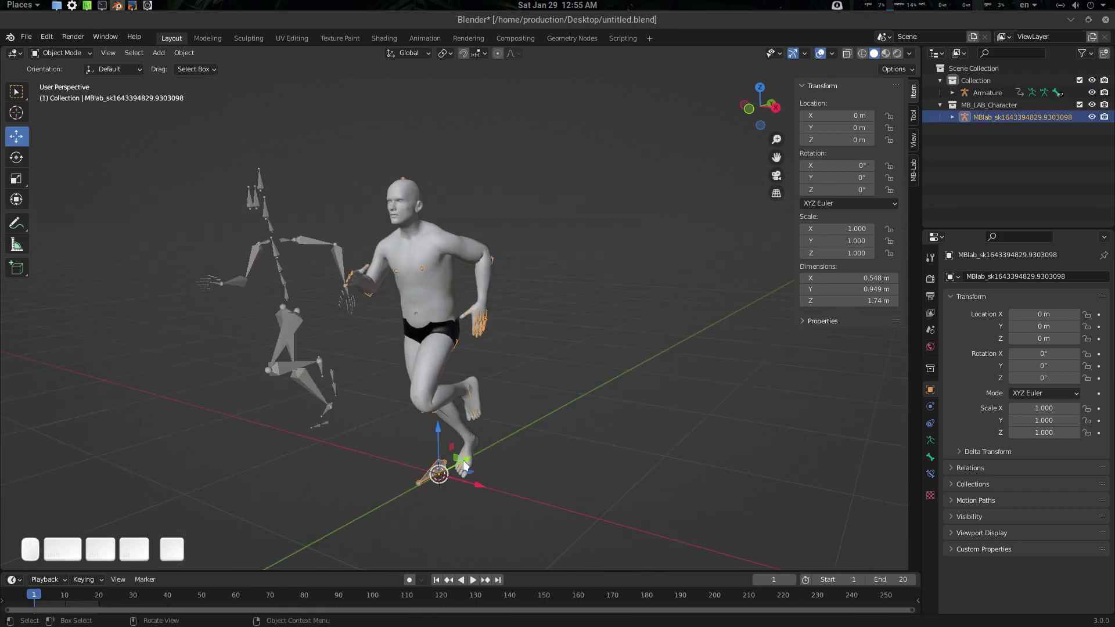
Step: Move the first character's body aside from the scene centre
click(471, 466)
click(629, 404)
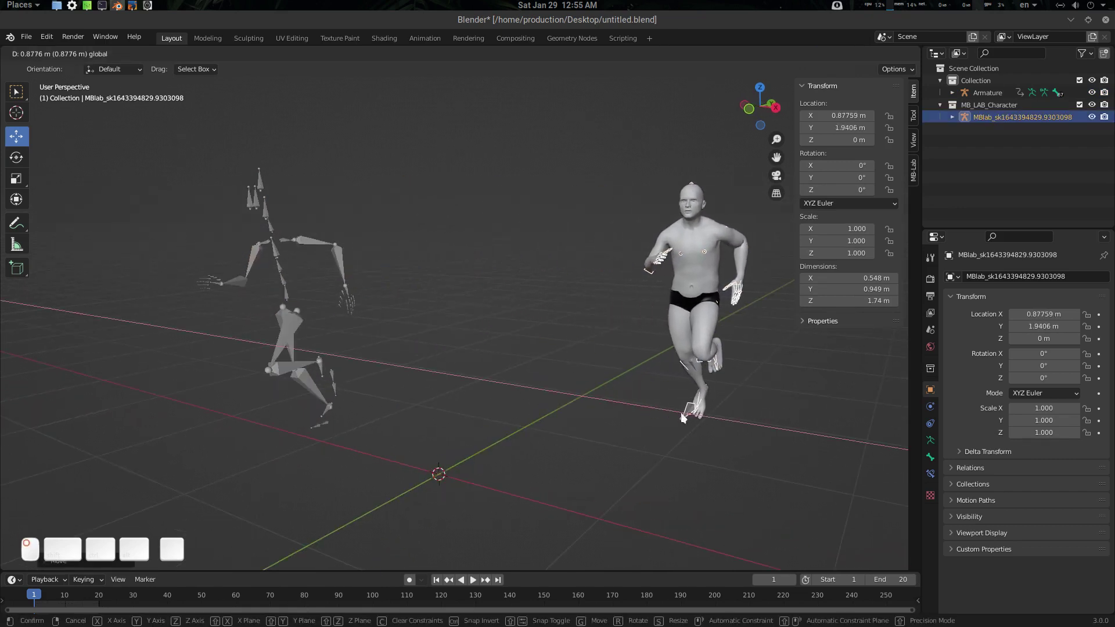
drag(597, 349, 814, 311)
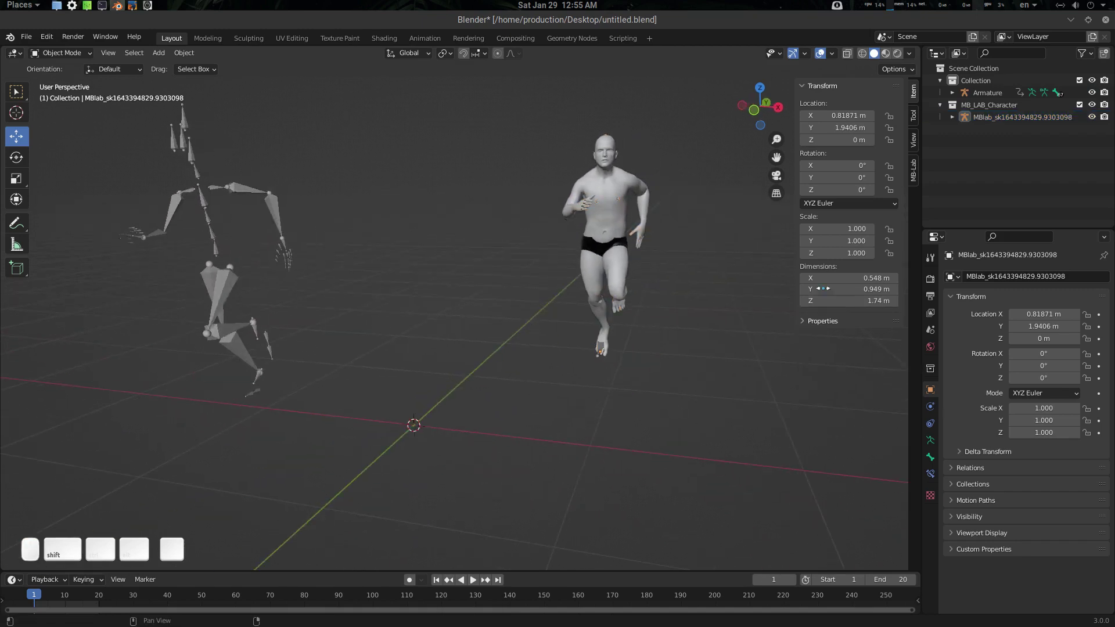
drag(917, 173, 857, 199)
Step: Create a new MB-Lab male character with a T-pose rest pose and finalize it
click(864, 152)
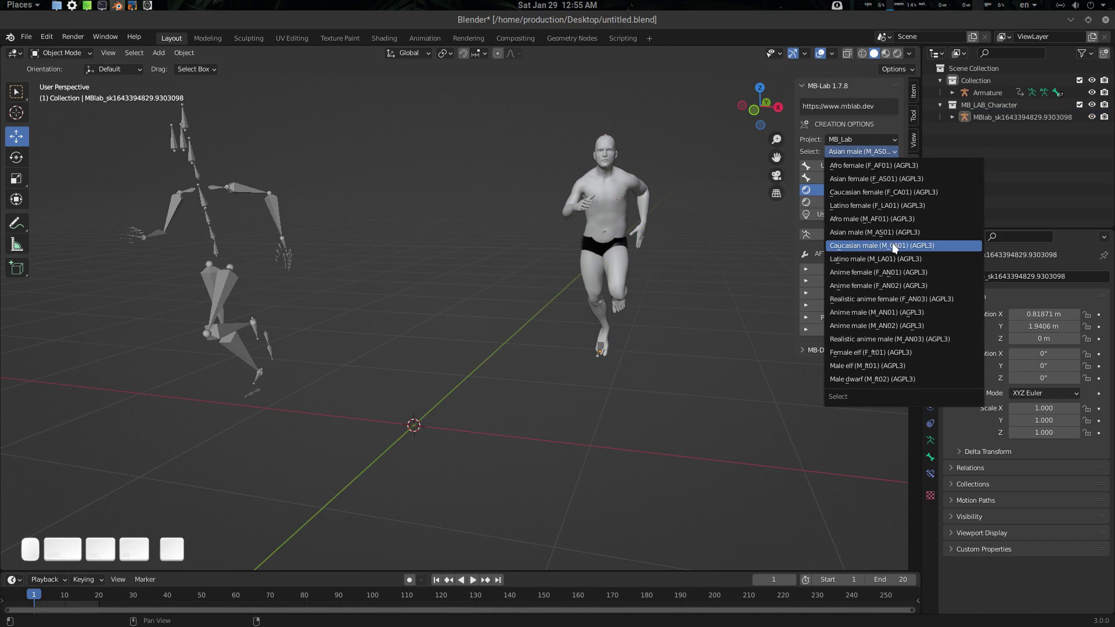
click(885, 236)
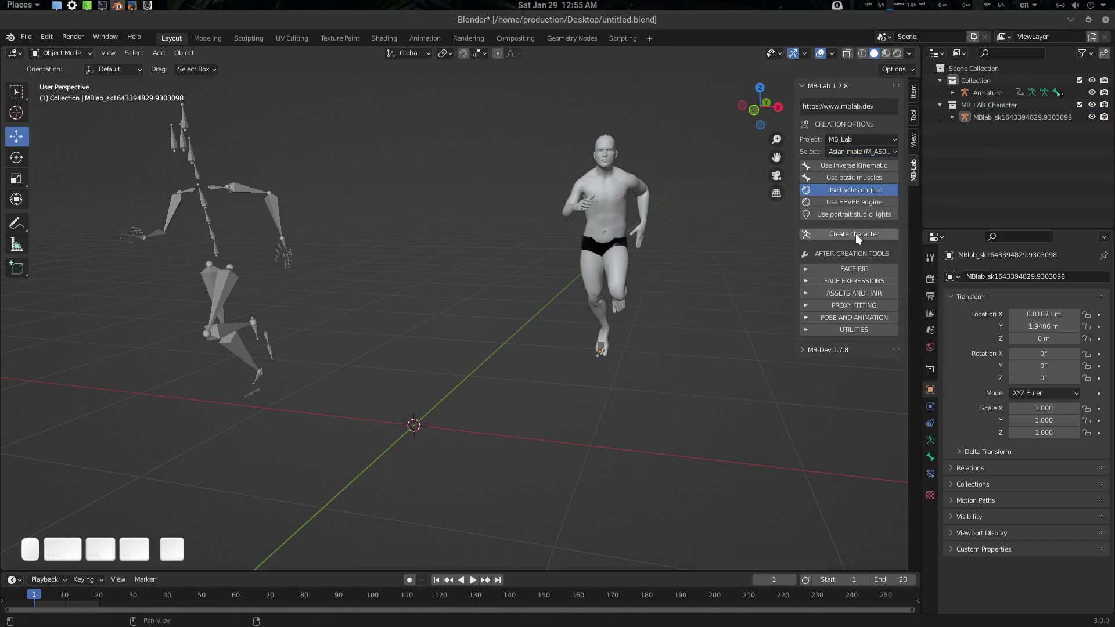
click(864, 234)
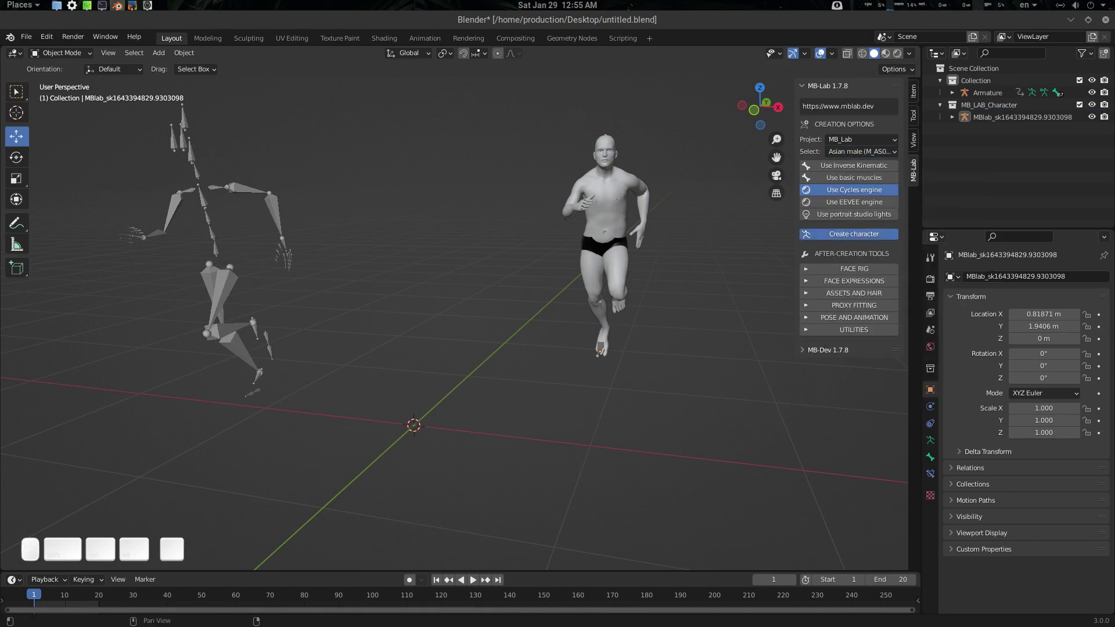
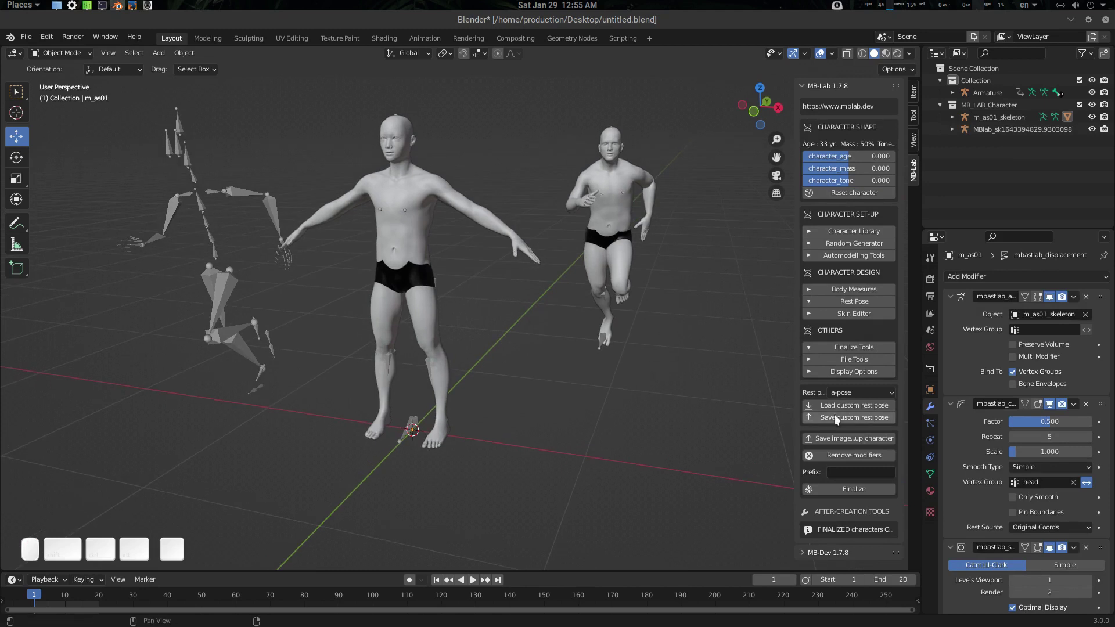
drag(861, 396, 850, 430)
click(850, 471)
middle_click(496, 327)
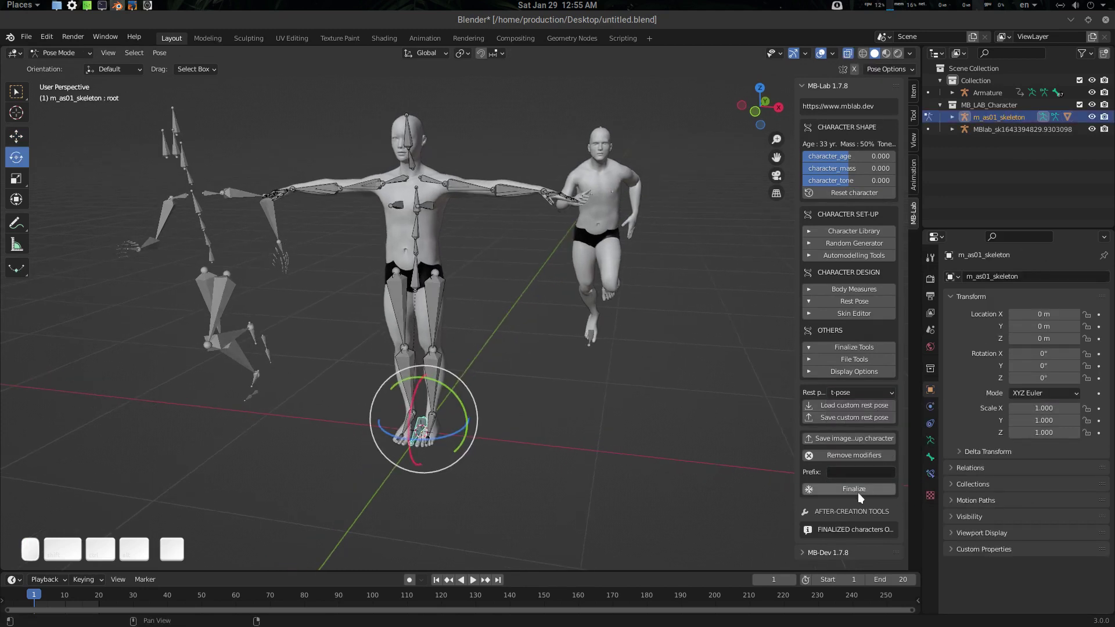
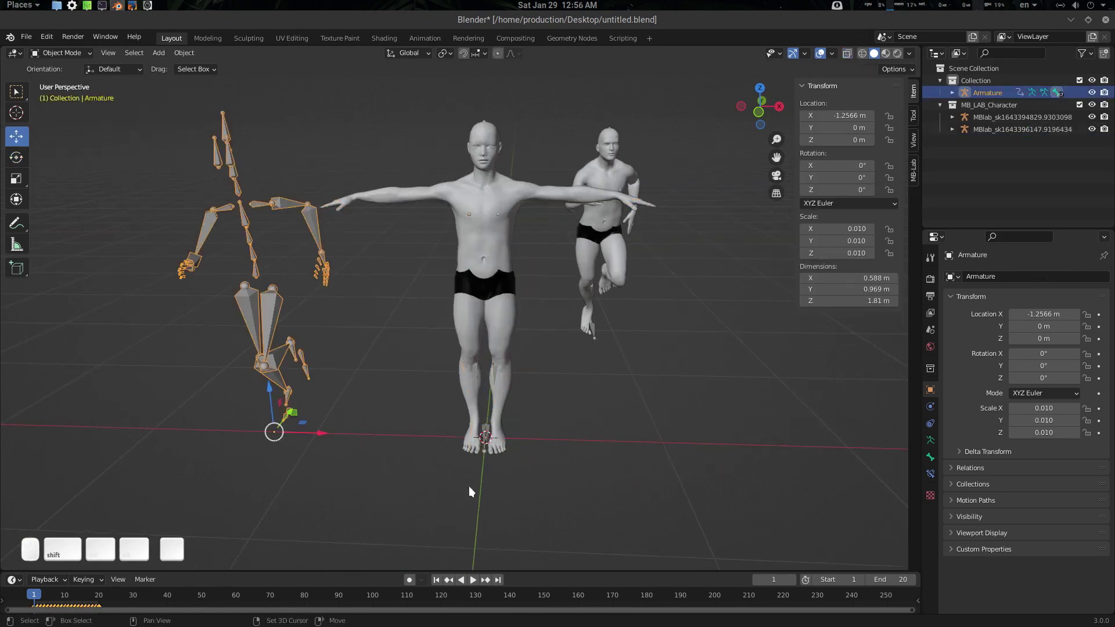
Step: Select the new skeleton and enter Pose Mode, framing it in view
drag(487, 431, 498, 439)
key(shift+Tab)
middle_click(506, 326)
drag(303, 237, 364, 311)
drag(356, 305, 490, 215)
drag(505, 217, 400, 245)
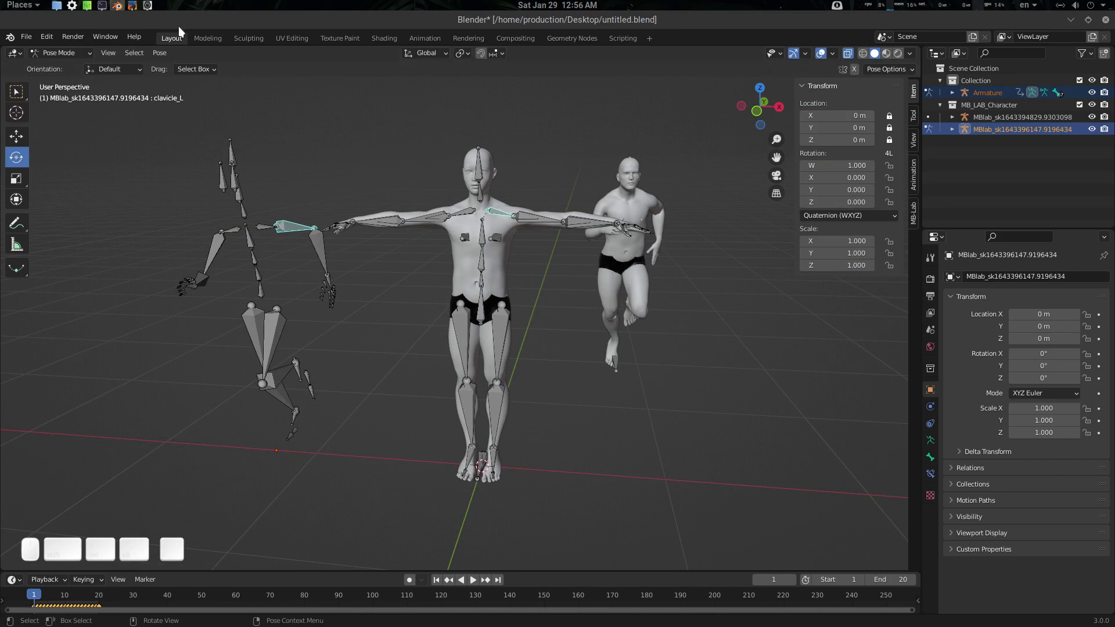
Step: Import the mixamo2mblab.txt Simple Retarget preset onto the second character
click(171, 59)
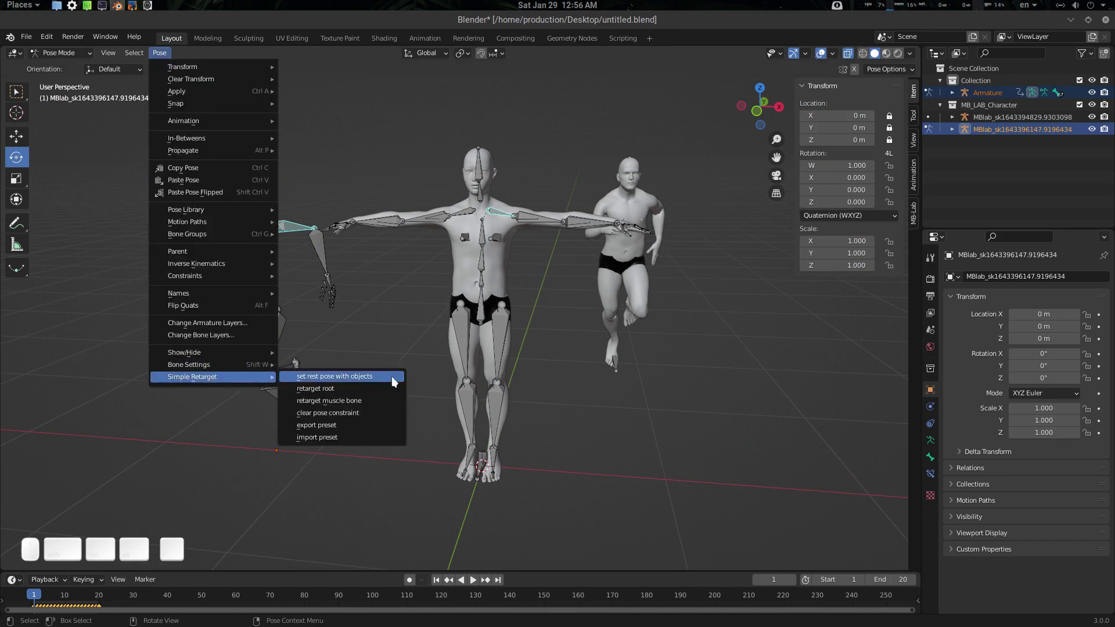
drag(347, 441, 480, 427)
drag(637, 286, 612, 355)
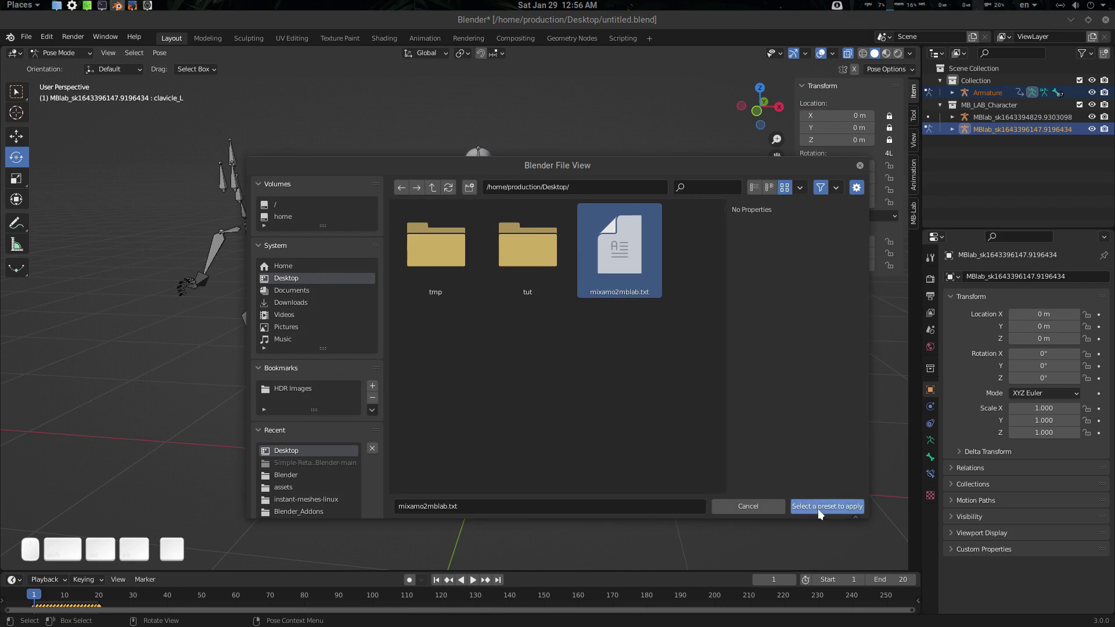
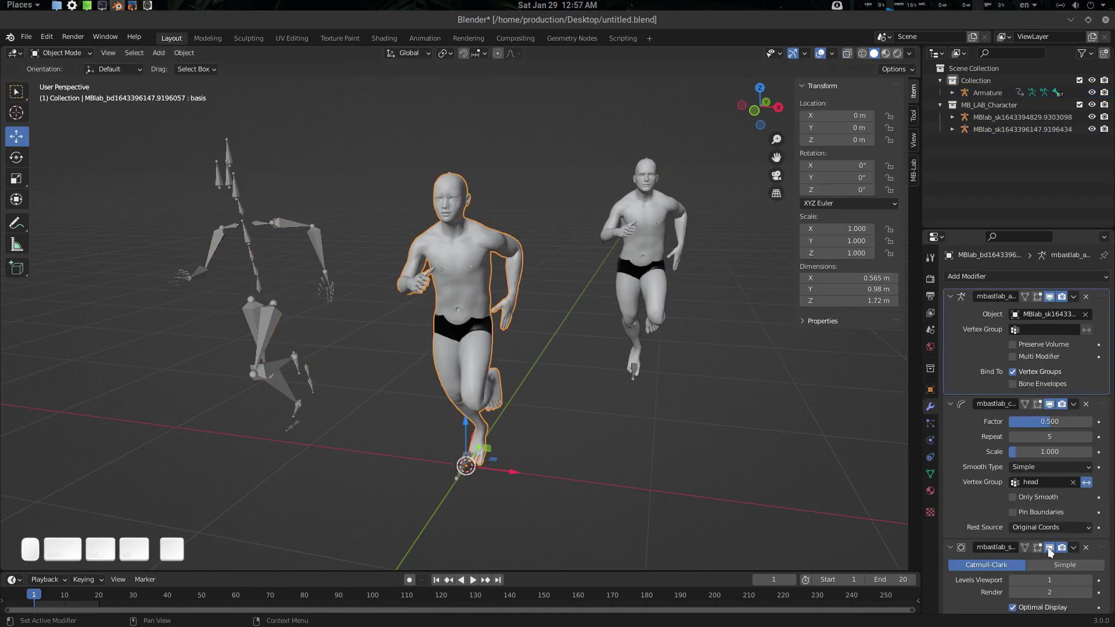
Step: Apply the preset and play the run cycle, watching both characters, then stop
click(1051, 551)
drag(610, 389, 634, 384)
key(space)
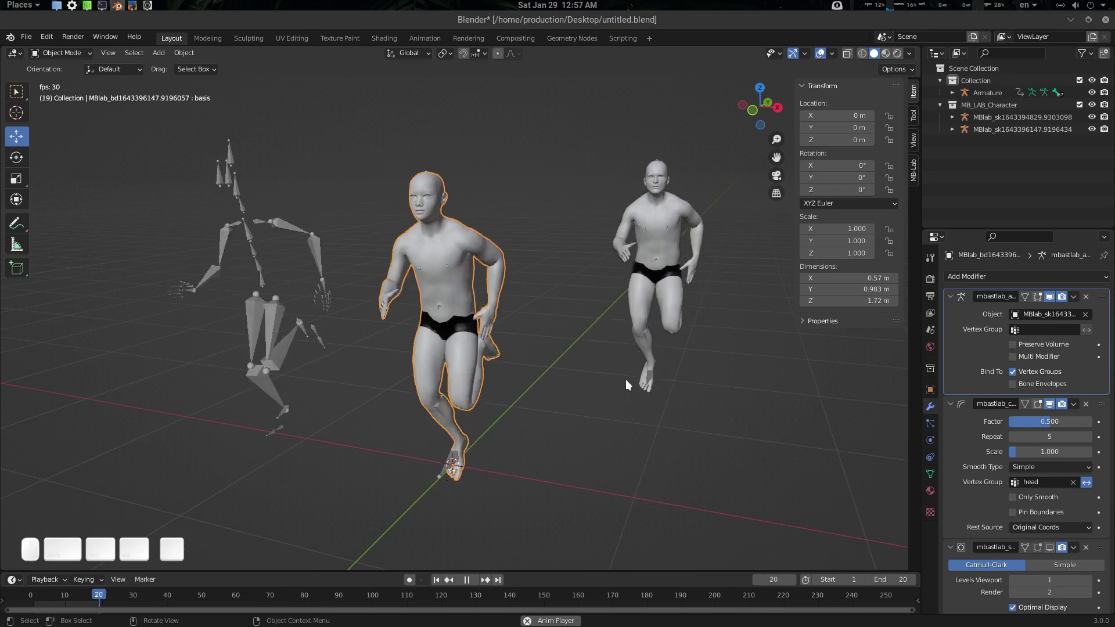
drag(631, 381, 740, 450)
drag(740, 450, 732, 442)
drag(695, 404, 639, 375)
key(shift+space)
Step: Move the first character beside the second runner
drag(580, 345, 608, 371)
drag(600, 385, 700, 358)
click(678, 350)
key(ctrl+z)
drag(685, 350, 491, 406)
drag(495, 401, 546, 396)
Step: Orbit and zoom around both runners playing side by side
scroll(down, 3)
middle_click(520, 387)
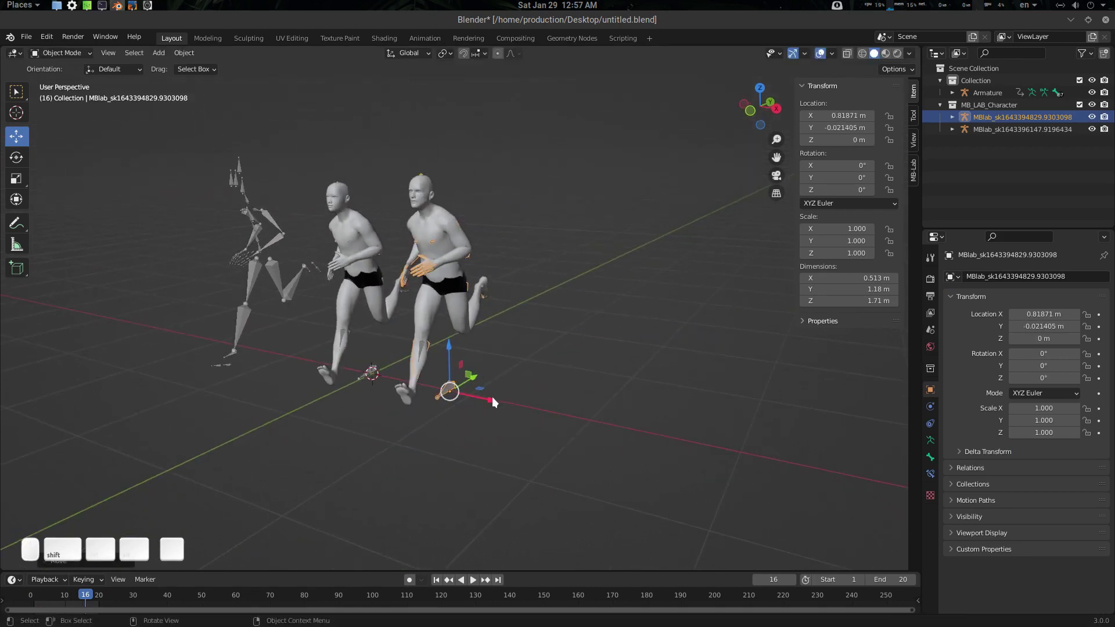
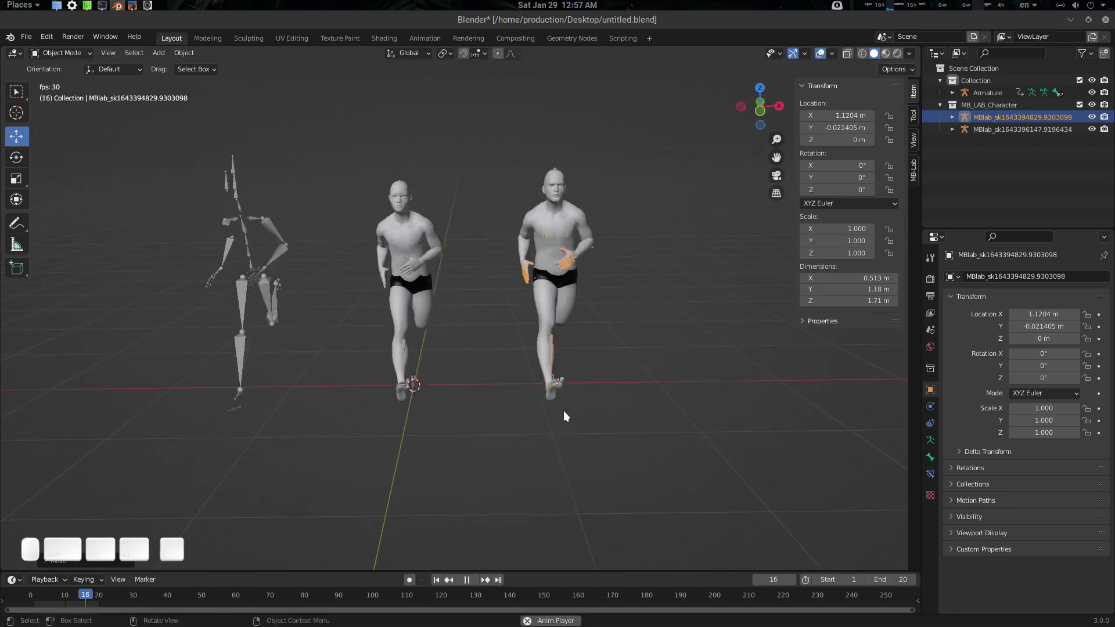
scroll(up, 3)
drag(507, 384, 528, 392)
scroll(down, 3)
drag(515, 393, 513, 382)
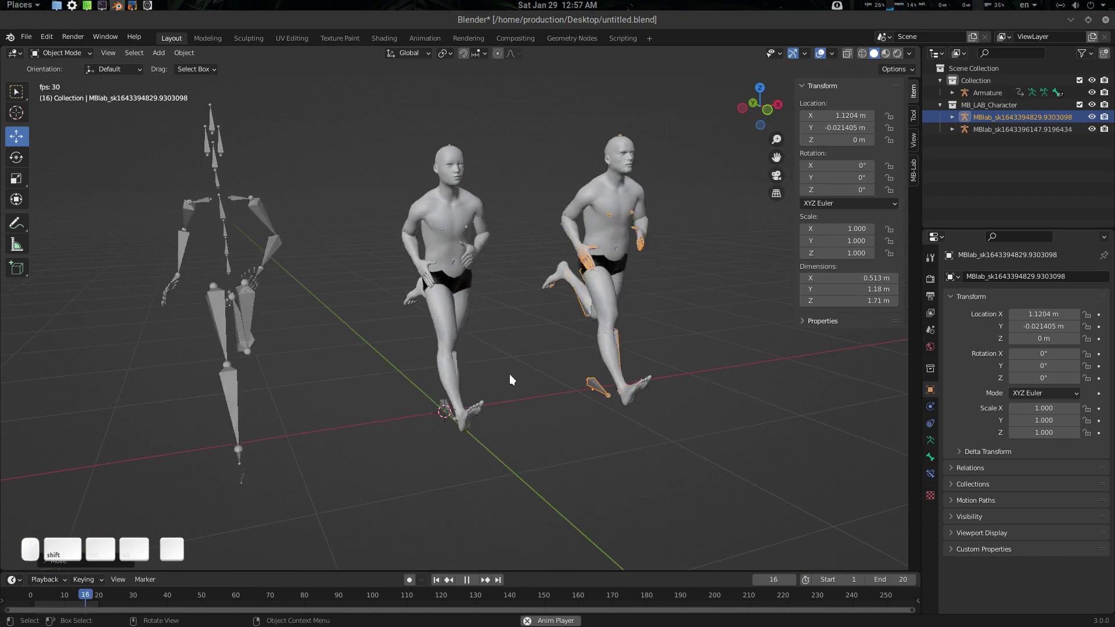
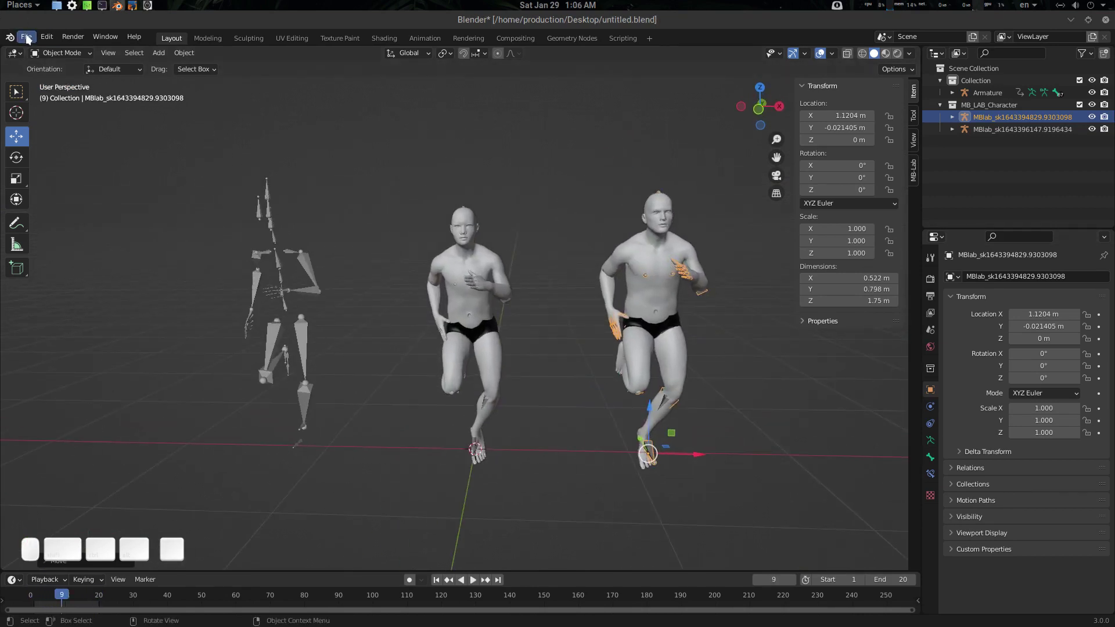
drag(28, 35, 74, 195)
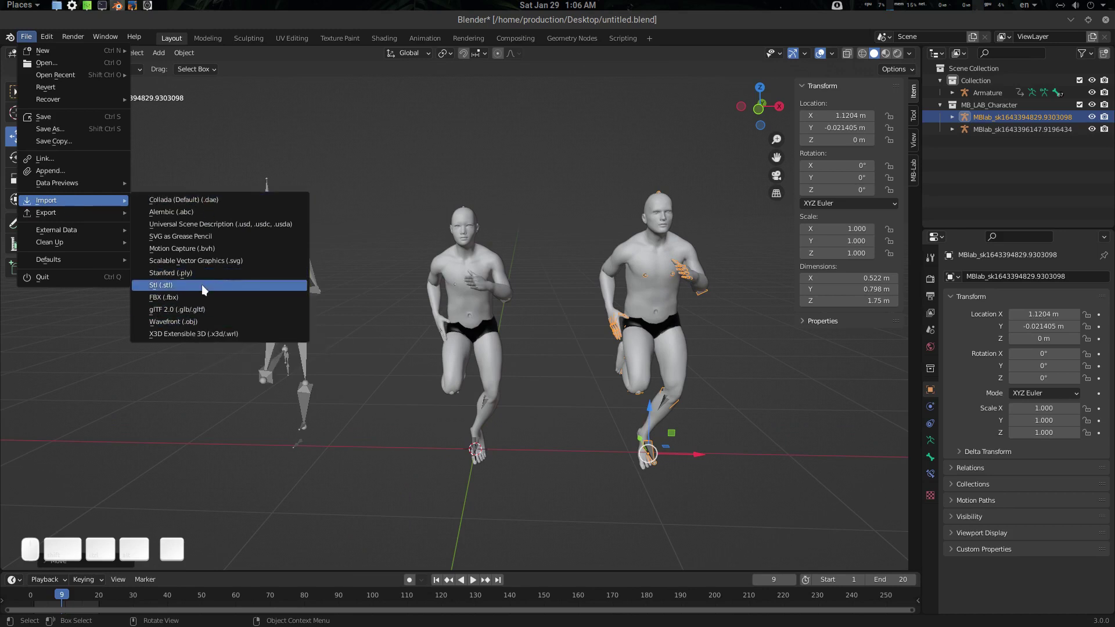
drag(207, 304, 332, 305)
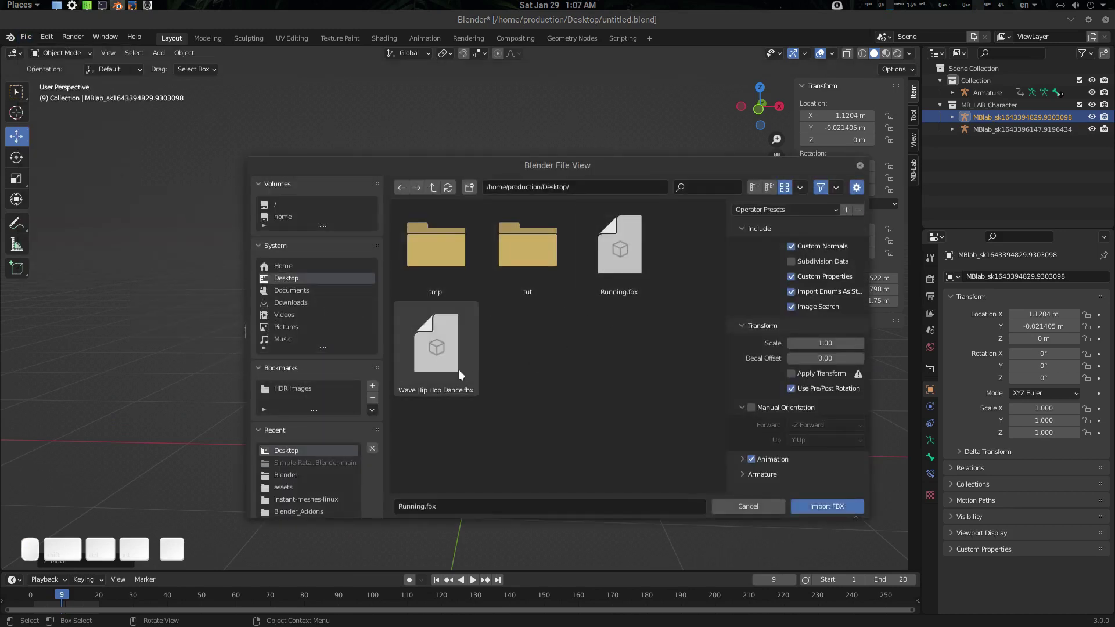